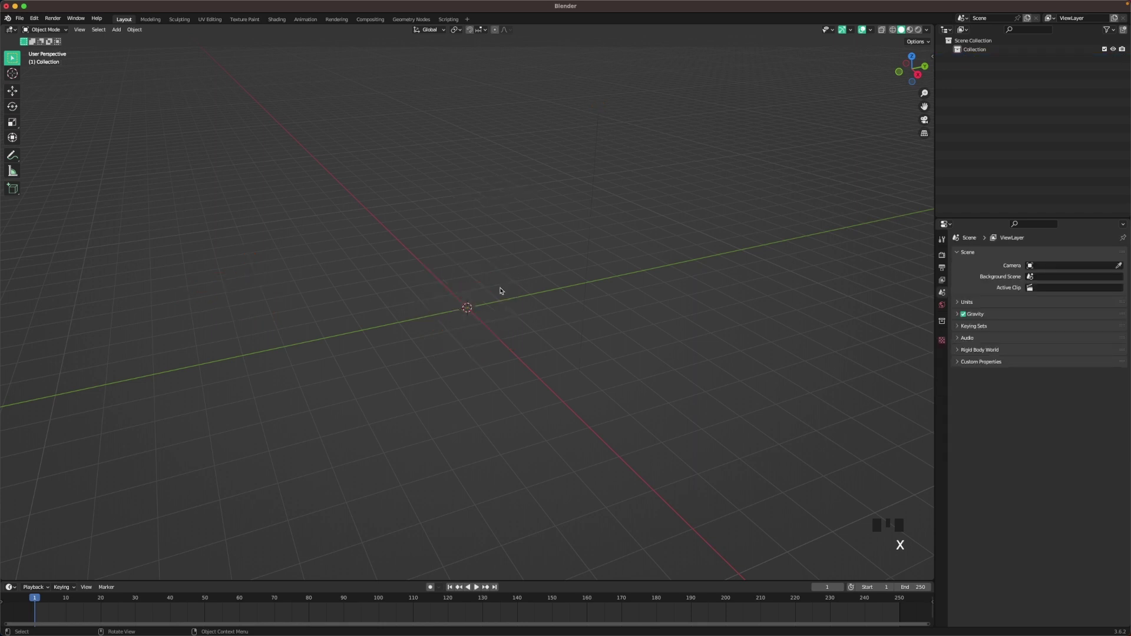
Add a circle mesh from the Shift+A add menu as the base of the pot.
key(shift+a)
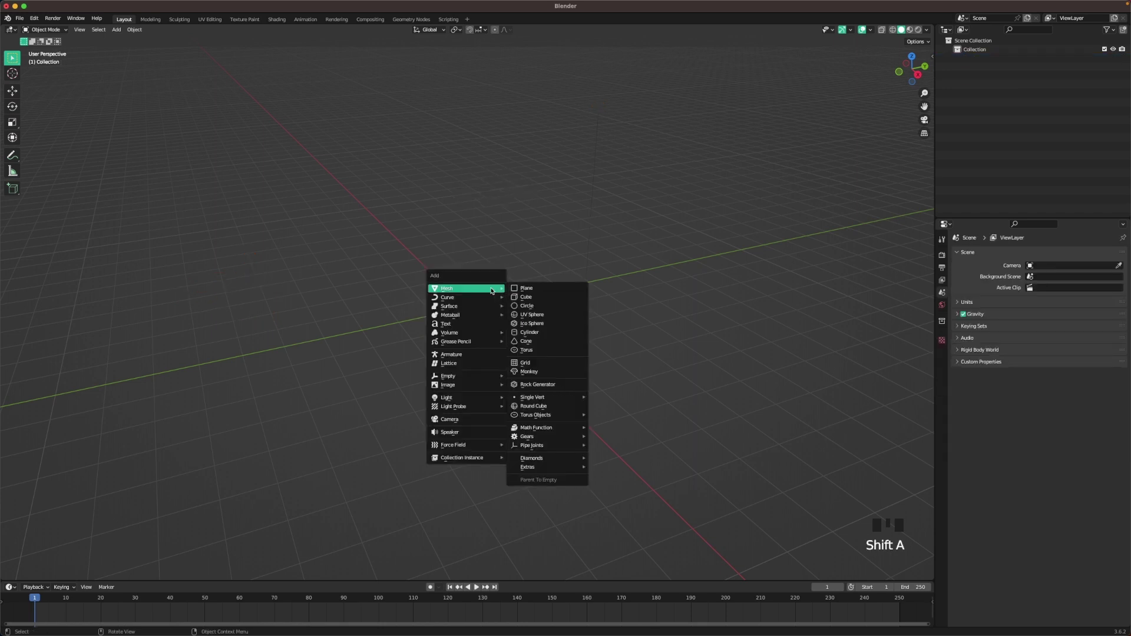
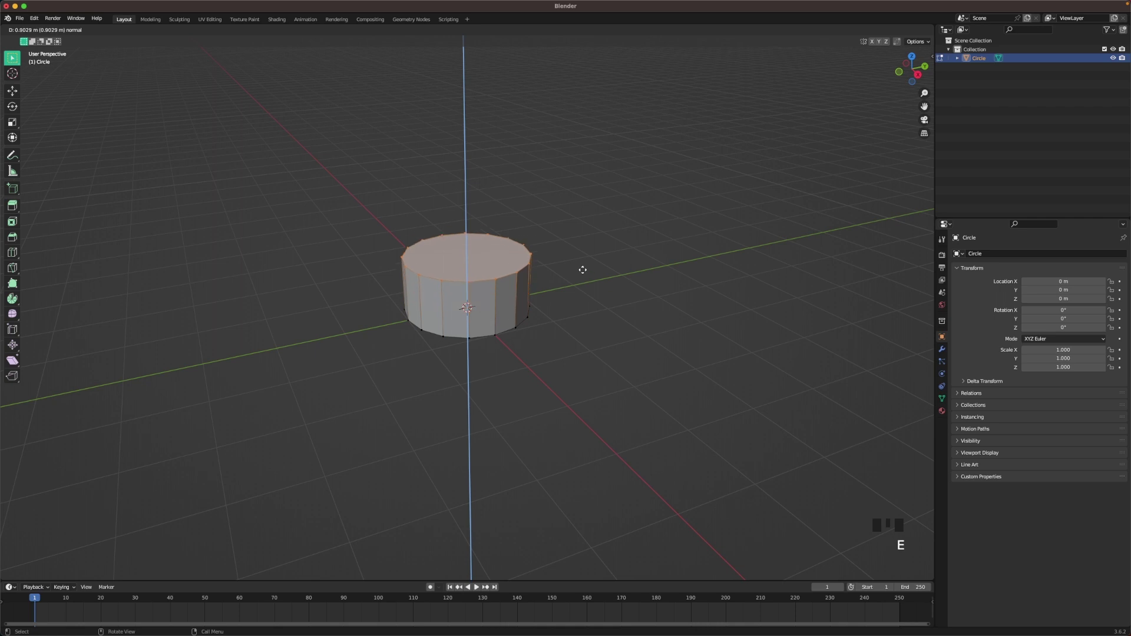
Widen the cylinder top and extrude twice, scaling each ring outward into a flared rim.
key(s)
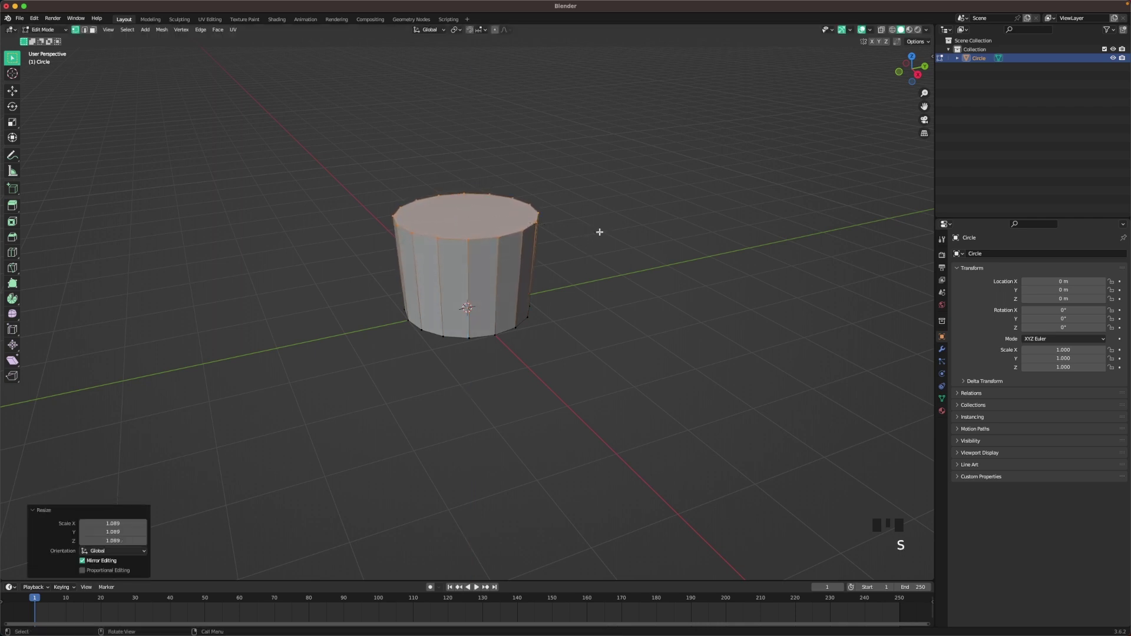
key(e)
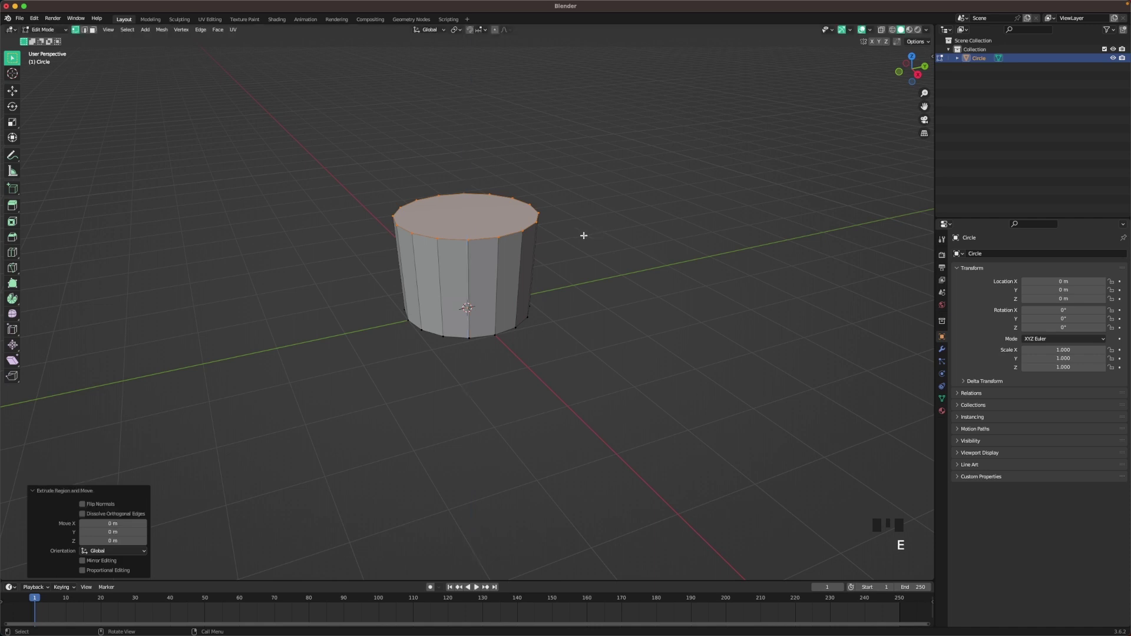
key(s)
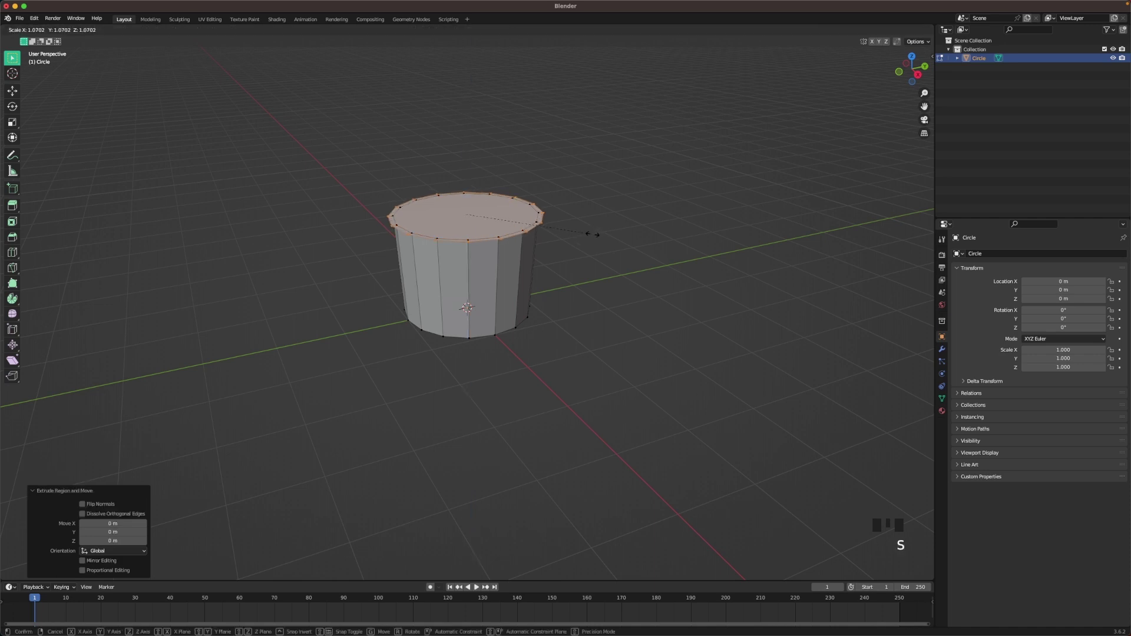
key(e)
key(s)
Inset the top face and push it down to hollow the pot, then leave Edit Mode.
key(i)
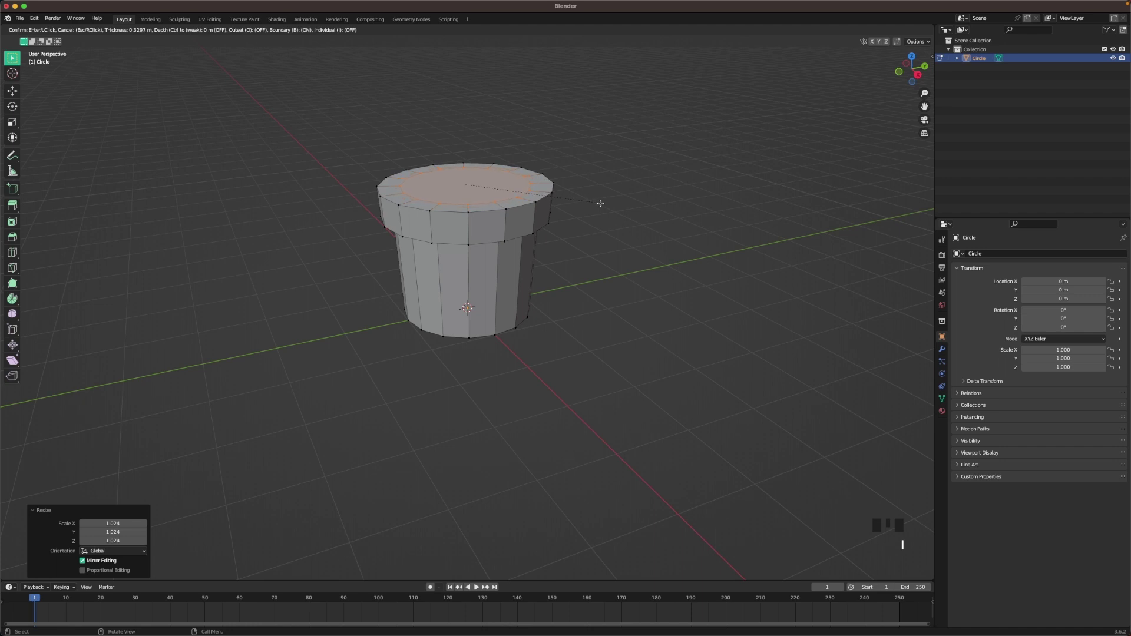
key(e)
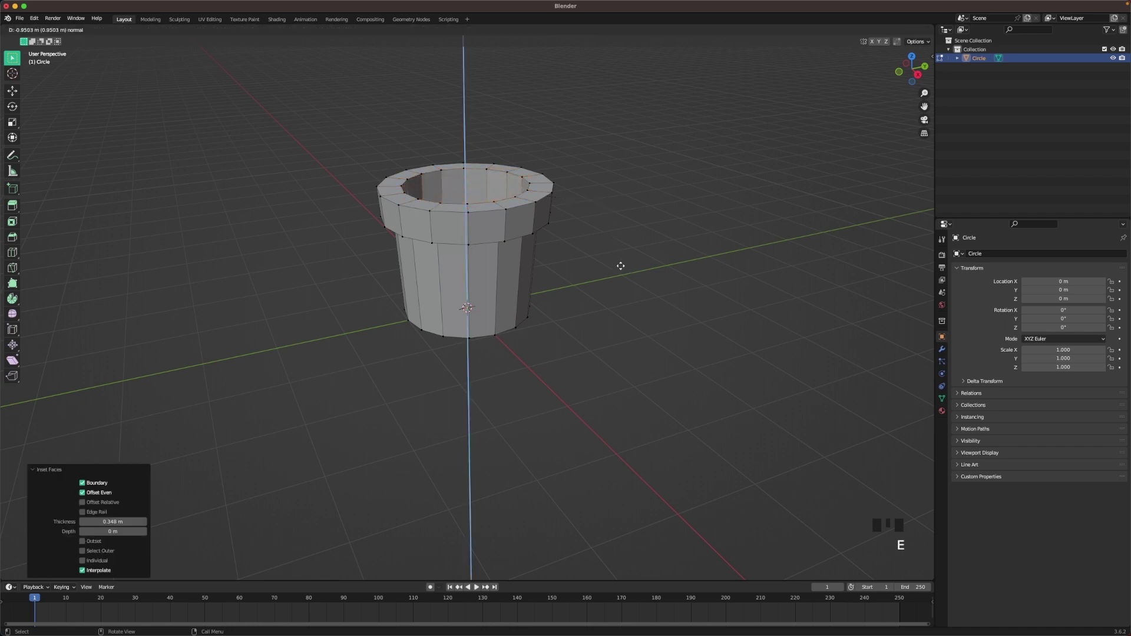
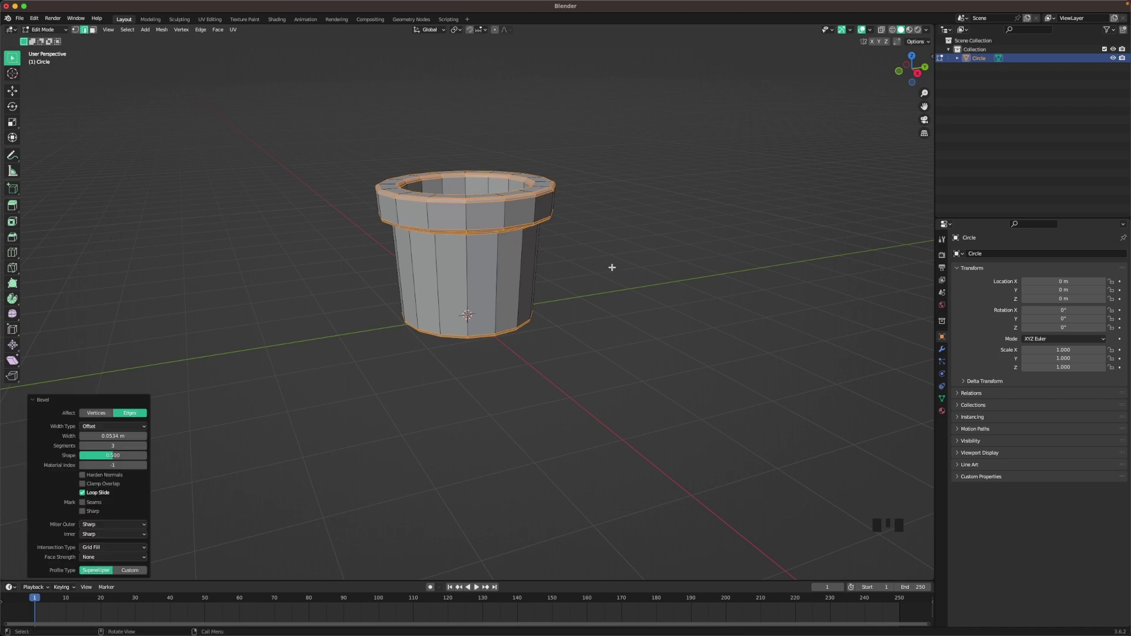
key(Tab)
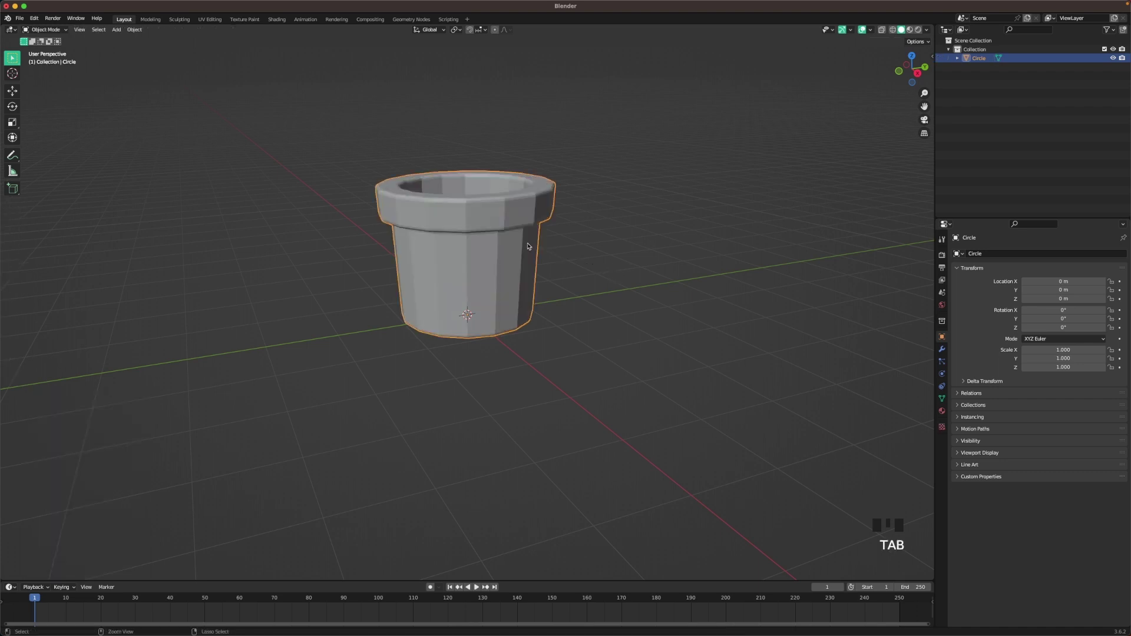
Smooth the pot with a level 2 subdivision modifier and slide the rim loops to sharpen the rim.
key(ctrl+2)
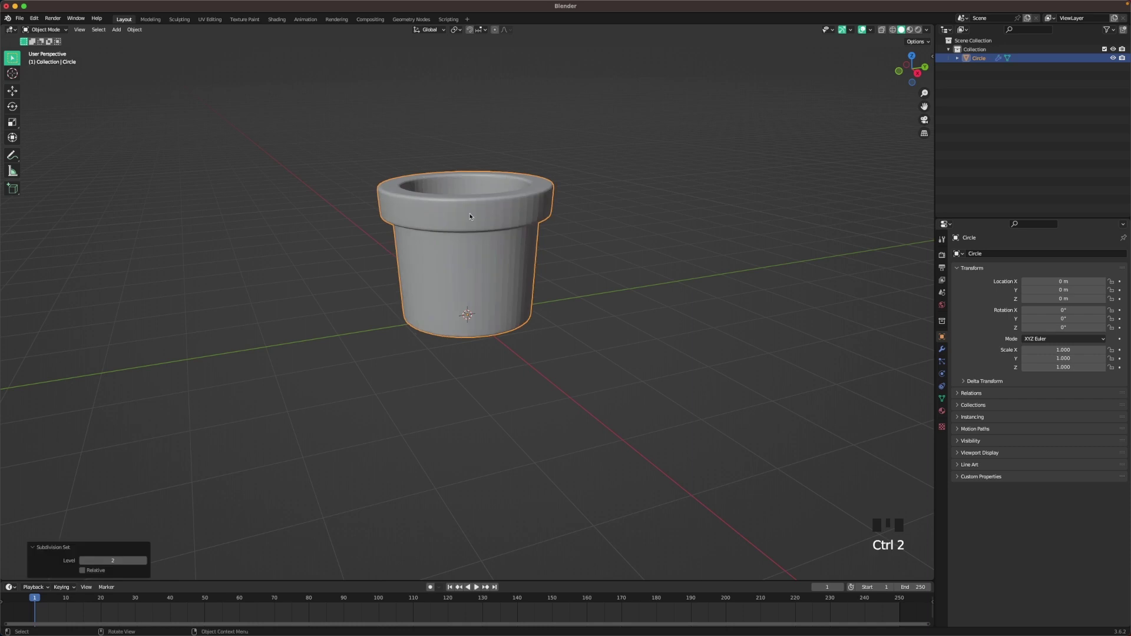
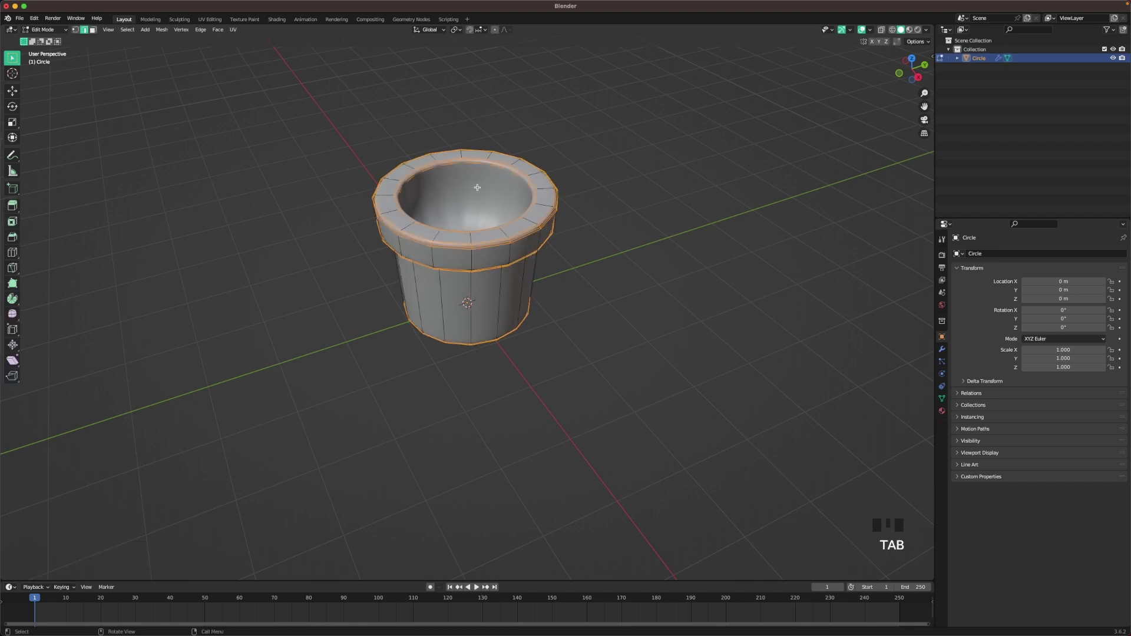
key(r)
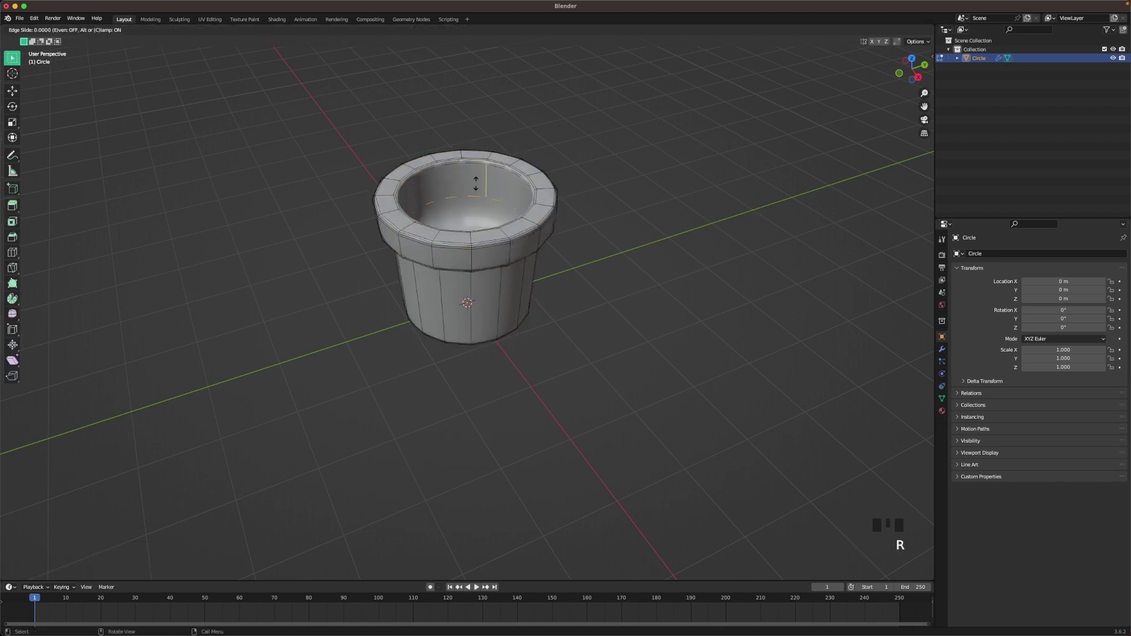
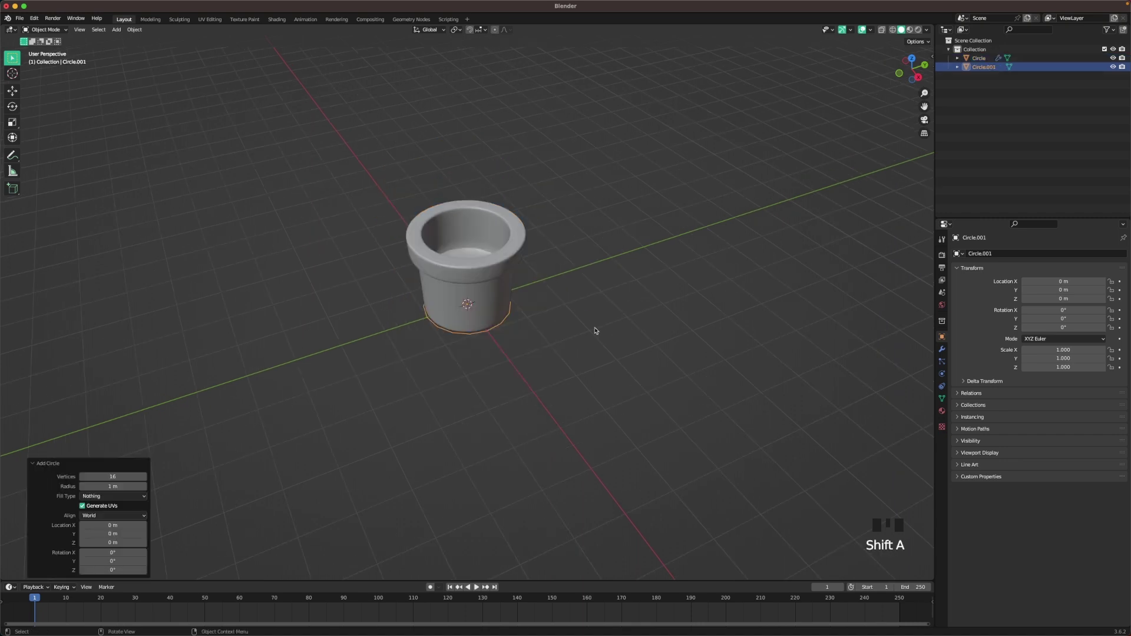
Raise the circle above the pot and extrude it into a tall cactus body with a tapered, narrowing top.
key(g)
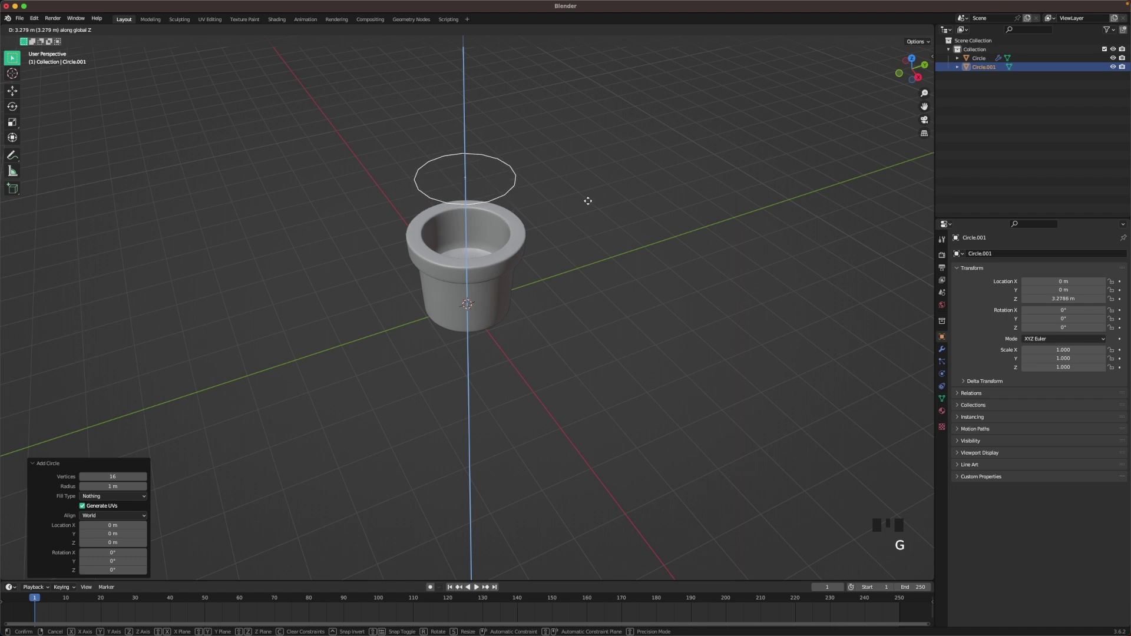
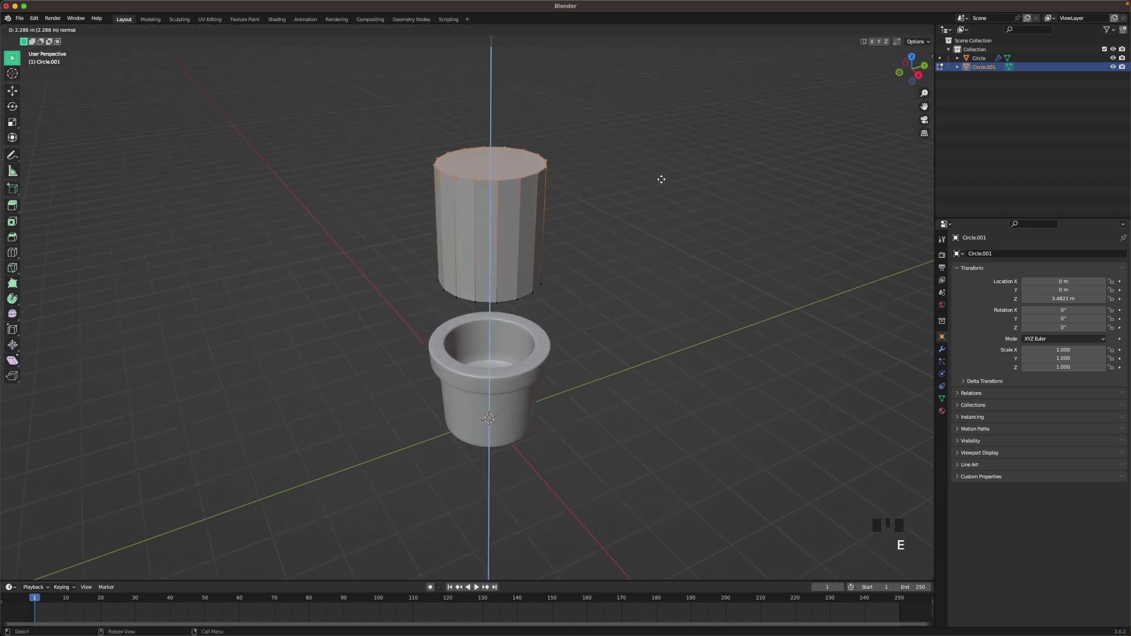
key(s)
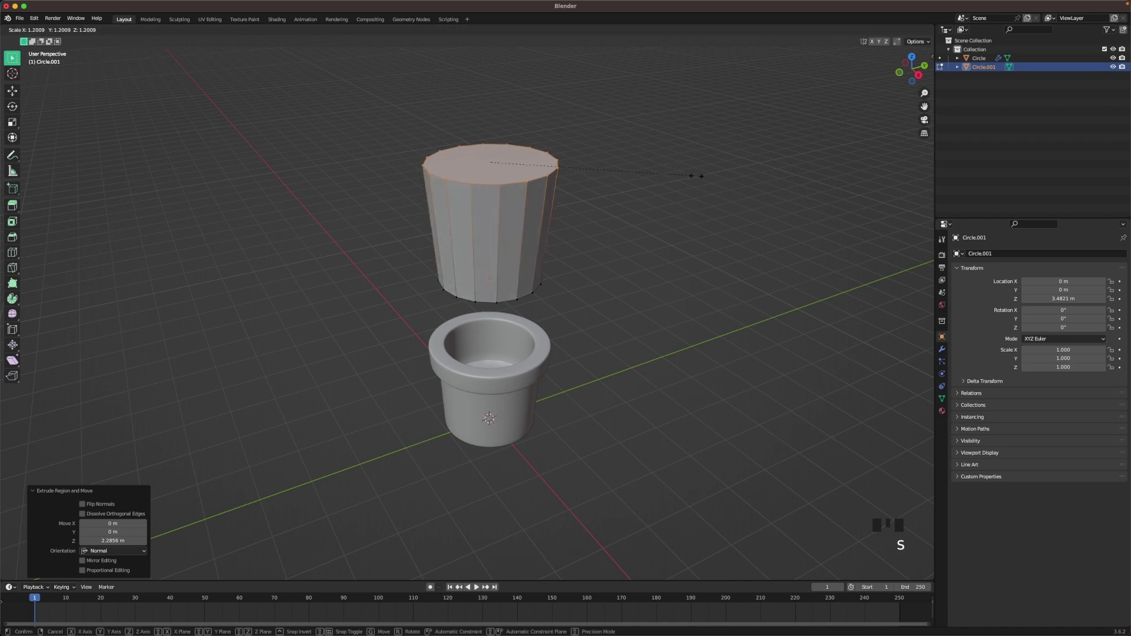
key(e)
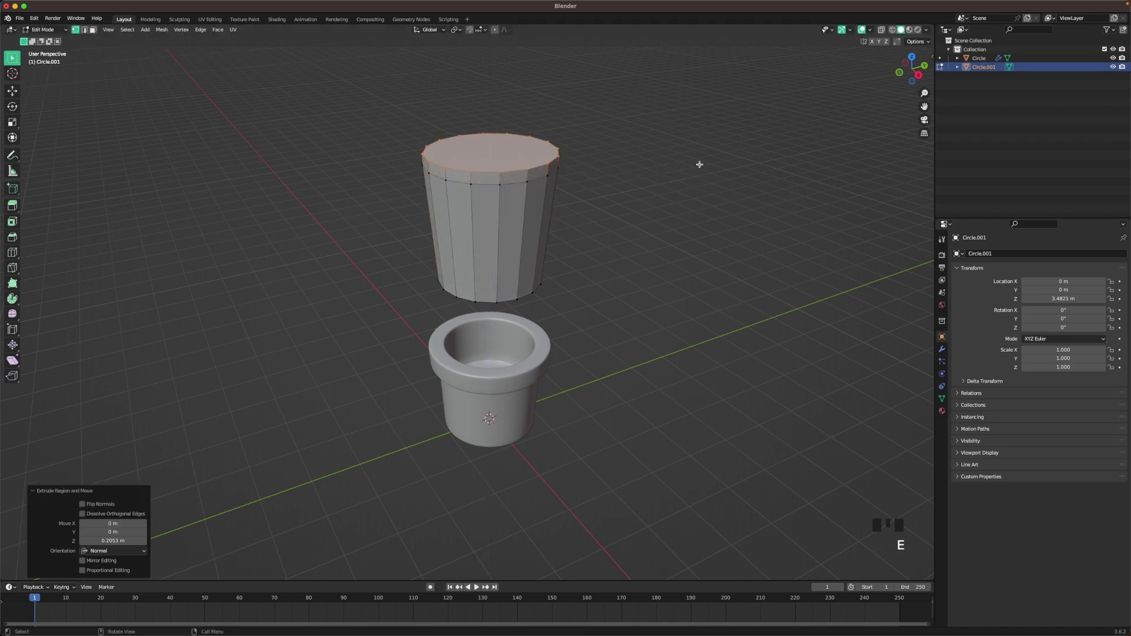
key(s)
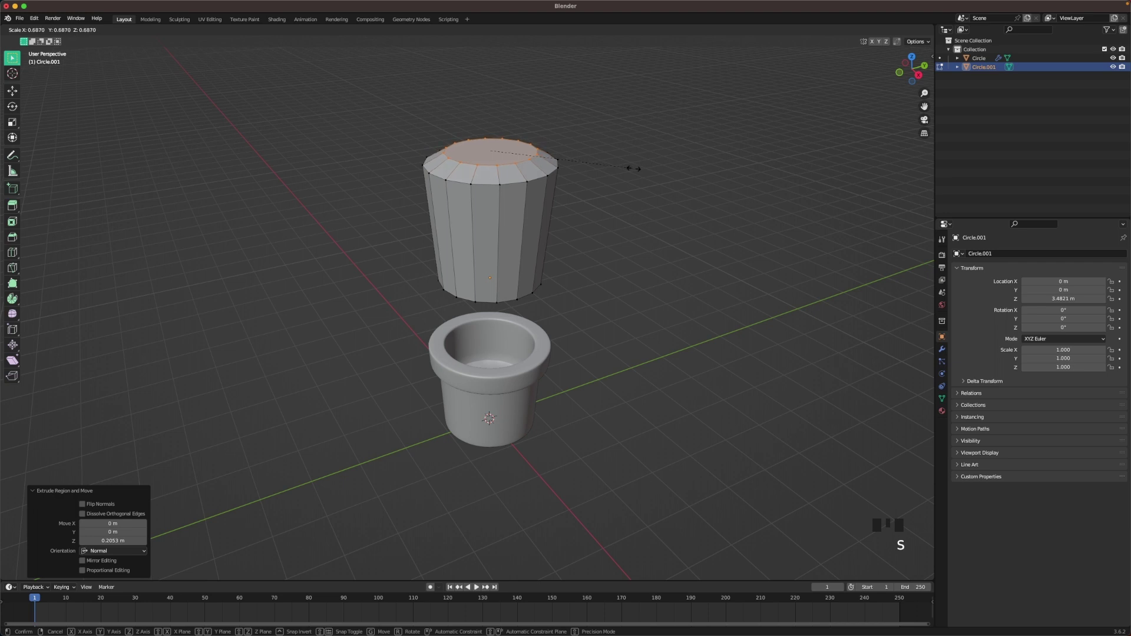
key(e)
From top view with proportional editing on, scale alternating vertices inward to form vertical ribs.
key(s)
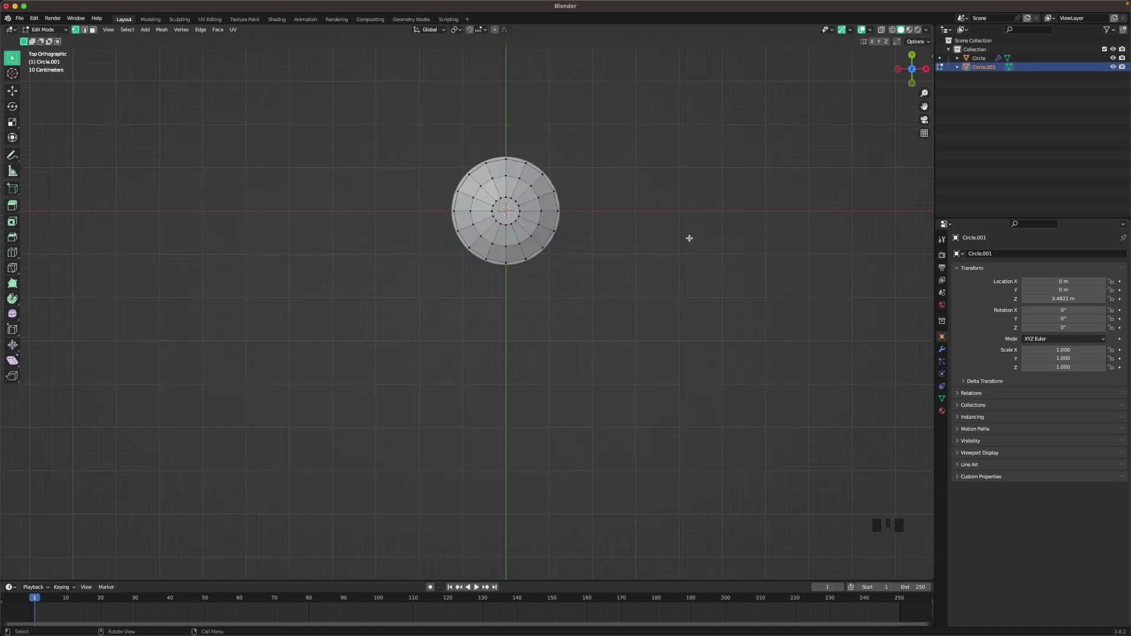
key(`)
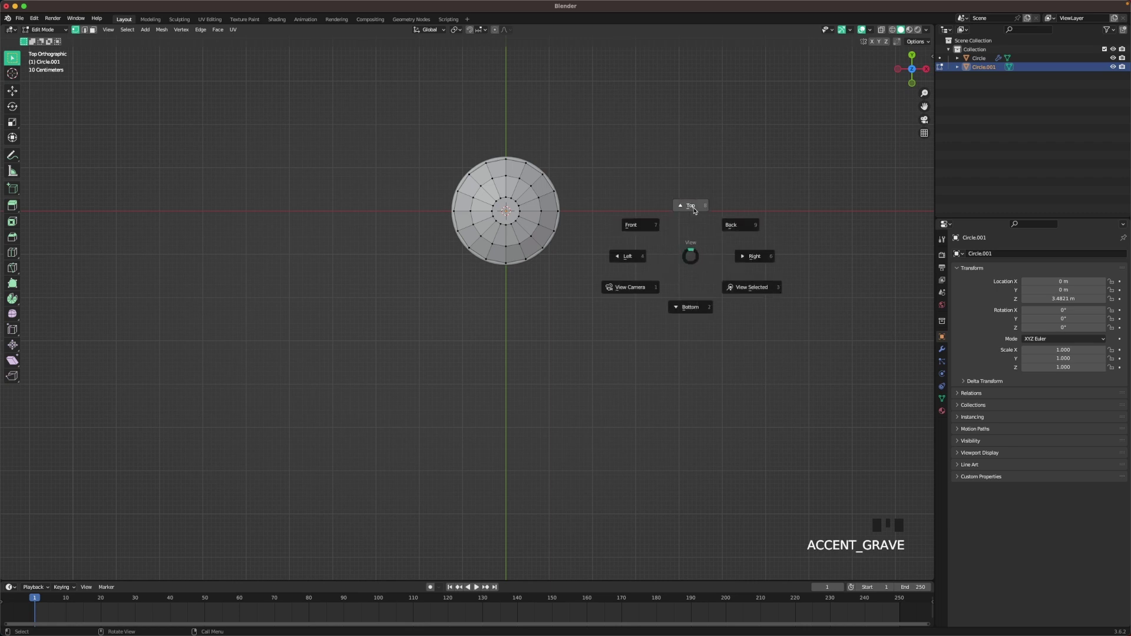
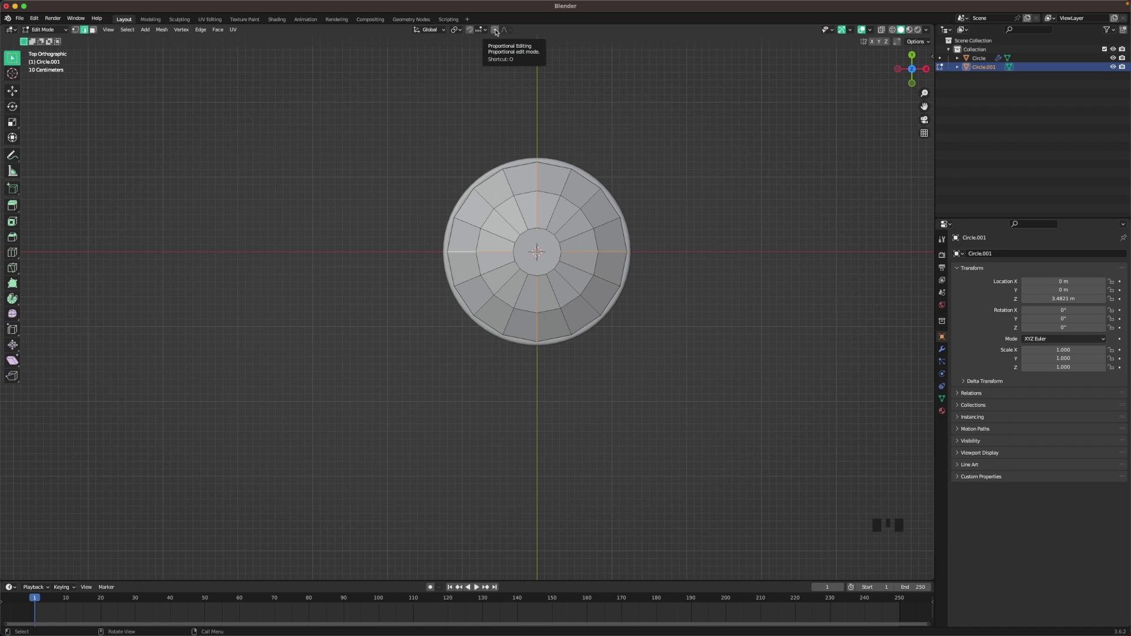
click(498, 31)
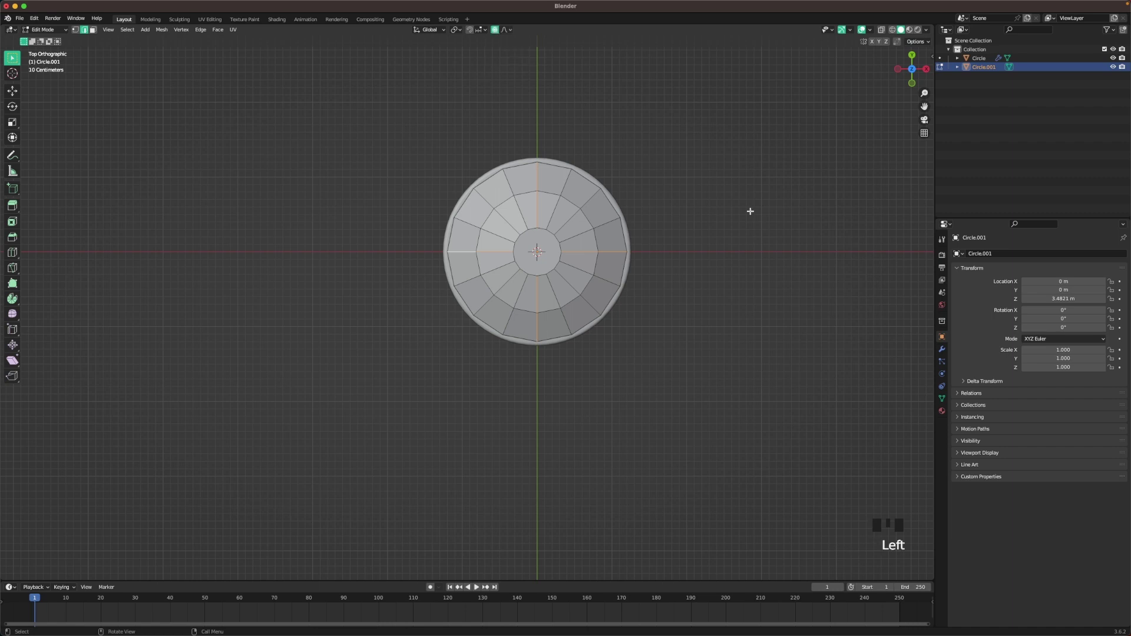
key(s)
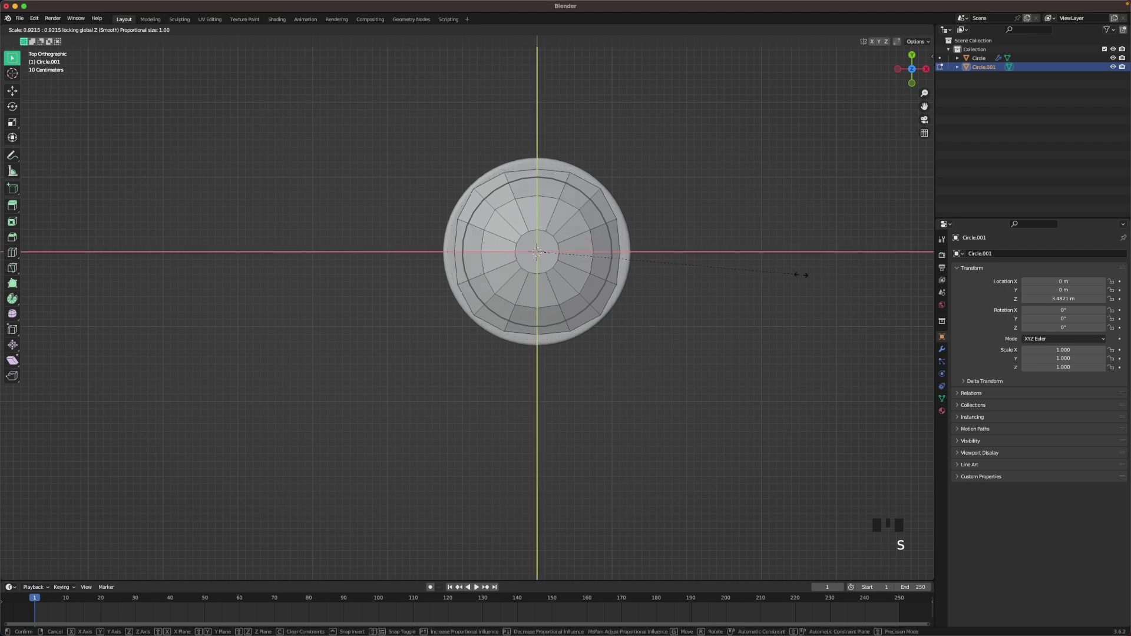
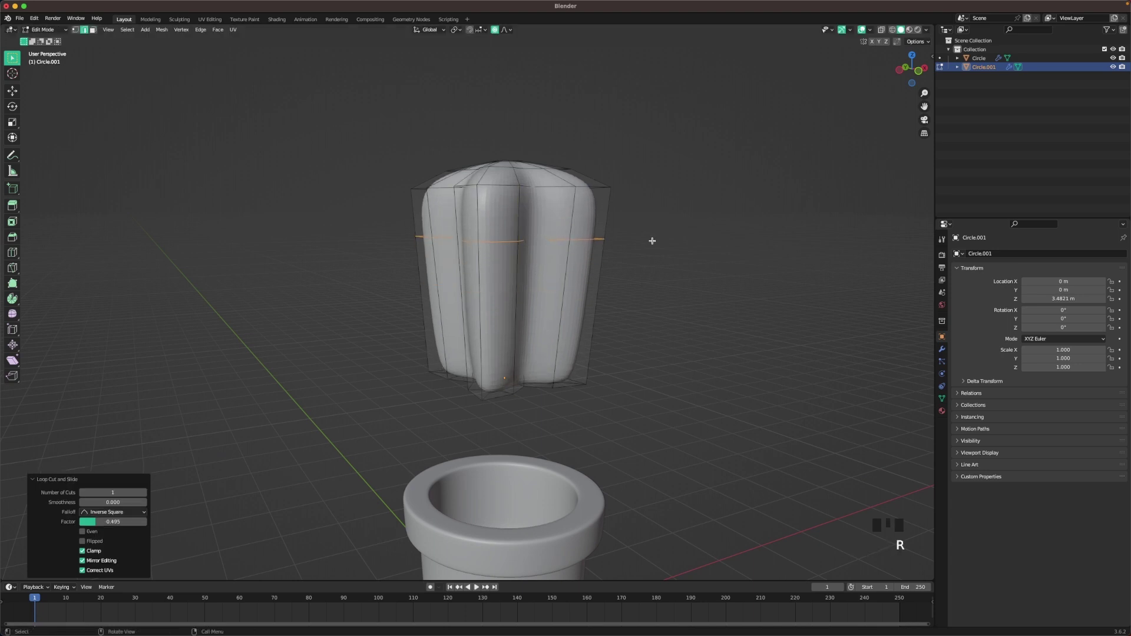
Bulge the middle edge loop outward, then select the whole body and stretch it taller.
key(s)
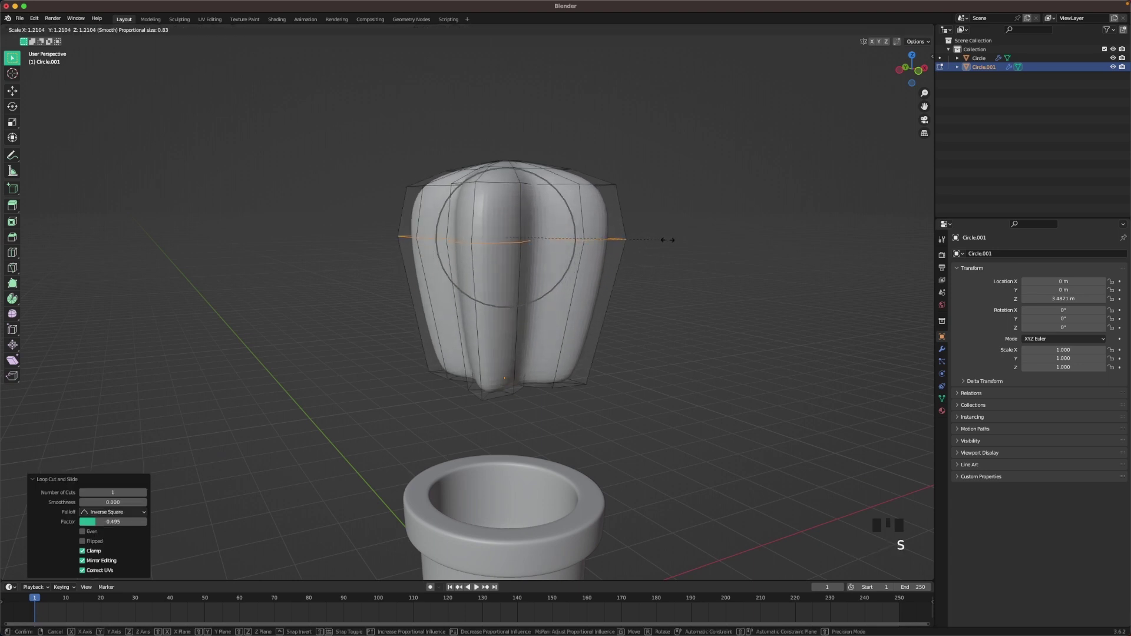
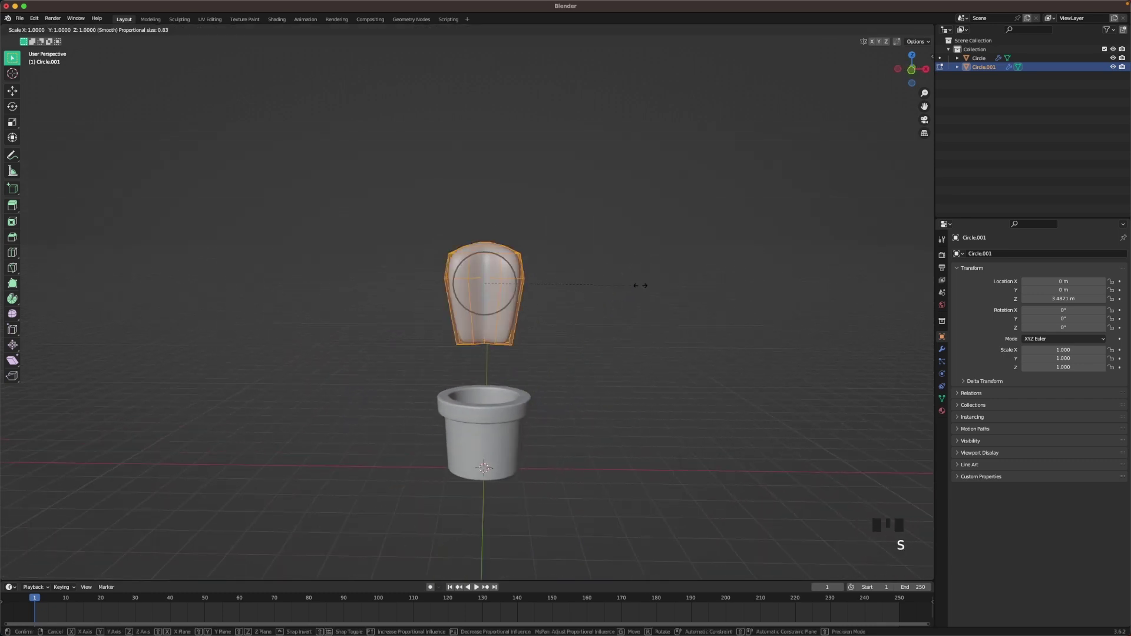
key(o)
key(s)
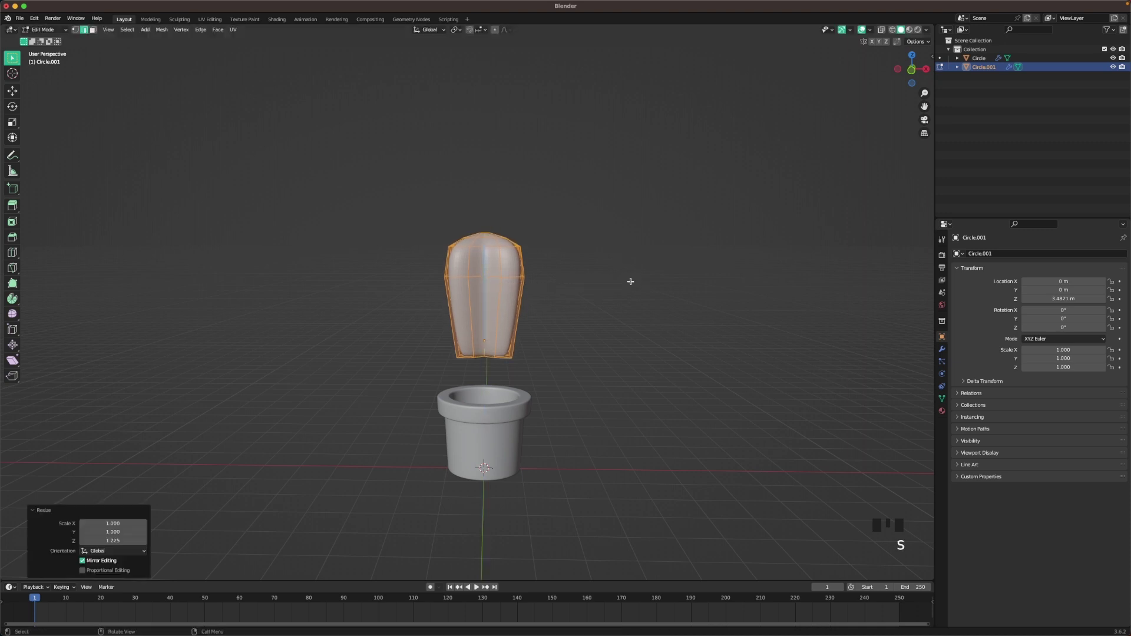
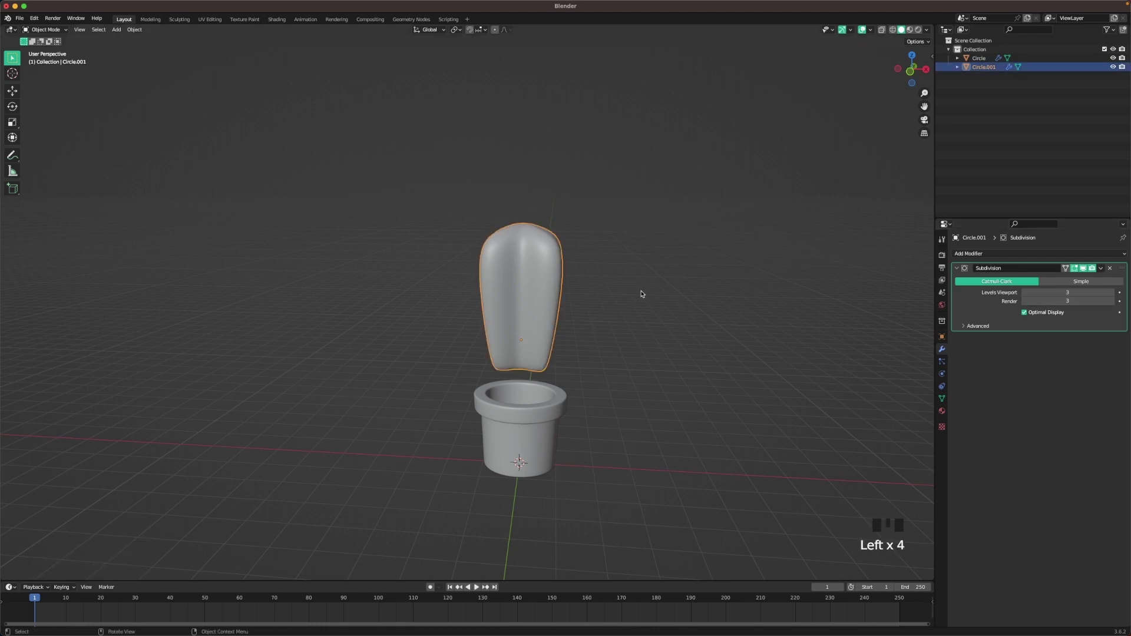
From front view, move the cactus body down so its base sits inside the pot.
key(`)
key(g)
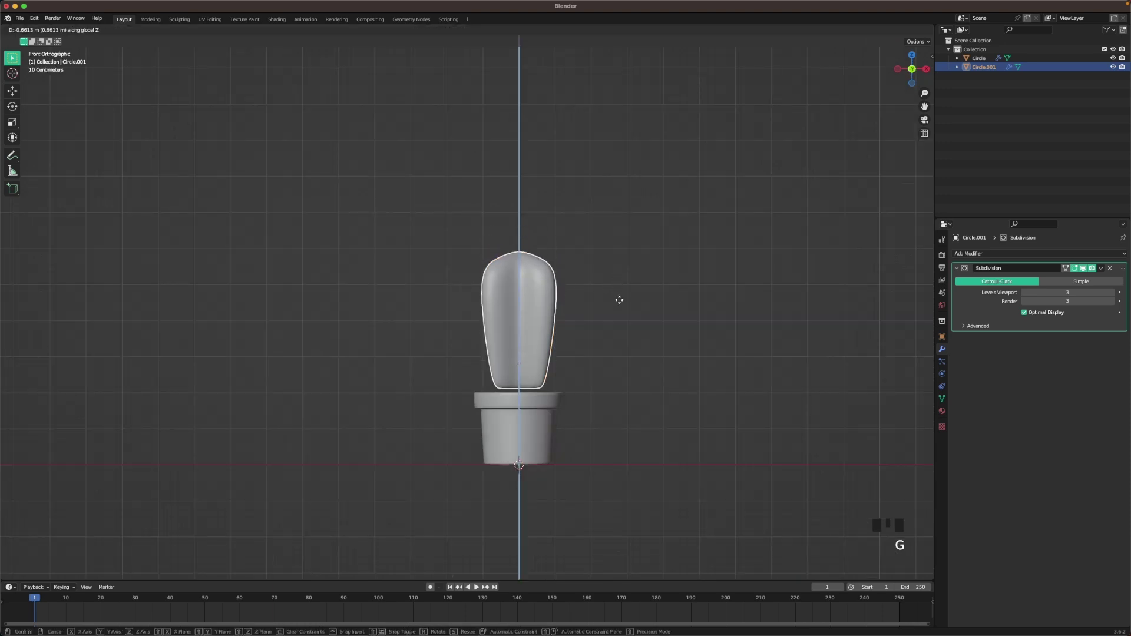
middle_click(608, 377)
scroll(up, 3)
drag(626, 384, 625, 357)
scroll(down, 3)
key(`)
scroll(up, 3)
drag(714, 376, 635, 340)
scroll(up, 3)
Duplicate the cactus body and scale the copy down into a short, squashed arm piece.
key(shift+d)
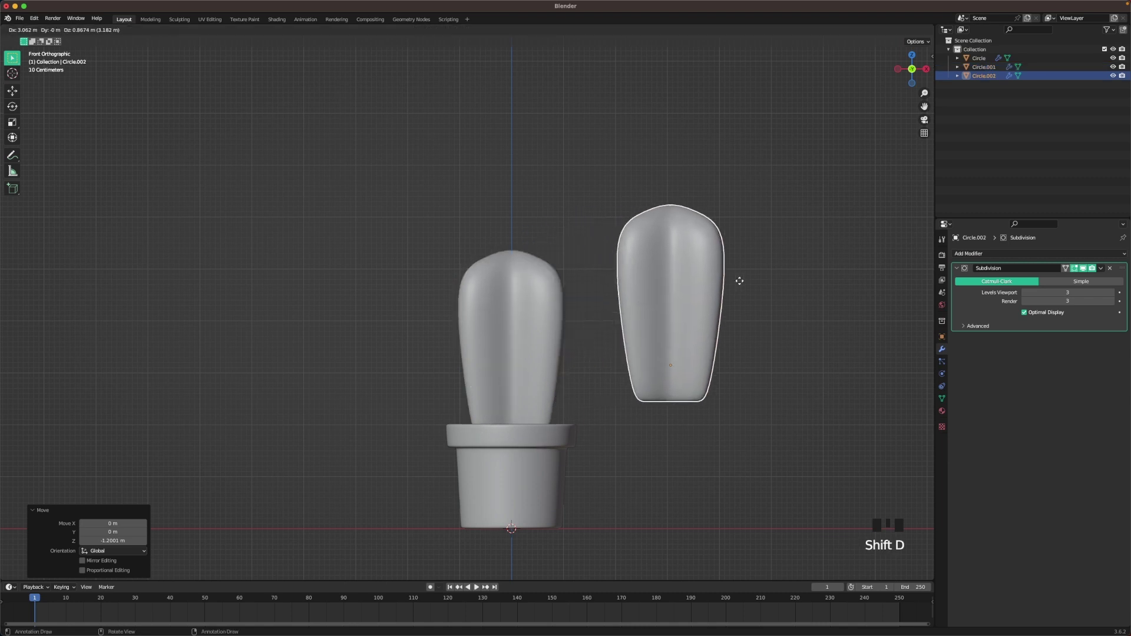
key(Tab)
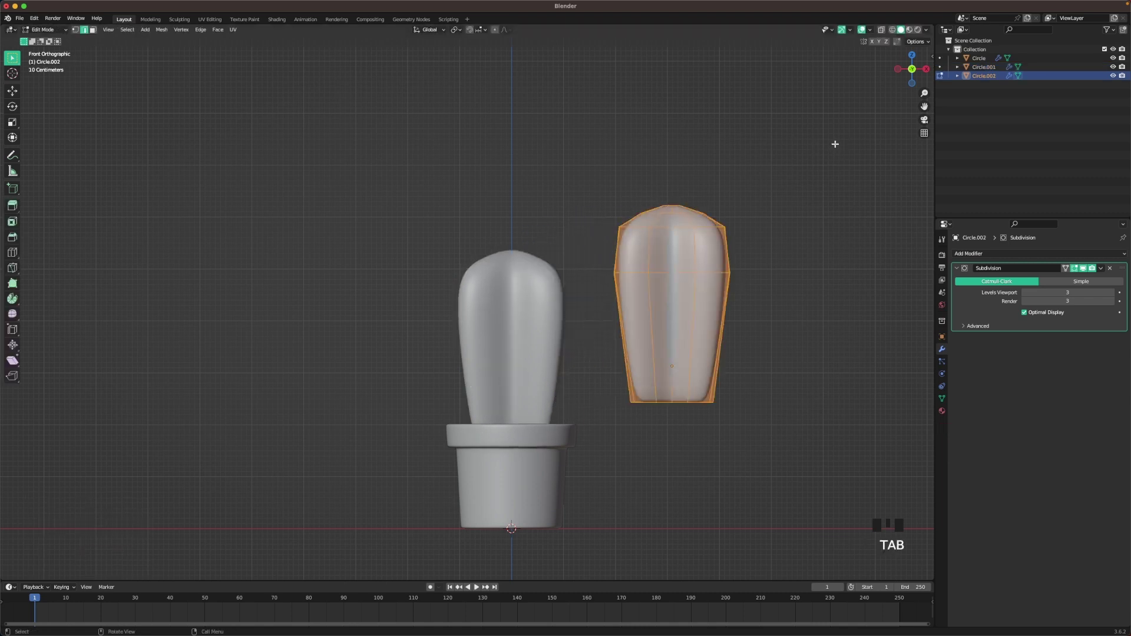
key(s)
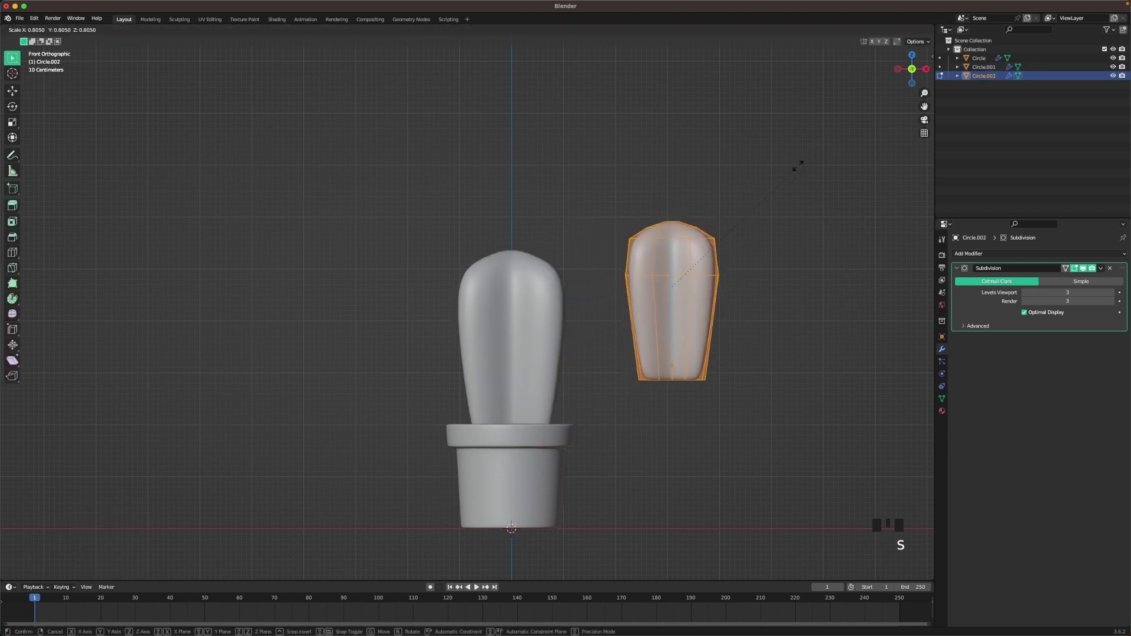
key(s)
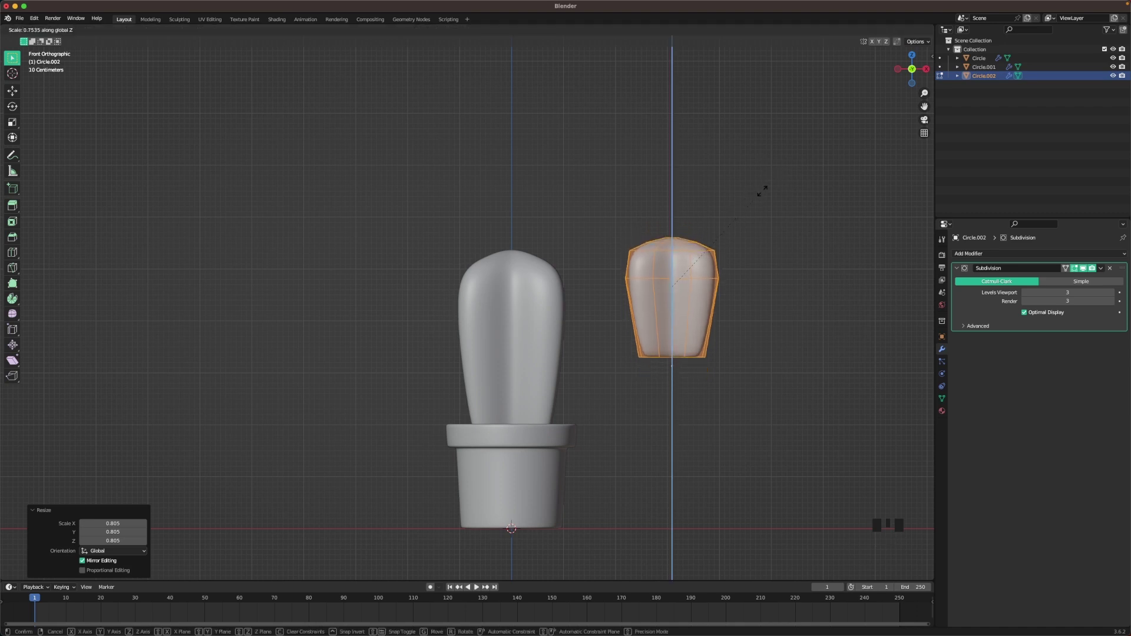
key(s)
key(Tab)
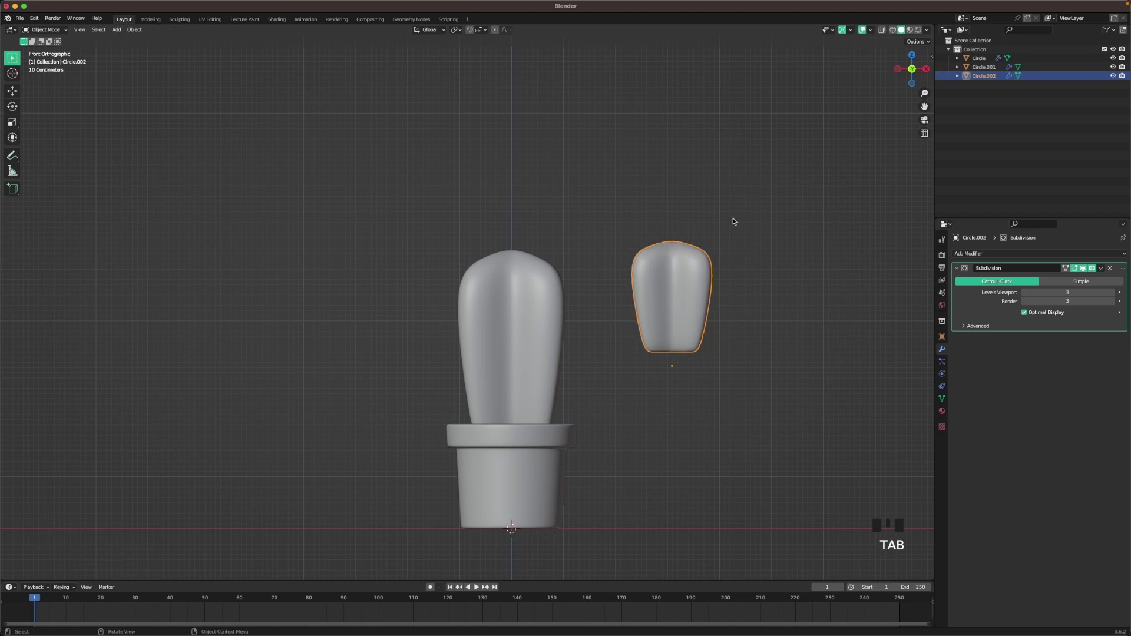
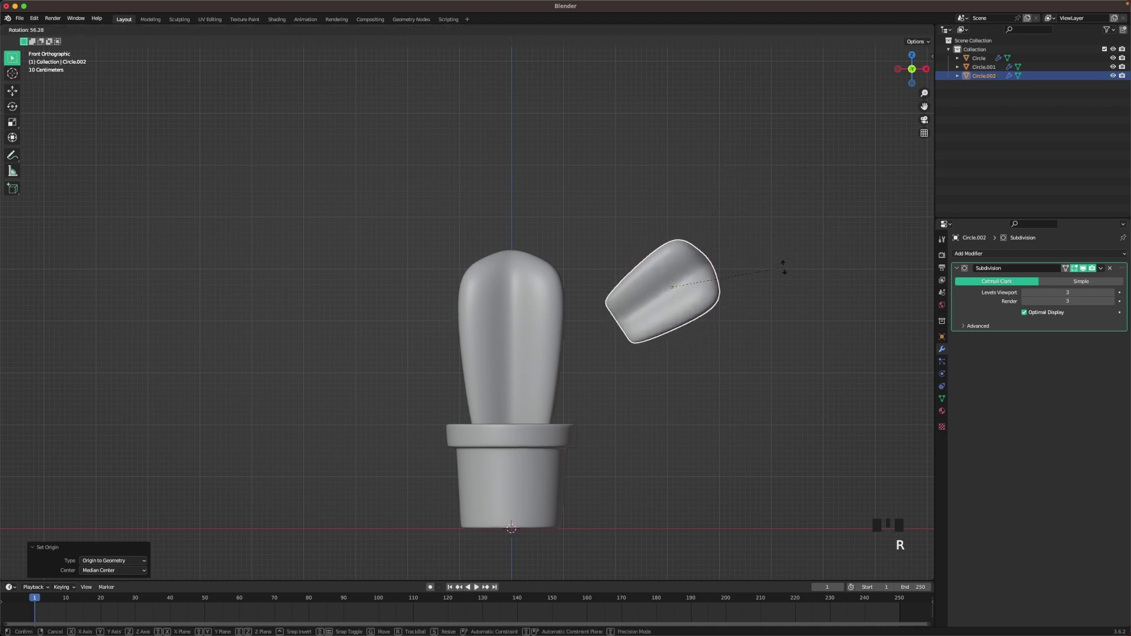
Move the tilted arm against the right side of the cactus body, nudging it into place.
key(g)
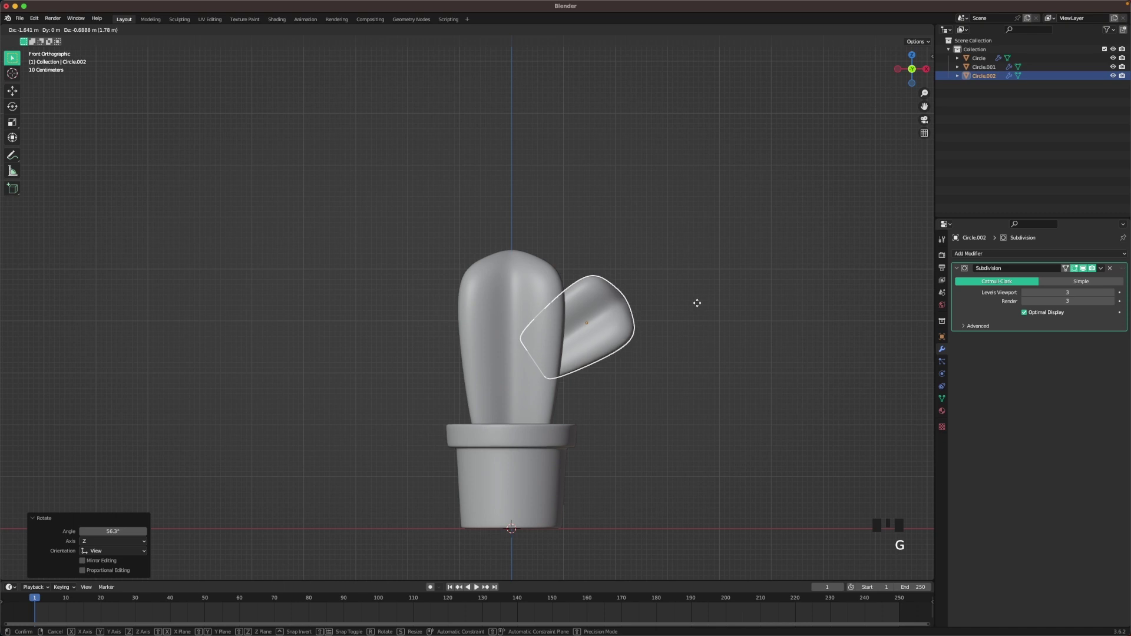
key(Tab)
key(a)
key(s)
key(Tab)
Duplicate the arm, tilt it the other way and place it lower on the body's left side.
key(g)
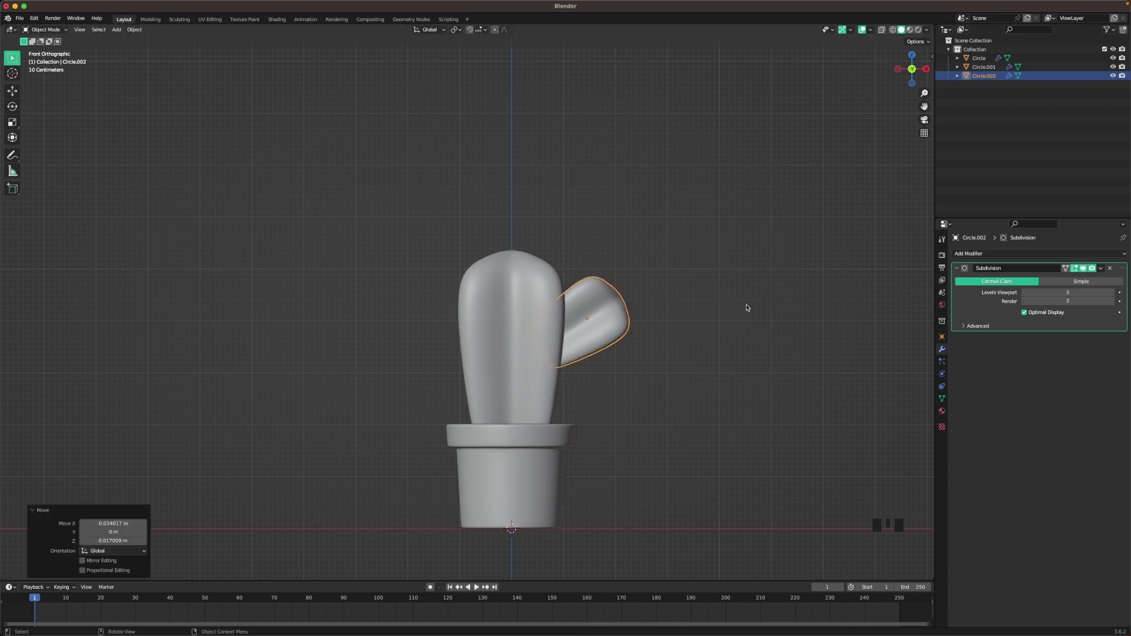
key(shift+d)
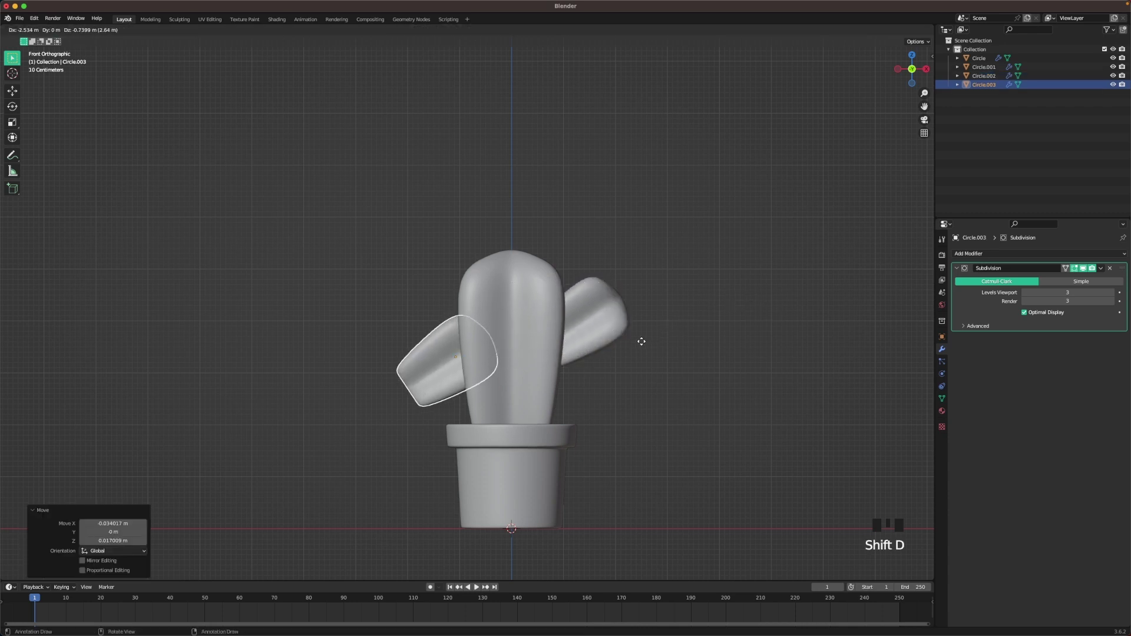
key(r)
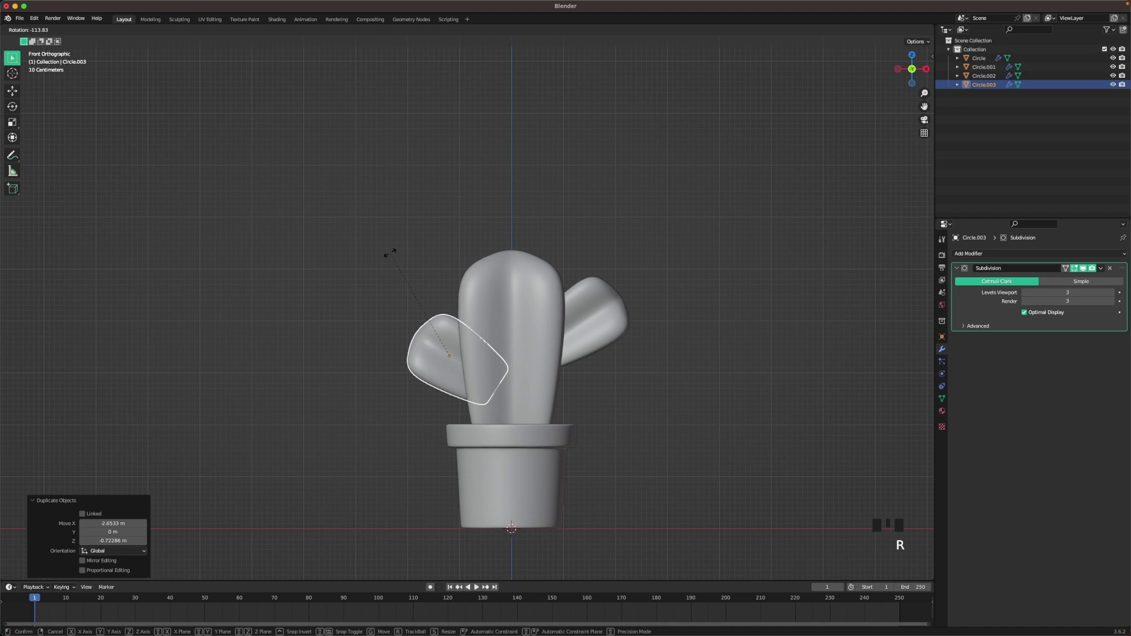
key(g)
key(Tab)
key(a)
key(s)
key(Tab)
key(g)
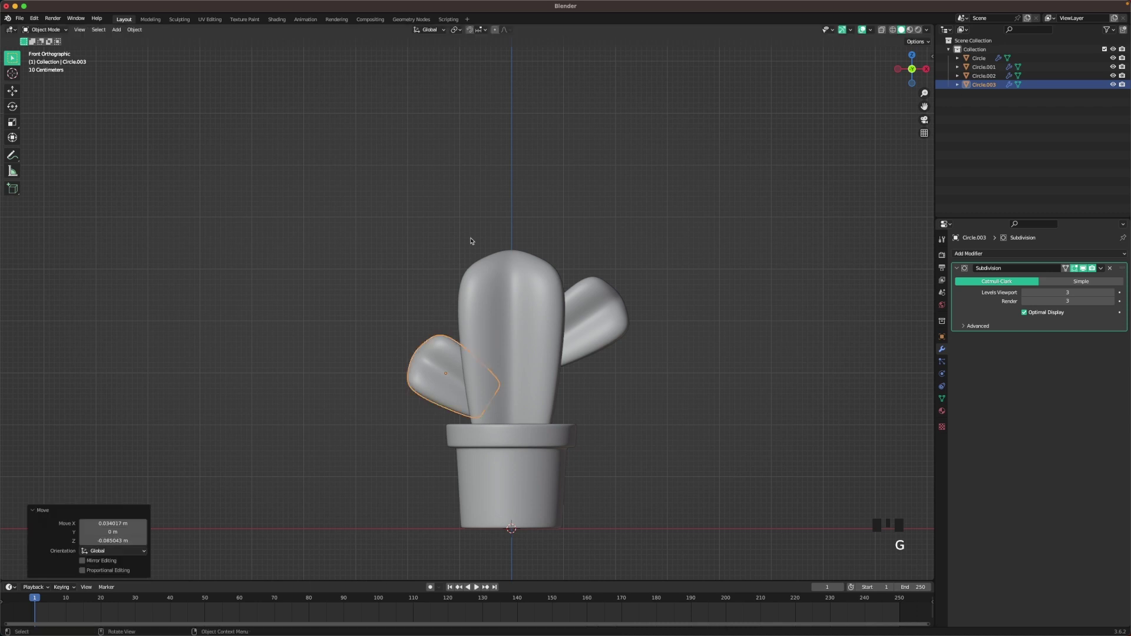
Deselect the arm and orbit the view around the cactus.
click(681, 175)
scroll(down, 3)
drag(656, 210, 582, 358)
scroll(down, 3)
drag(578, 348, 532, 324)
Add a circle beside the cactus, extrude it upward and taper the top into a cone.
key(shift+a)
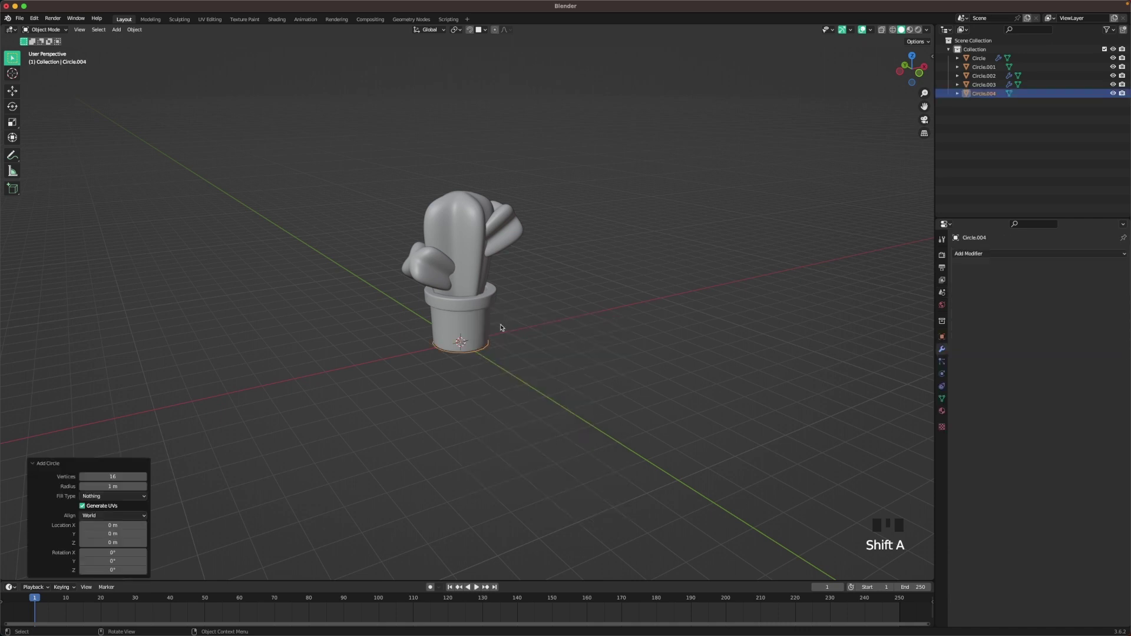
key(g)
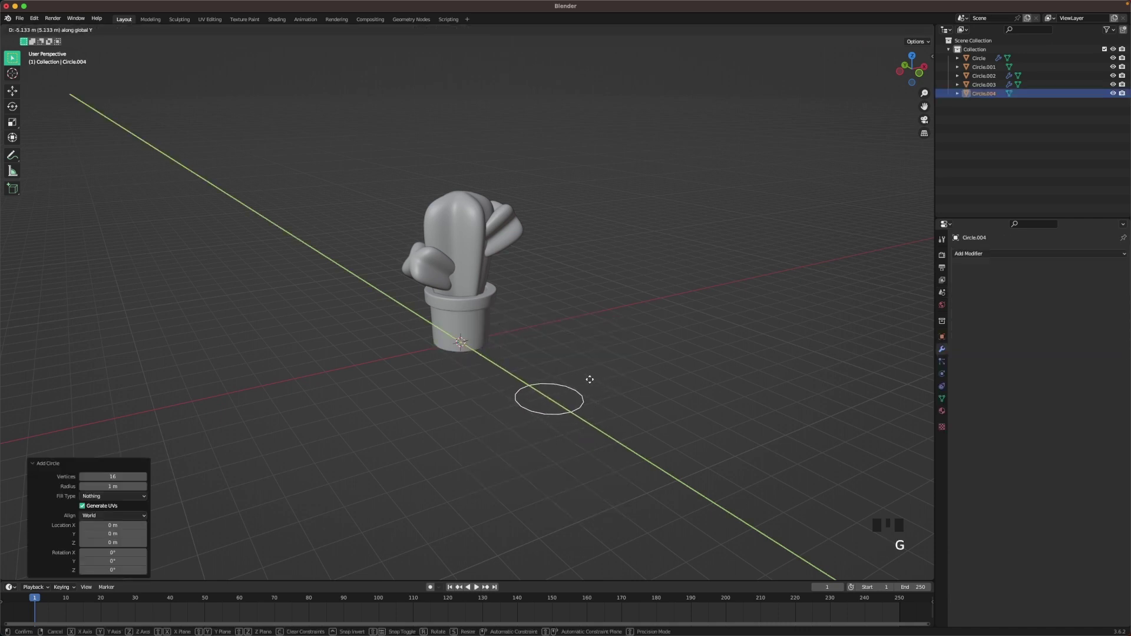
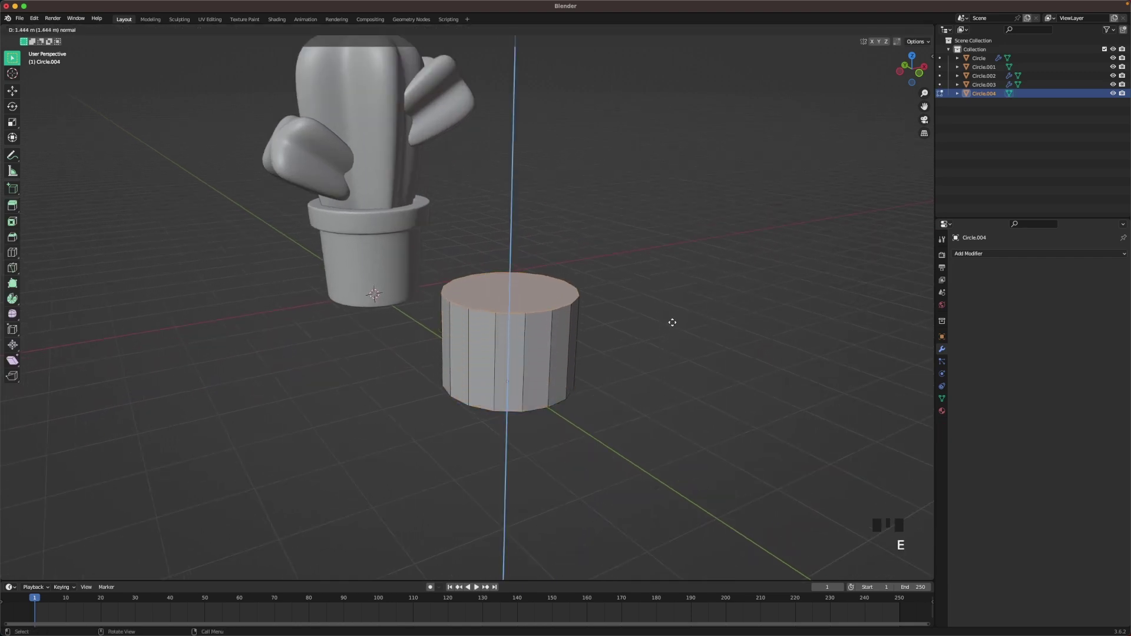
key(s)
key(b)
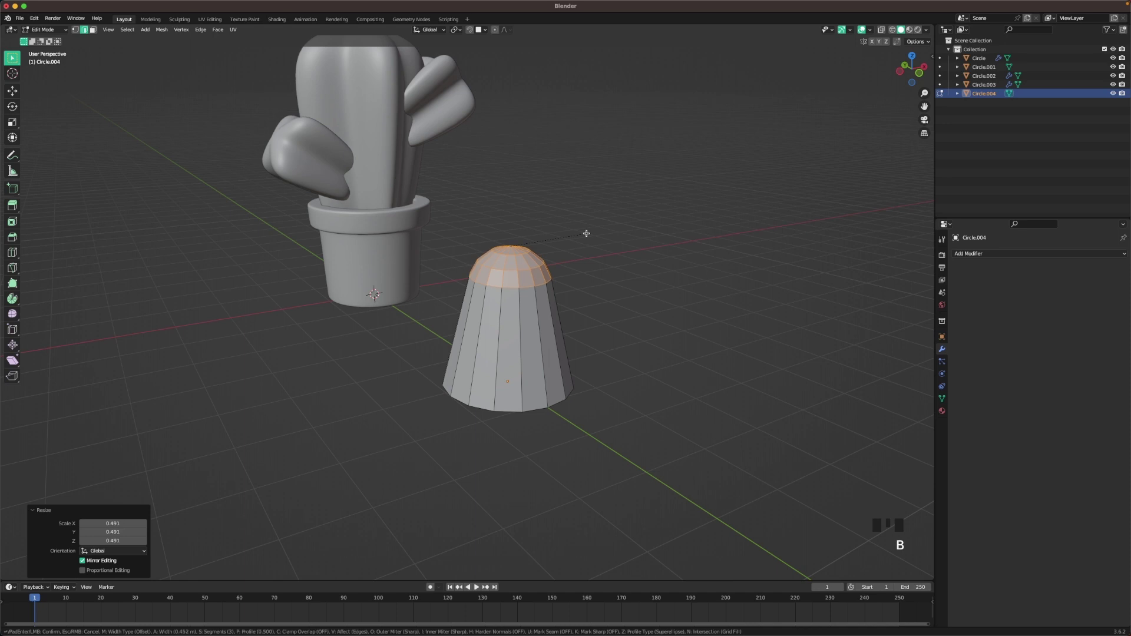
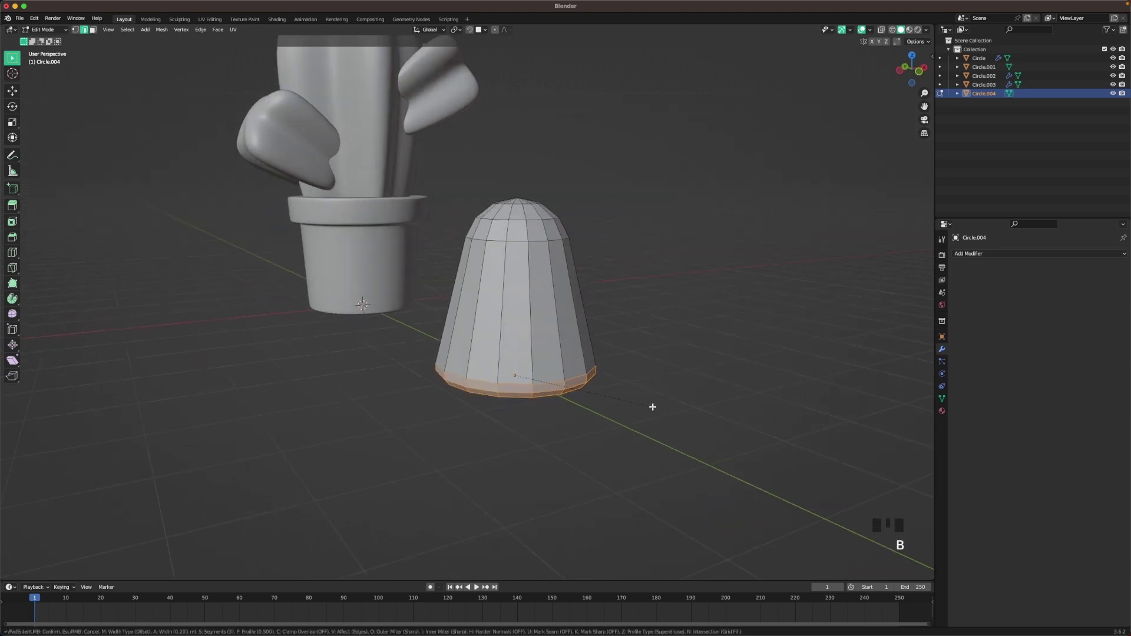
Stretch the cone vertically and smooth it with a level 2 subdivision modifier.
key(a)
key(s)
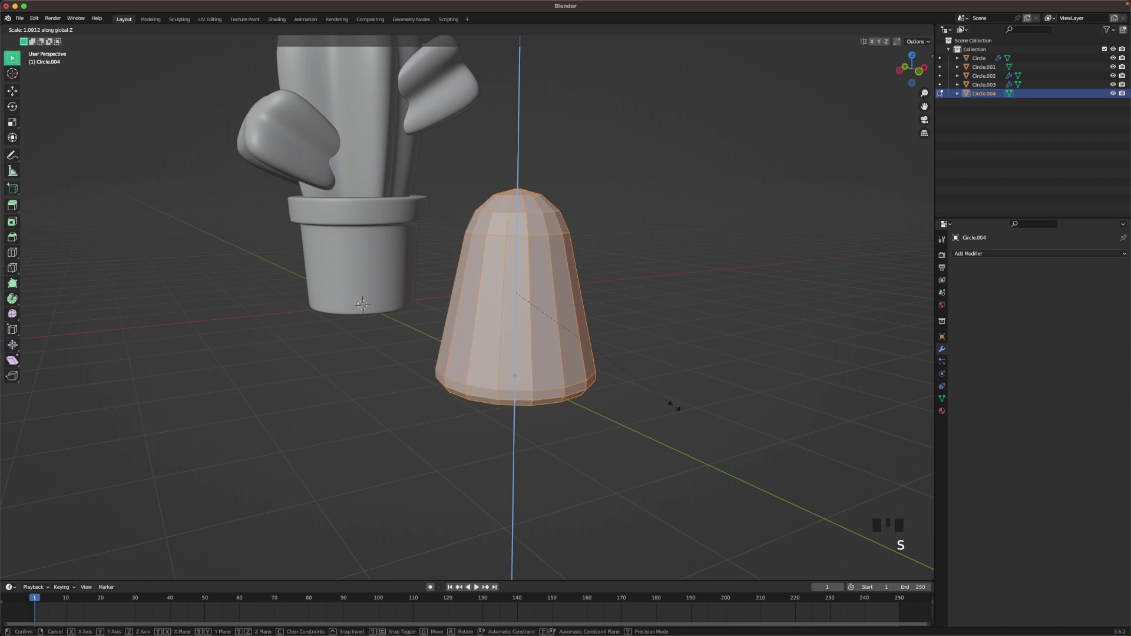
key(Tab)
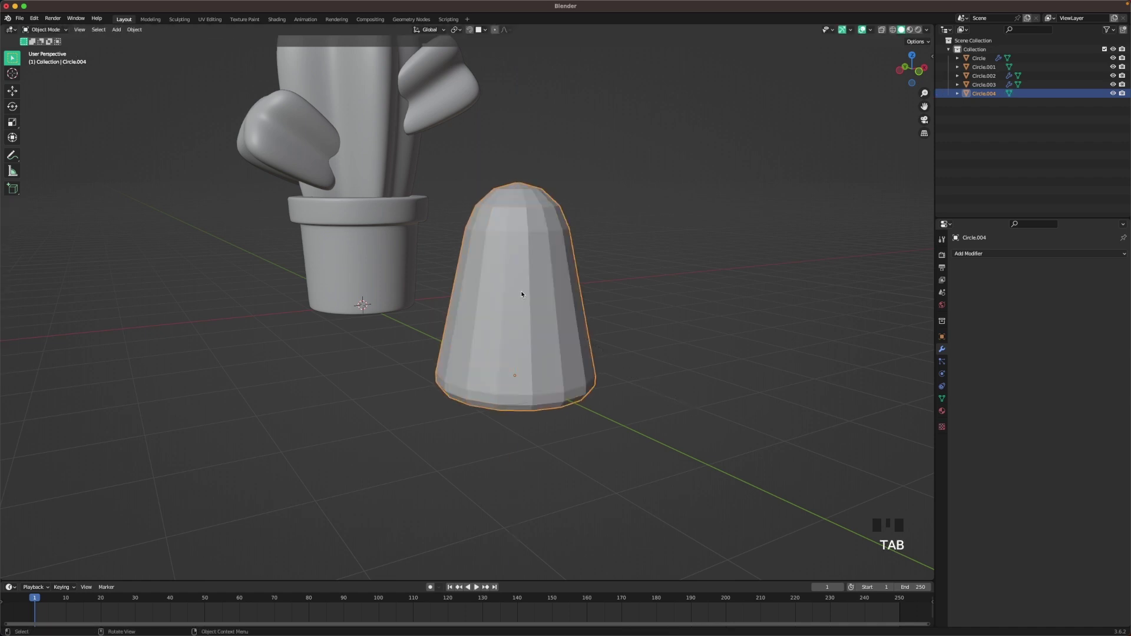
key(ctrl+2)
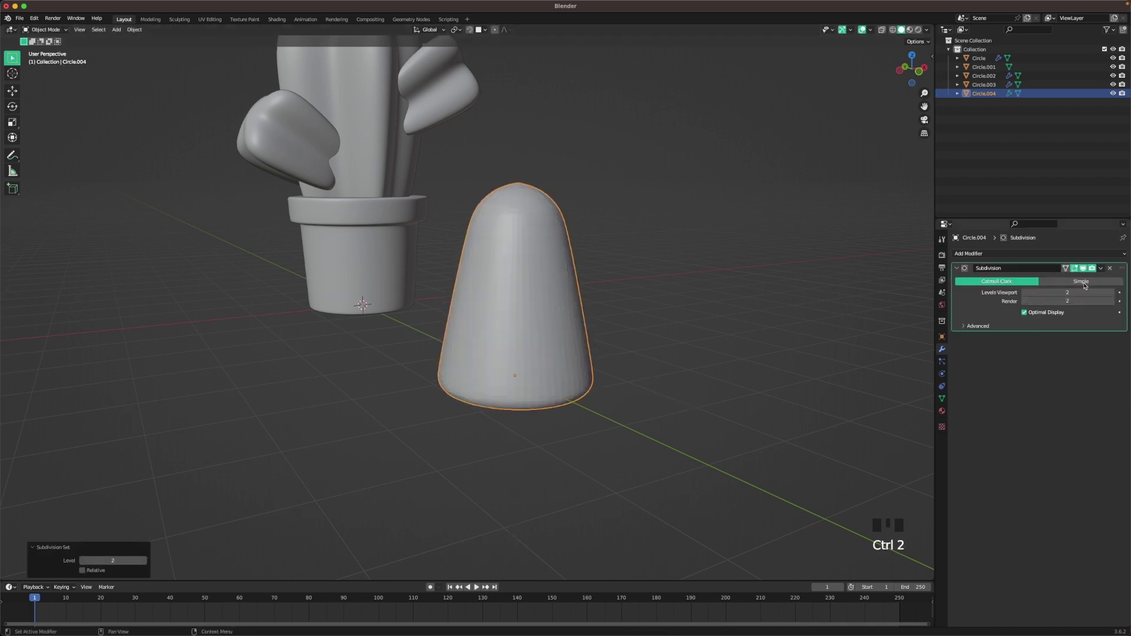
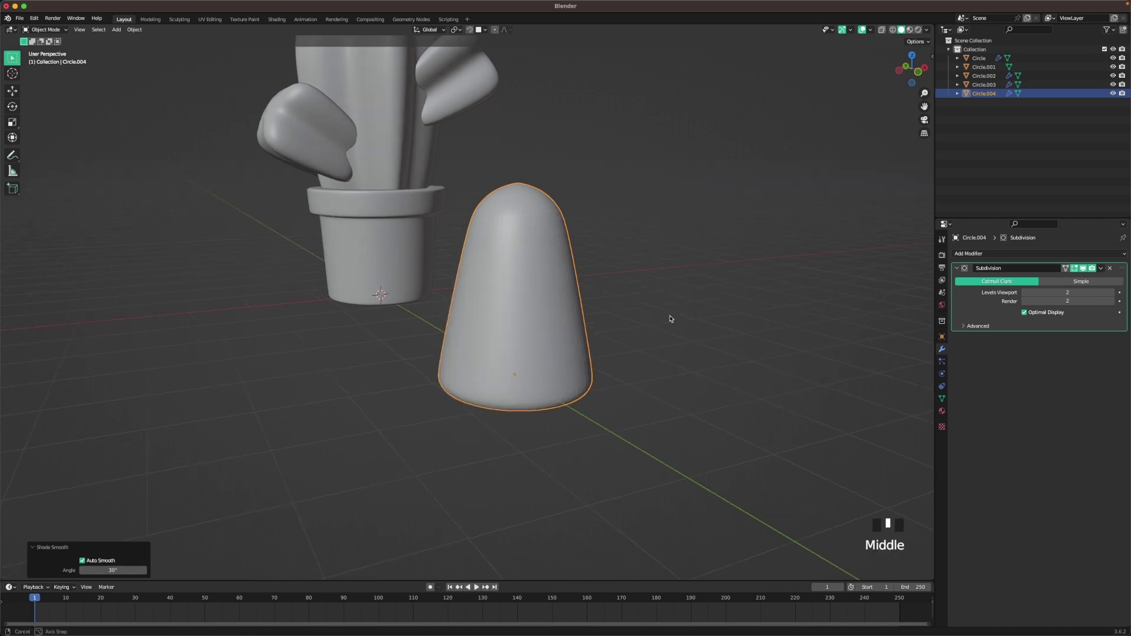
scroll(down, 3)
In front view, lower the cone's geometry along its height in Edit Mode.
key(`)
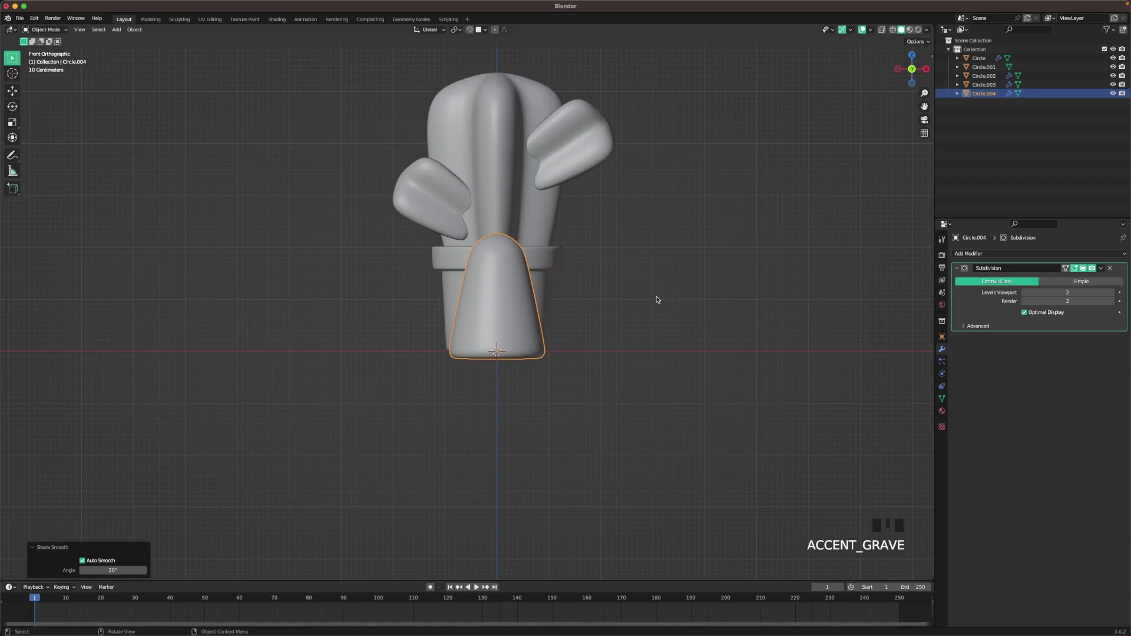
key(Tab)
key(a)
scroll(up, 3)
key(g)
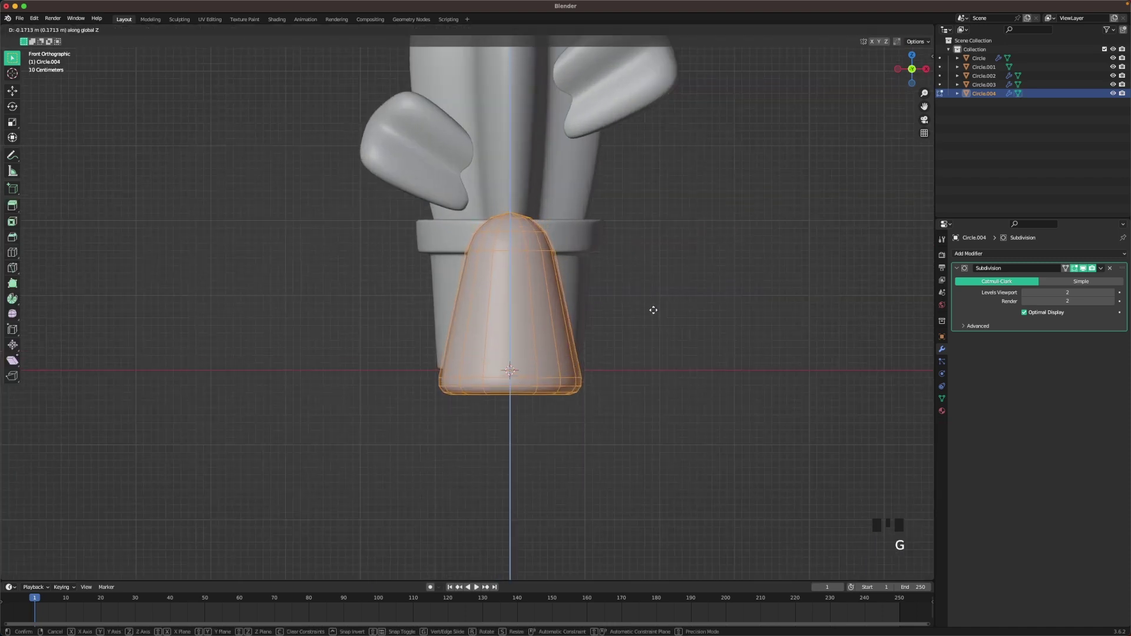
key(s)
key(g)
key(Tab)
Rotate the cone 90° onto its side and shrink it into a small spike.
scroll(down, 3)
drag(542, 343, 622, 352)
key(r)
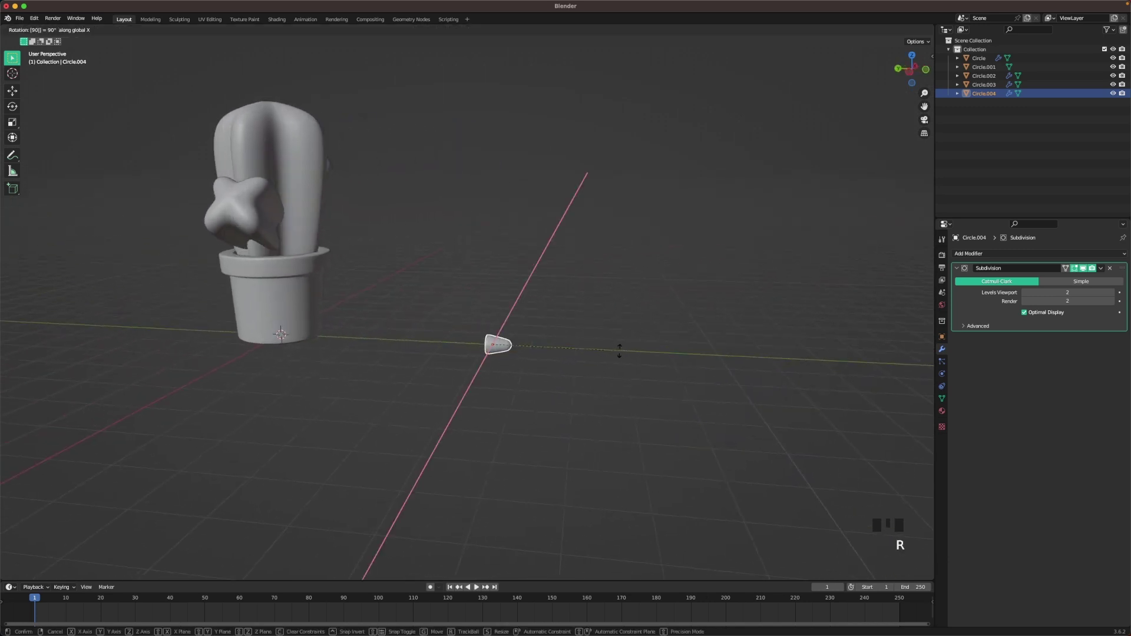
key(`)
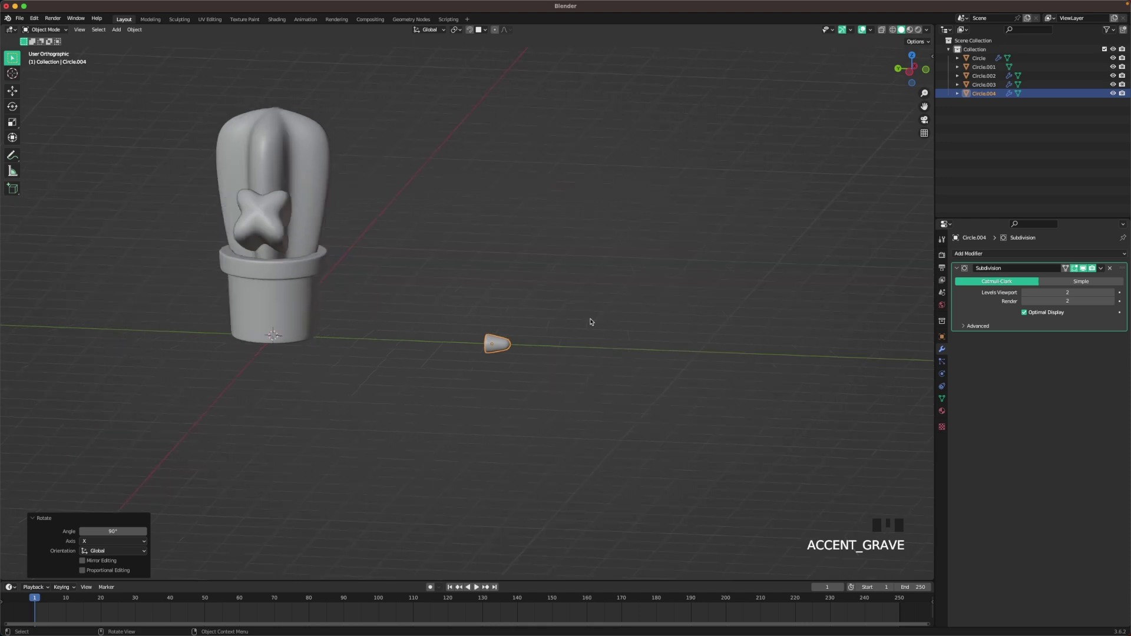
key(g)
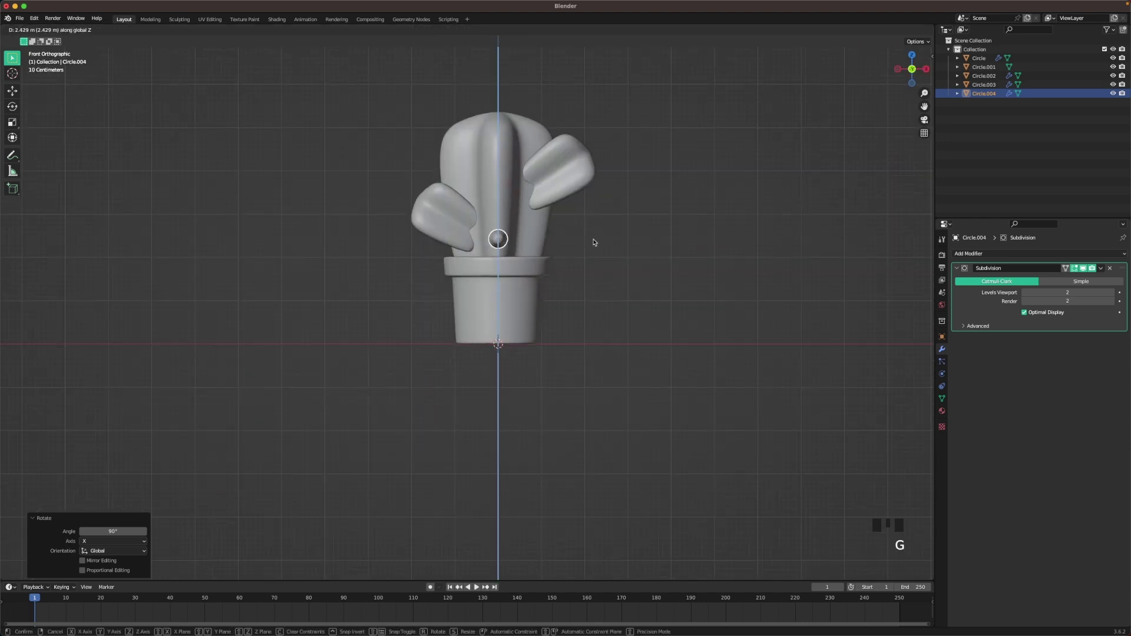
scroll(up, 3)
key(Tab)
key(a)
key(s)
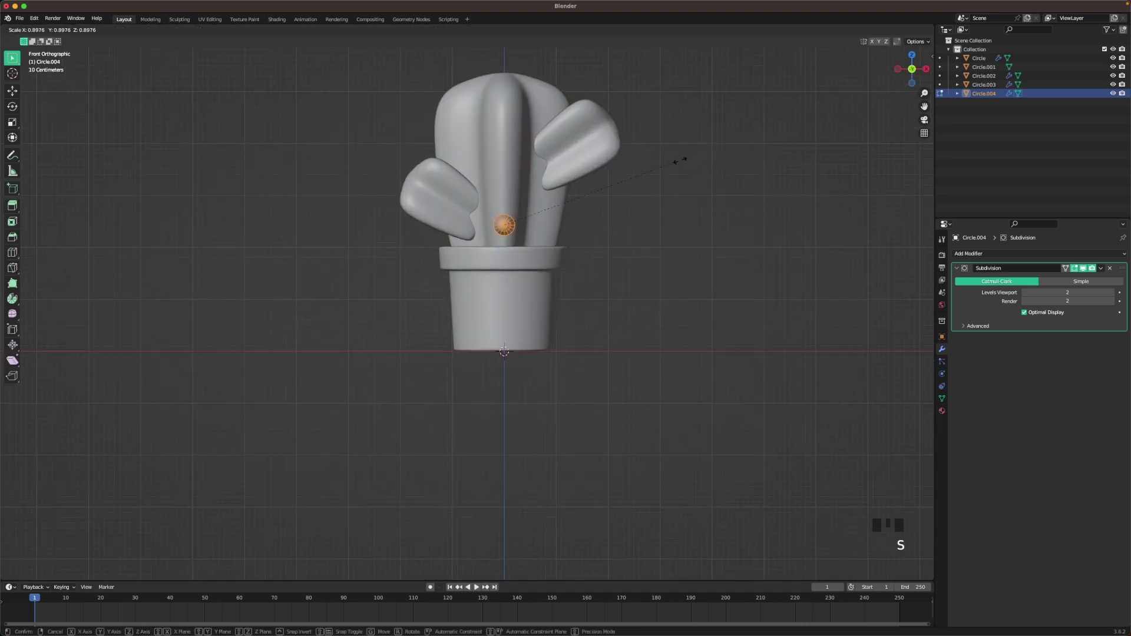
key(Tab)
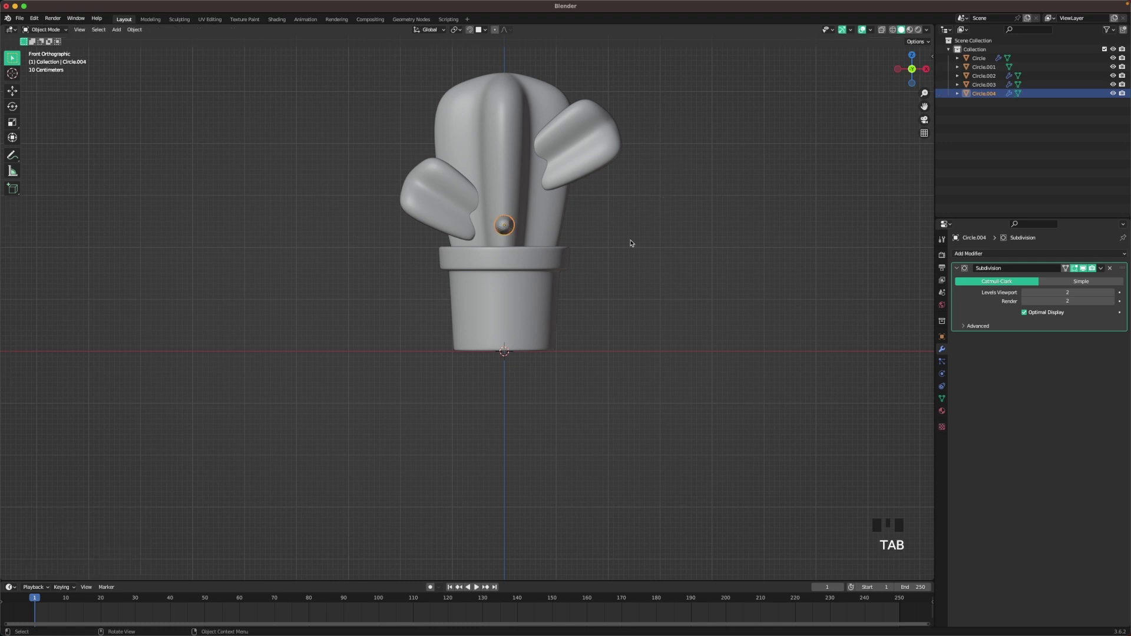
From the right view, move the spike against the cactus body and tilt it slightly.
key(`)
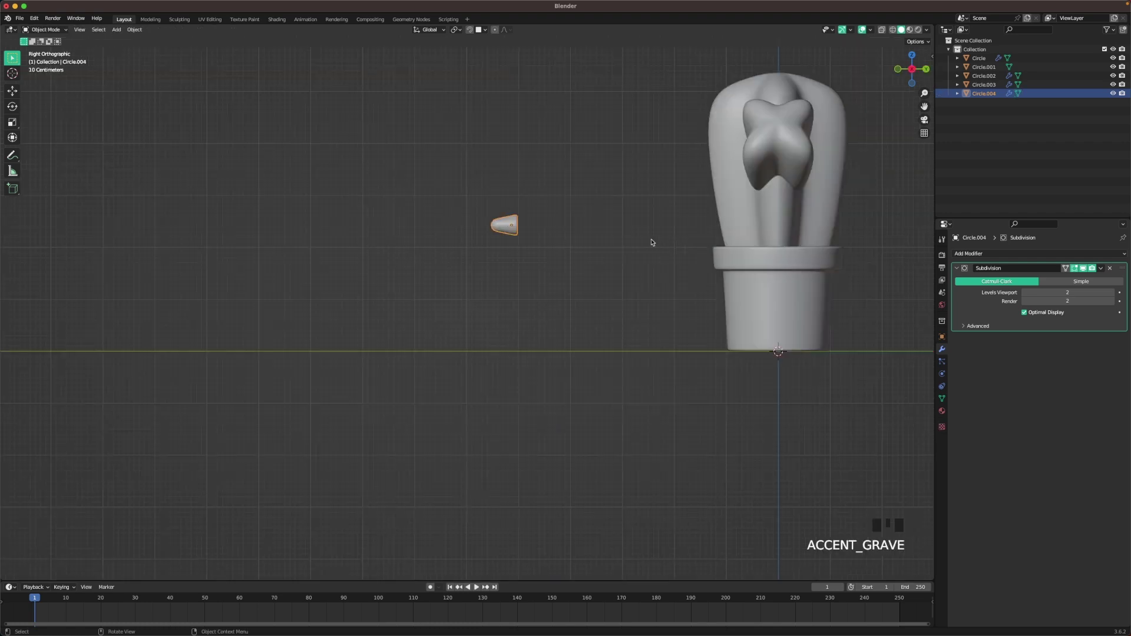
drag(627, 251, 506, 267)
key(g)
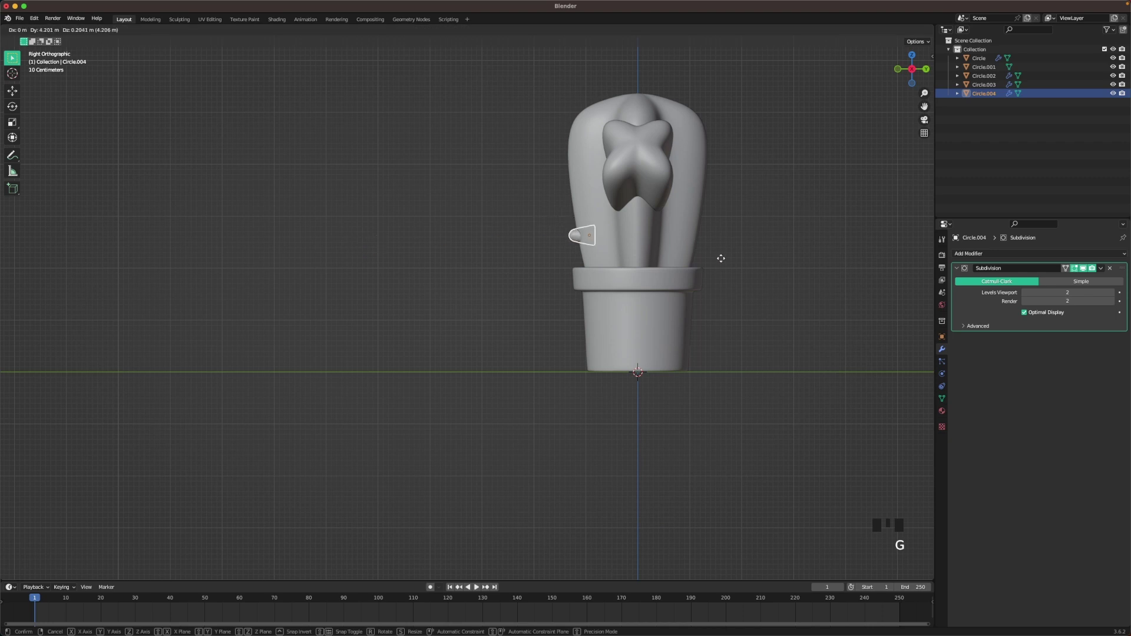
key(r)
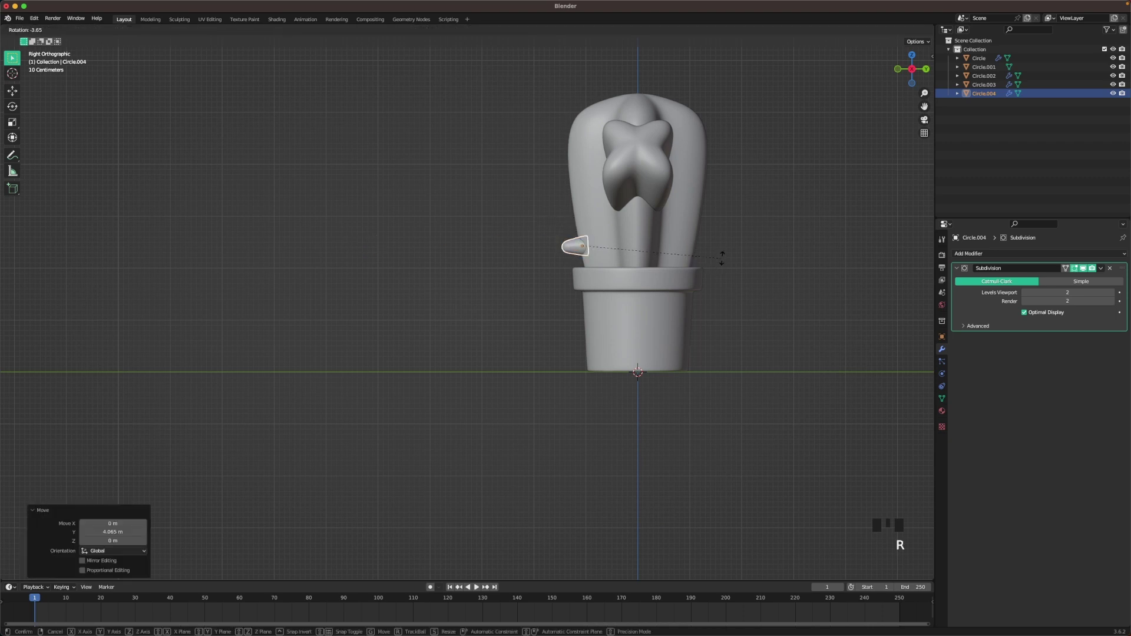
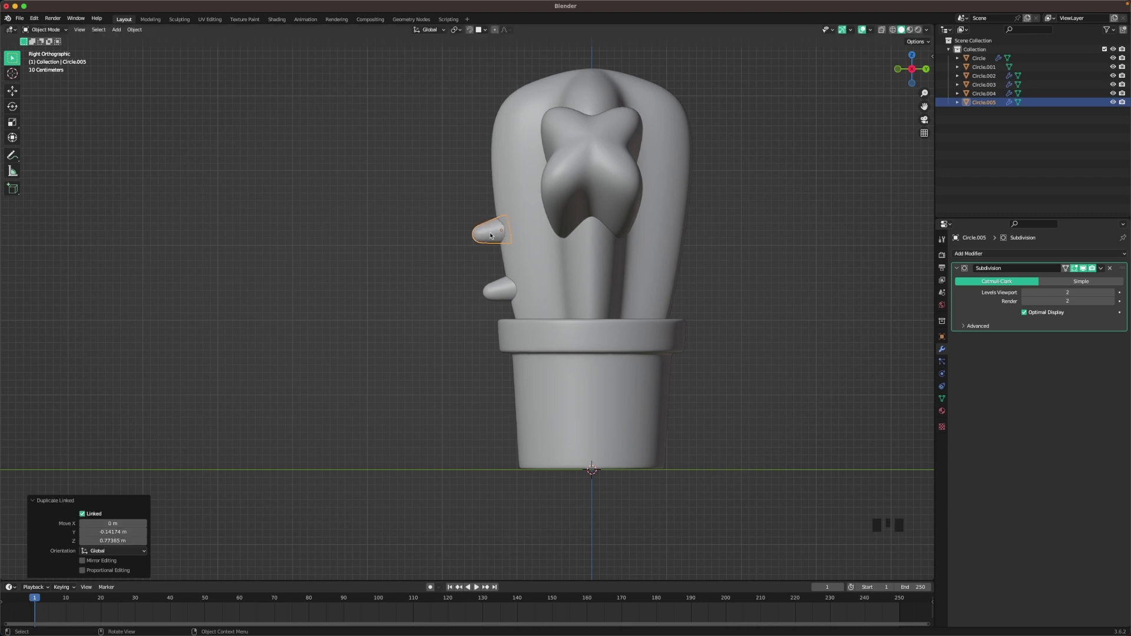
Make a linked spike copy higher up the cactus side, then nudge and tilt the spikes into place.
key(shift+r)
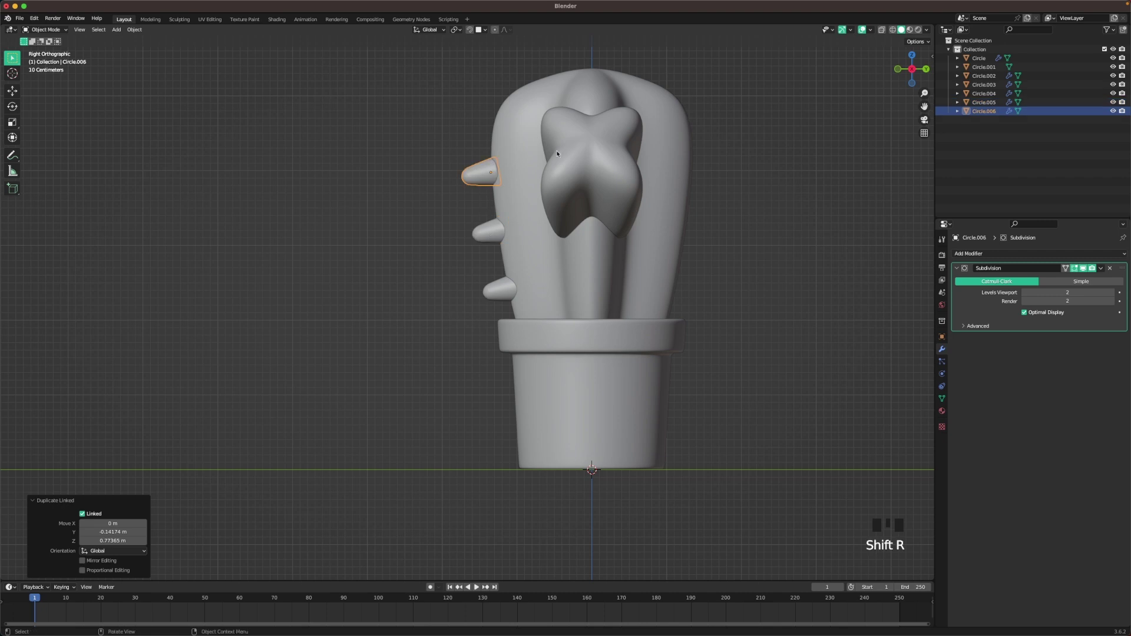
key(r)
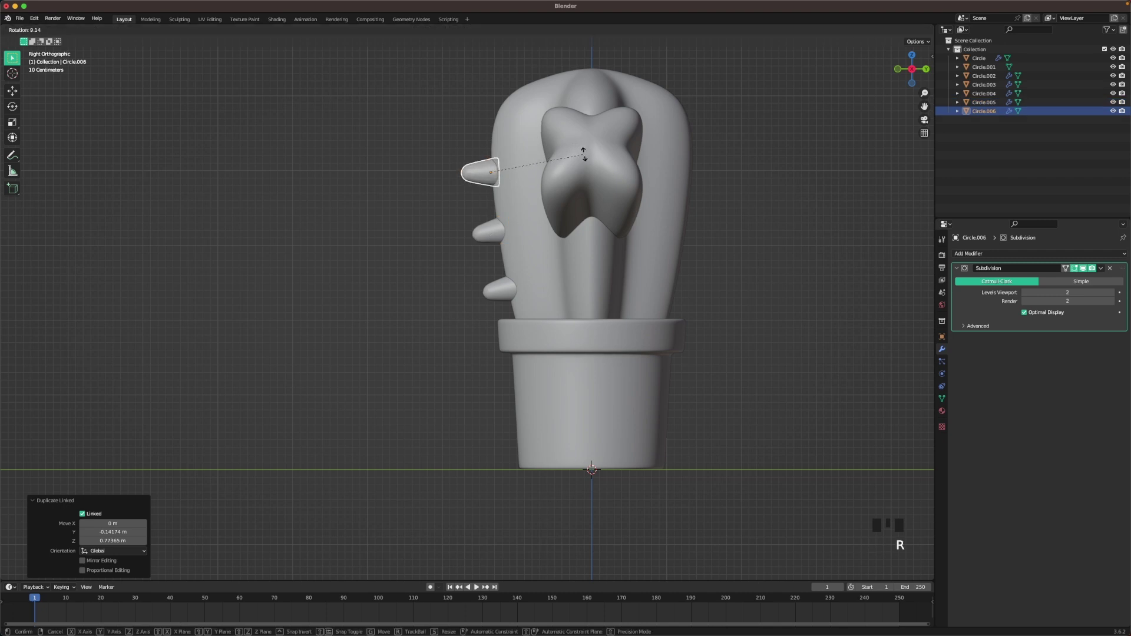
key(g)
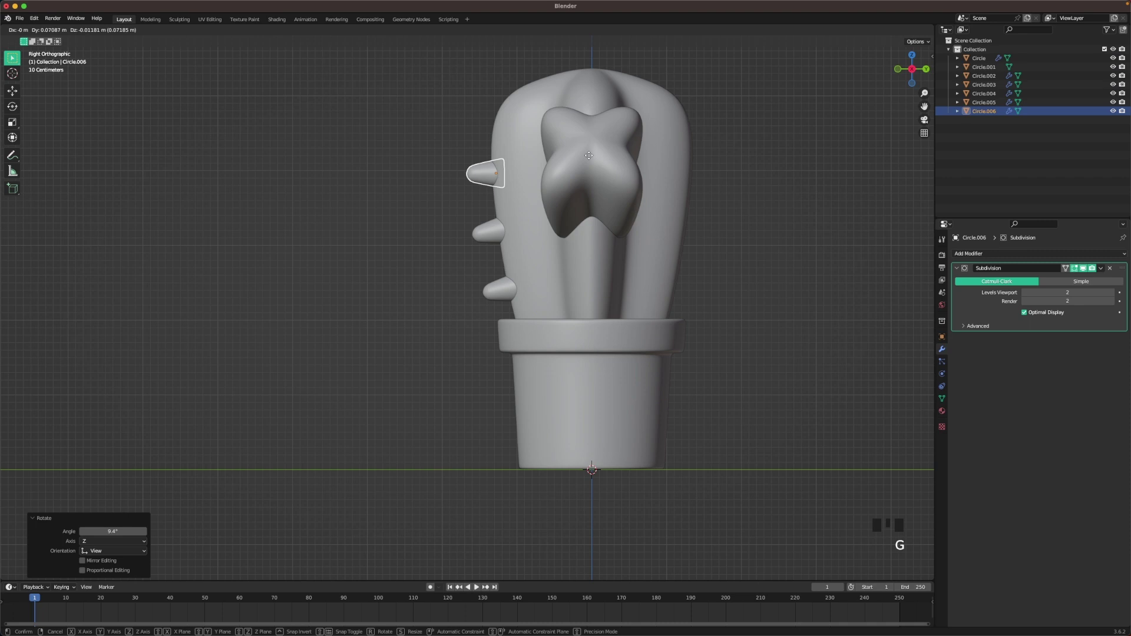
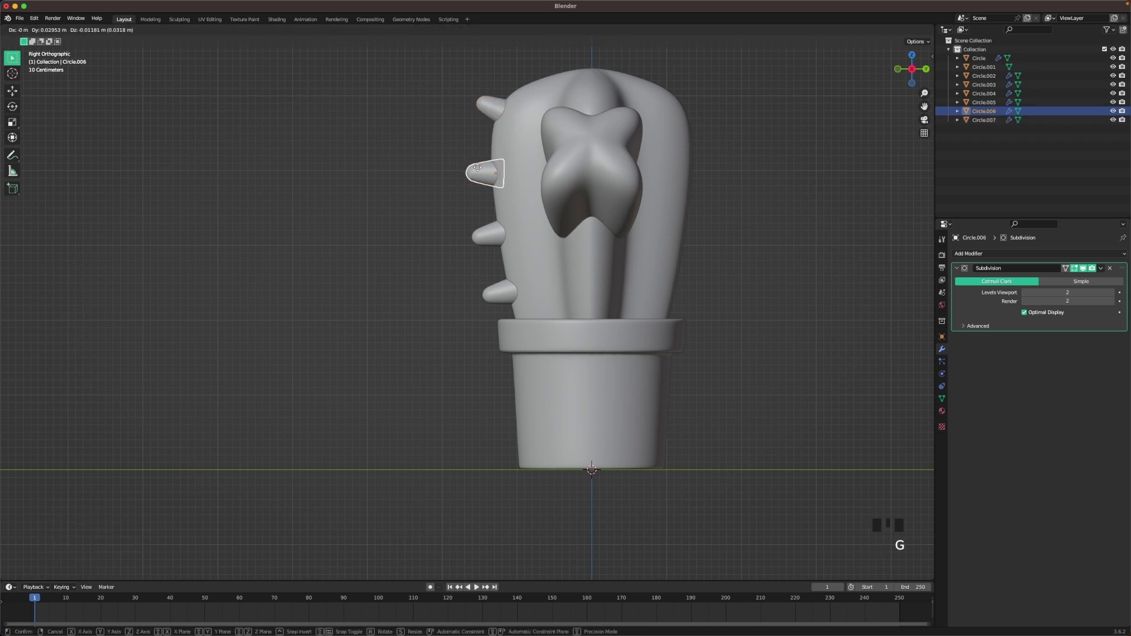
key(r)
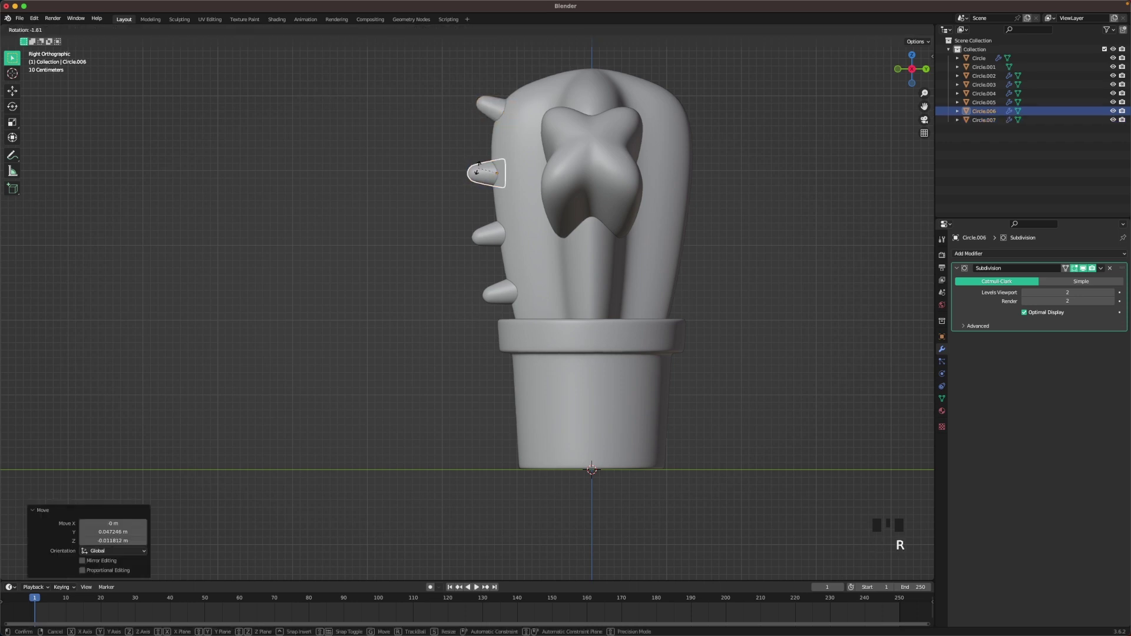
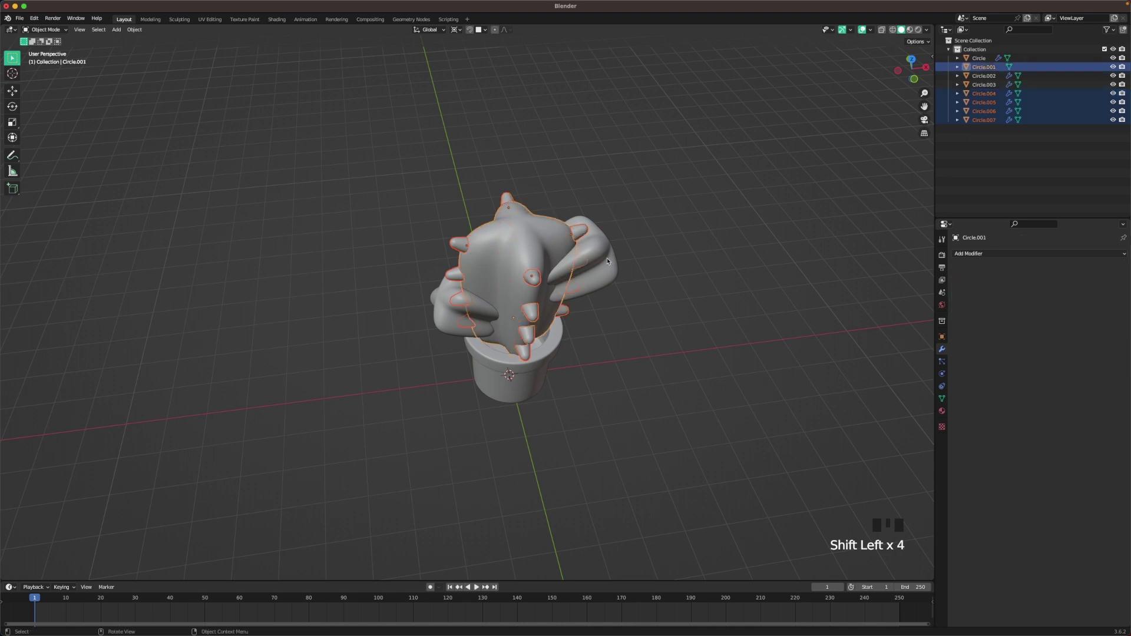
Rotate the selected spike set 45° around the cactus's vertical axis.
key(r)
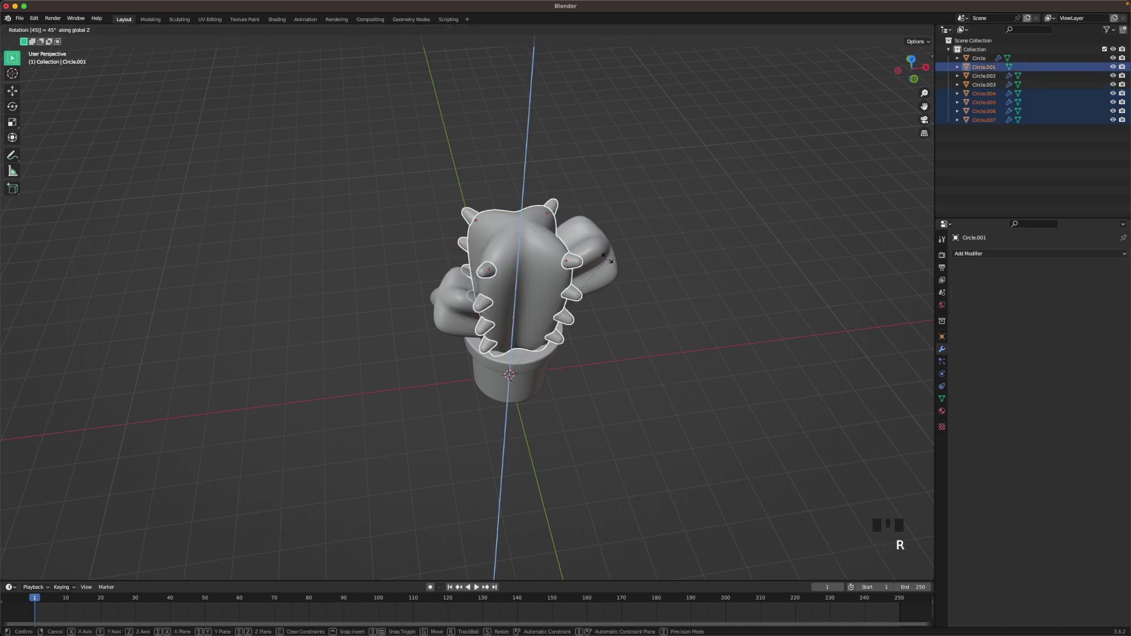
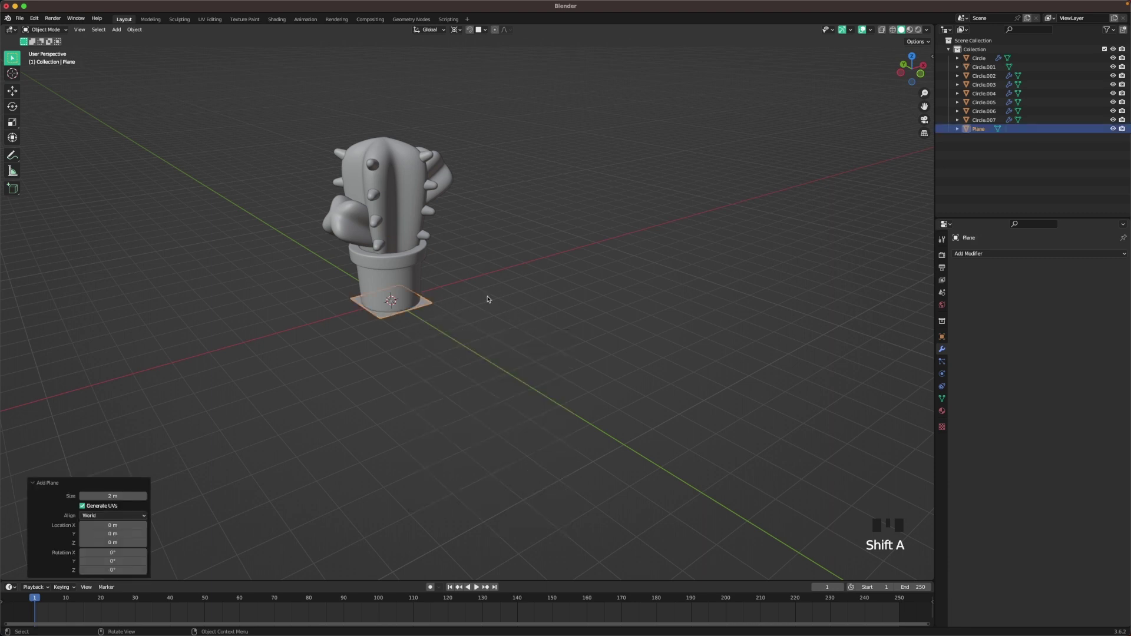
Move the new plane away from the cactus along Y and view it from above for editing.
key(g)
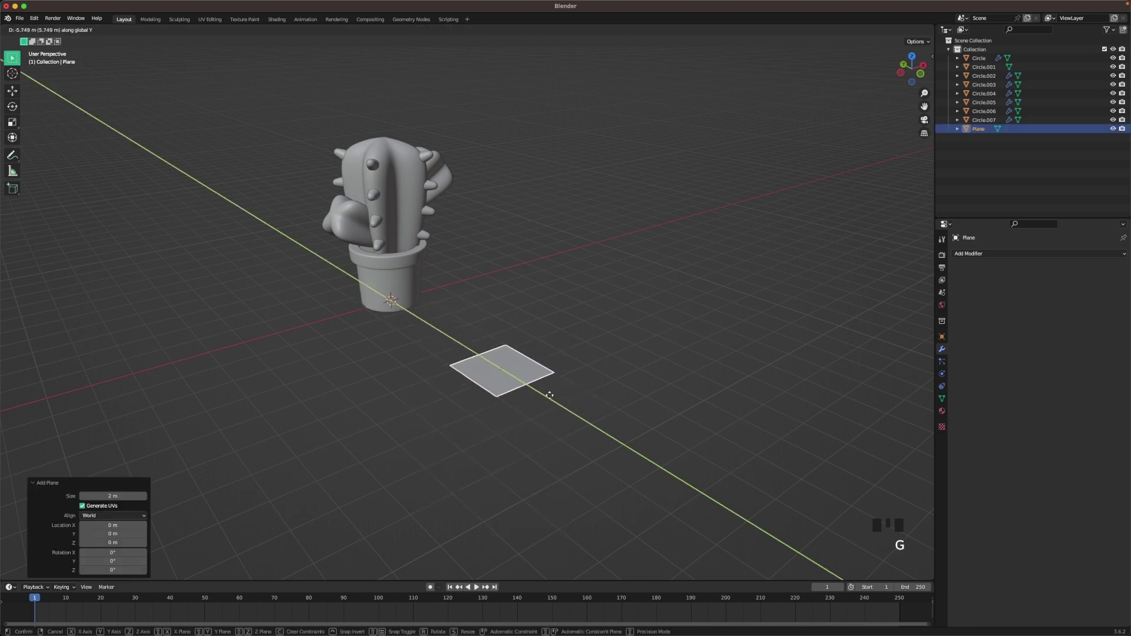
key(`)
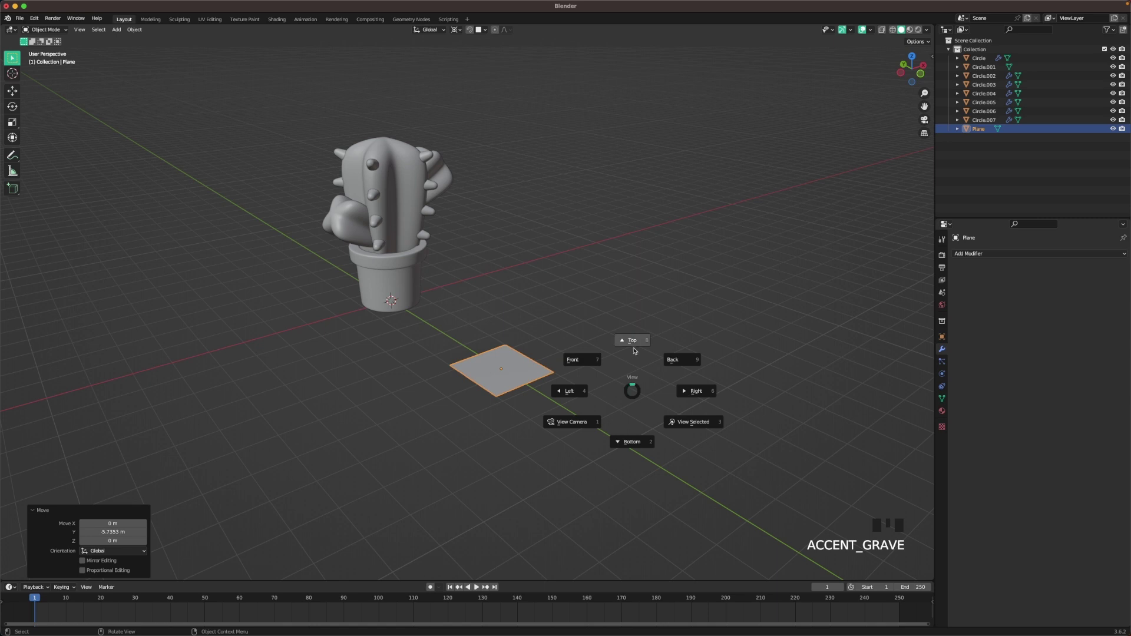
drag(593, 438, 594, 400)
scroll(up, 3)
key(Tab)
key(1)
Scale the plane into a narrow rectangle, add loop cuts and stretch its edges toward a point.
key(s)
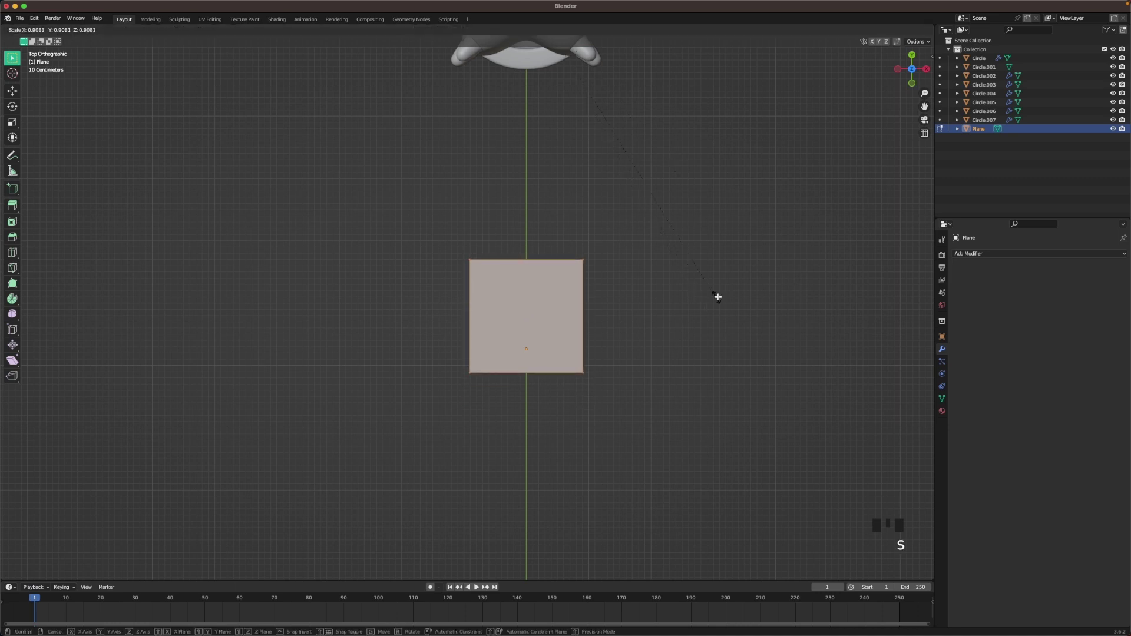
key(.)
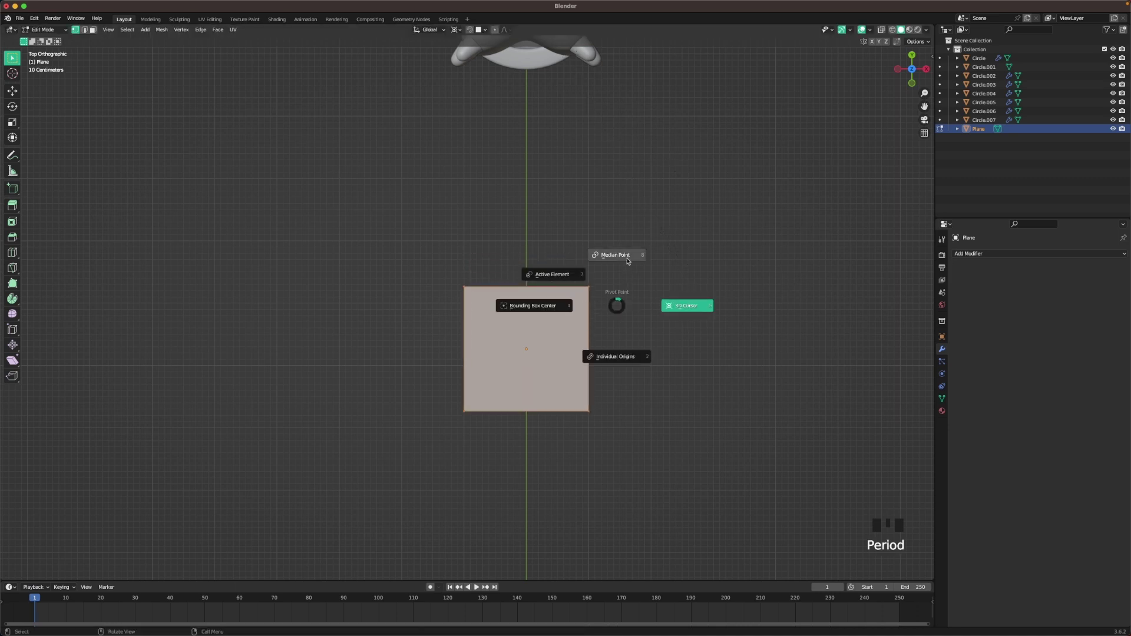
key(s)
key(s)
key(r)
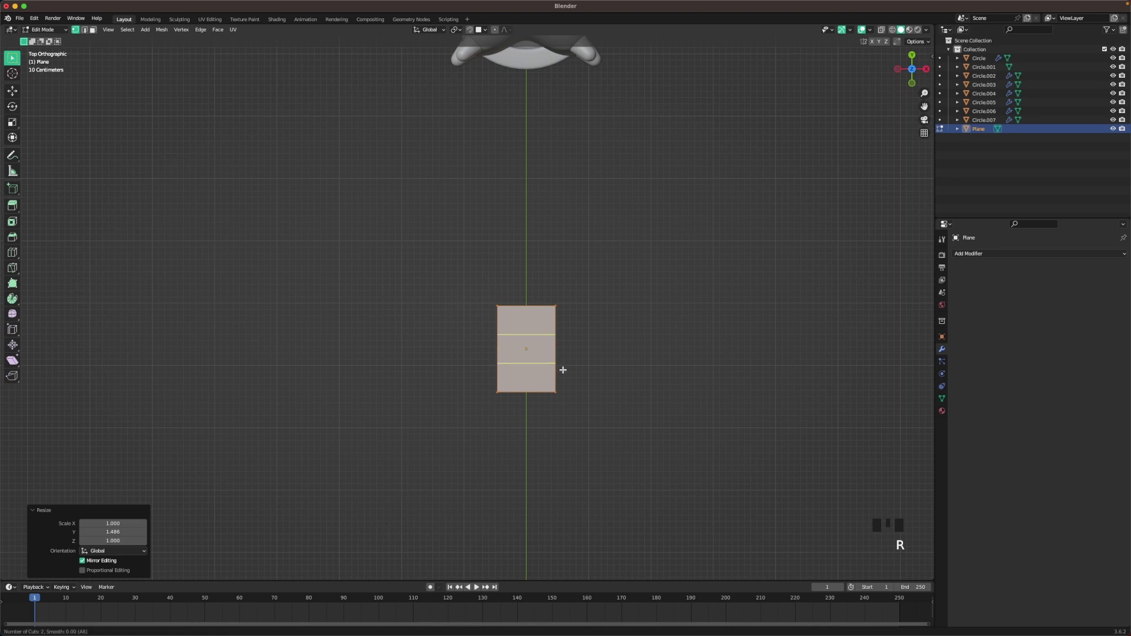
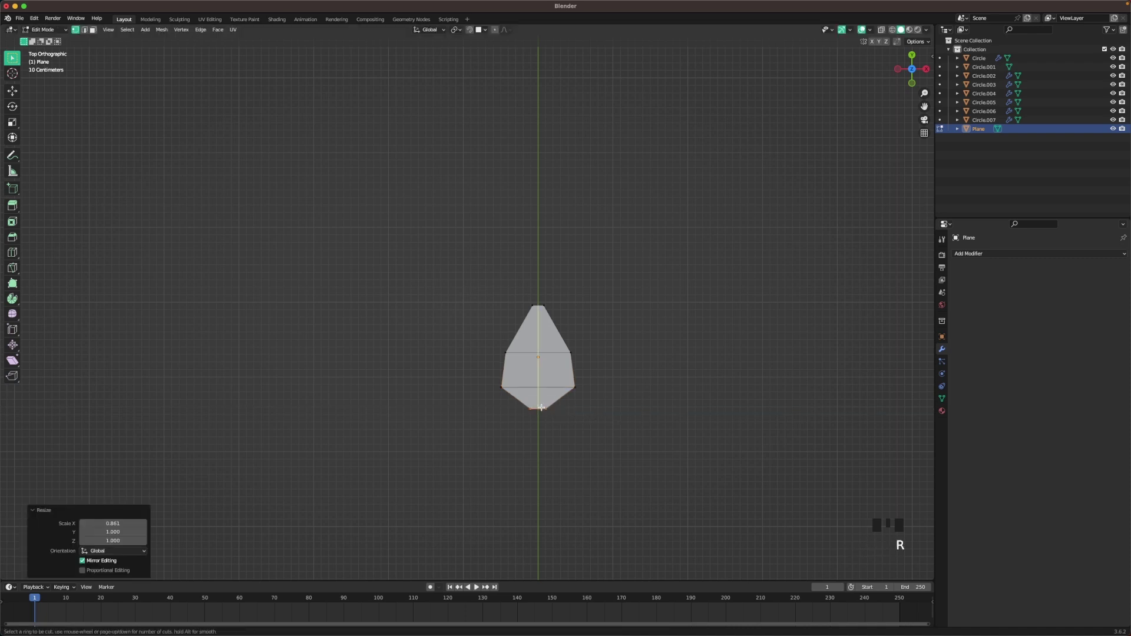
Slide the petal's centre-line vertices toward the tip to shape its curve.
key(2)
scroll(up, 3)
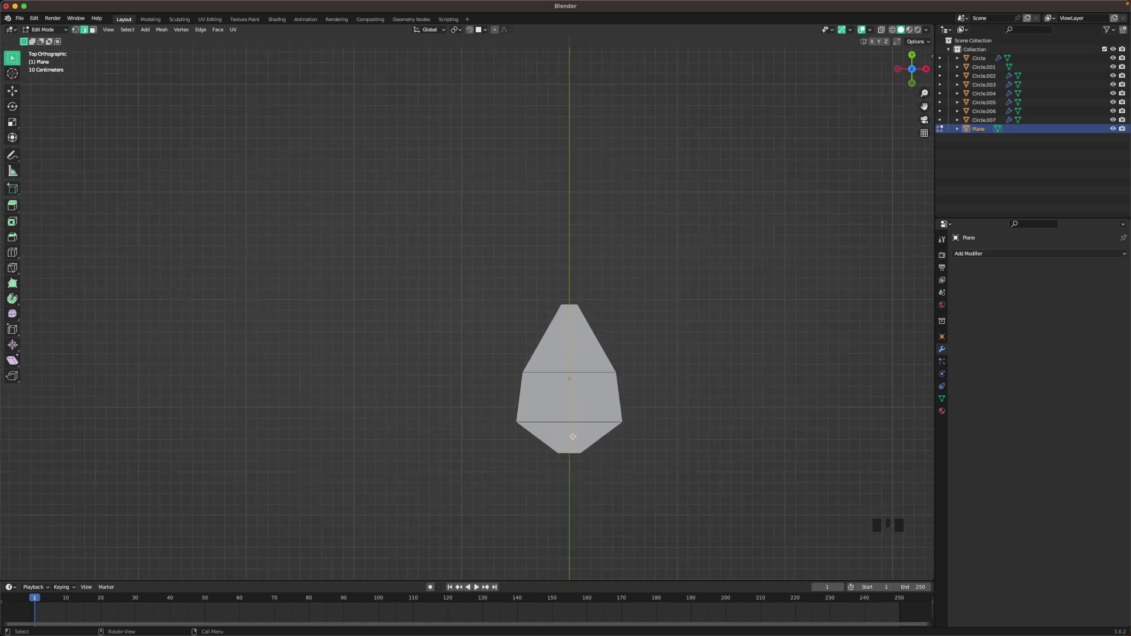
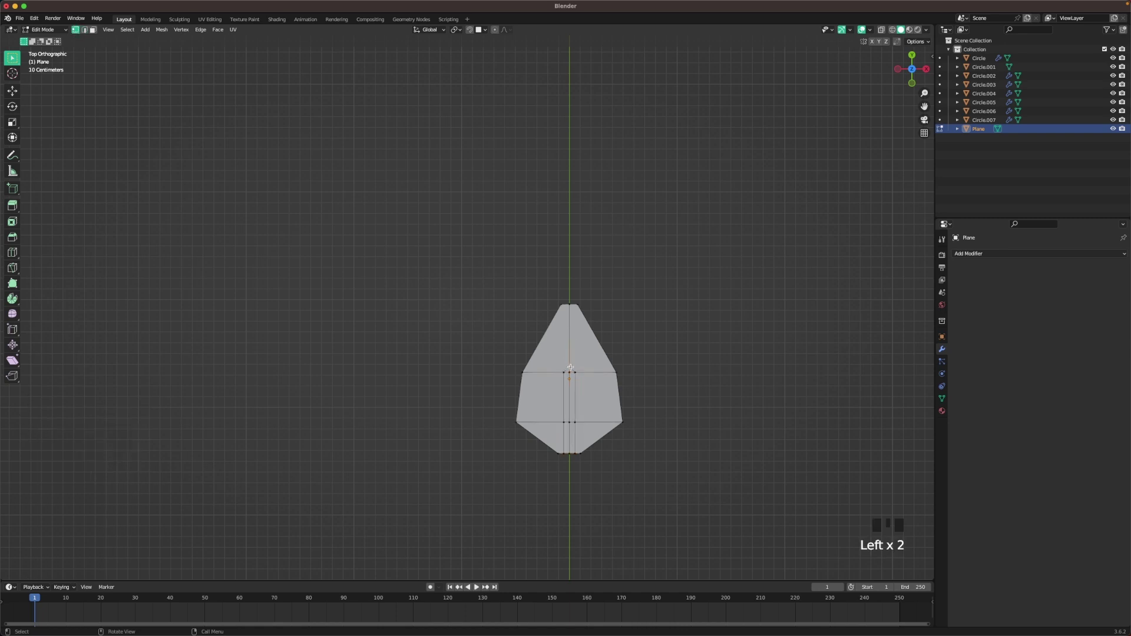
key(g)
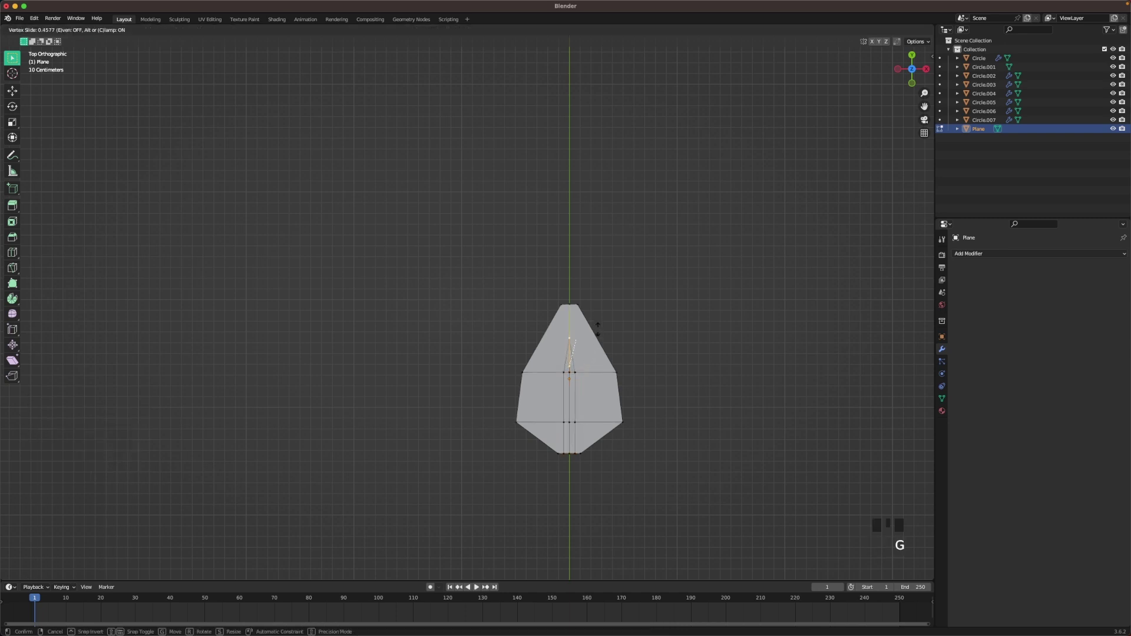
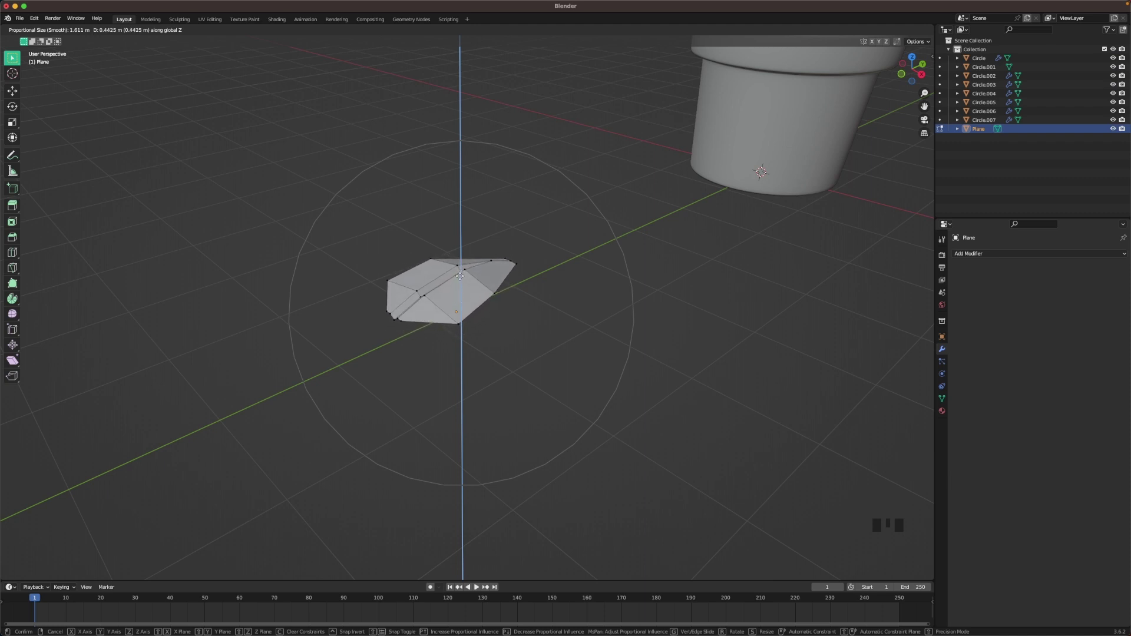
Lift the petal's points with proportional editing, then extrude the whole petal for thickness.
key(o)
scroll(up, 3)
key(a)
key(e)
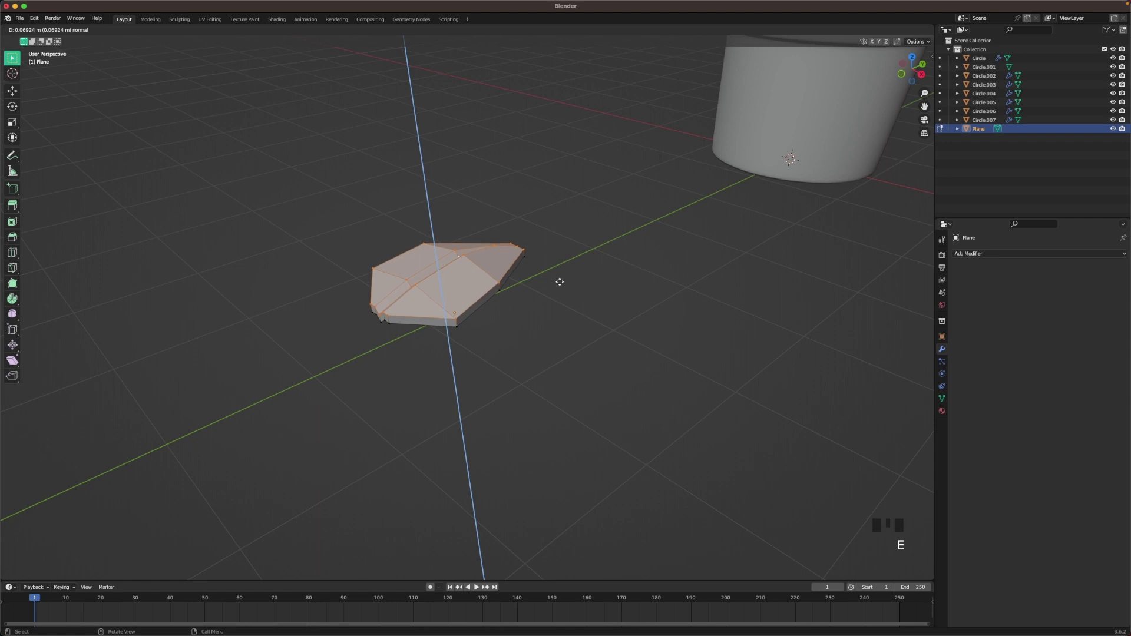
key(Tab)
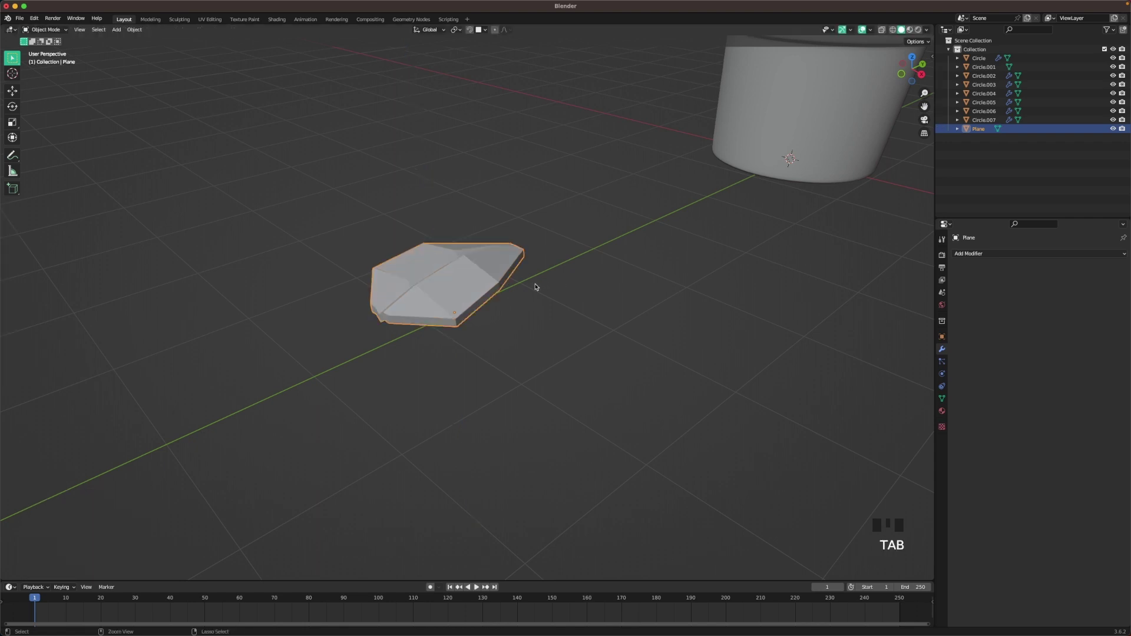
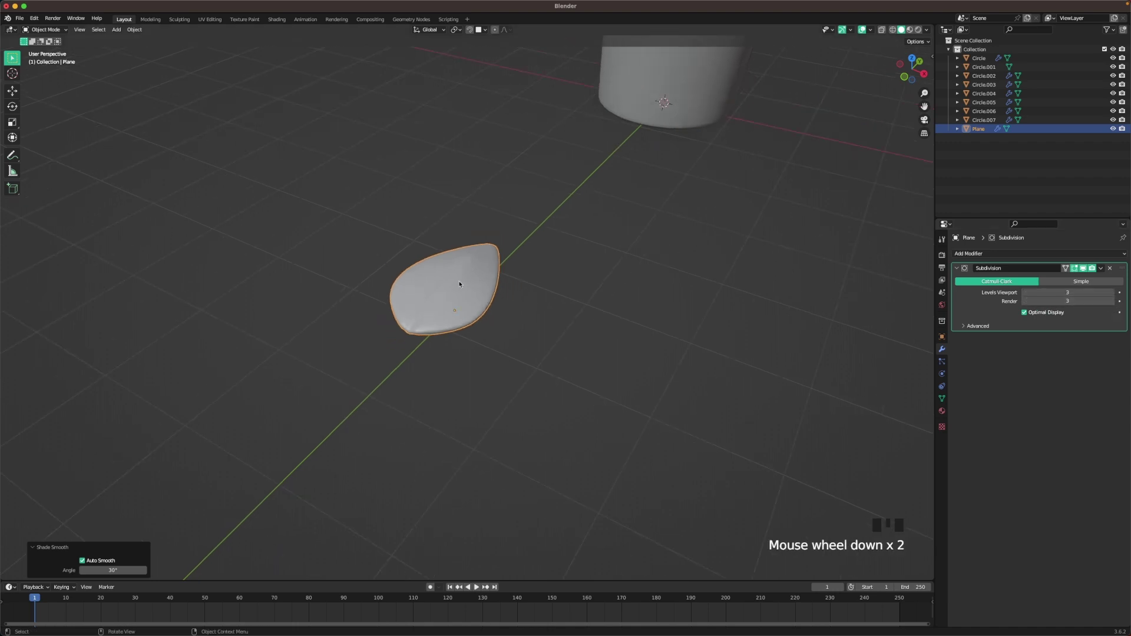
From top view, move the petal's vertices along its length to refine the outline.
key(`)
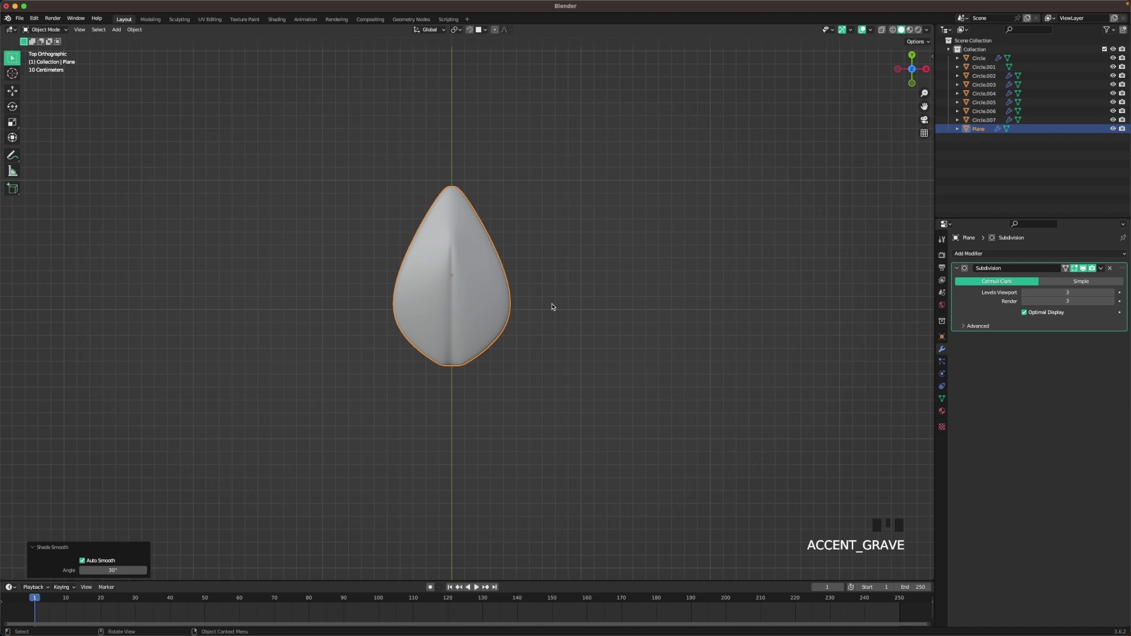
key(Tab)
key(a)
key(g)
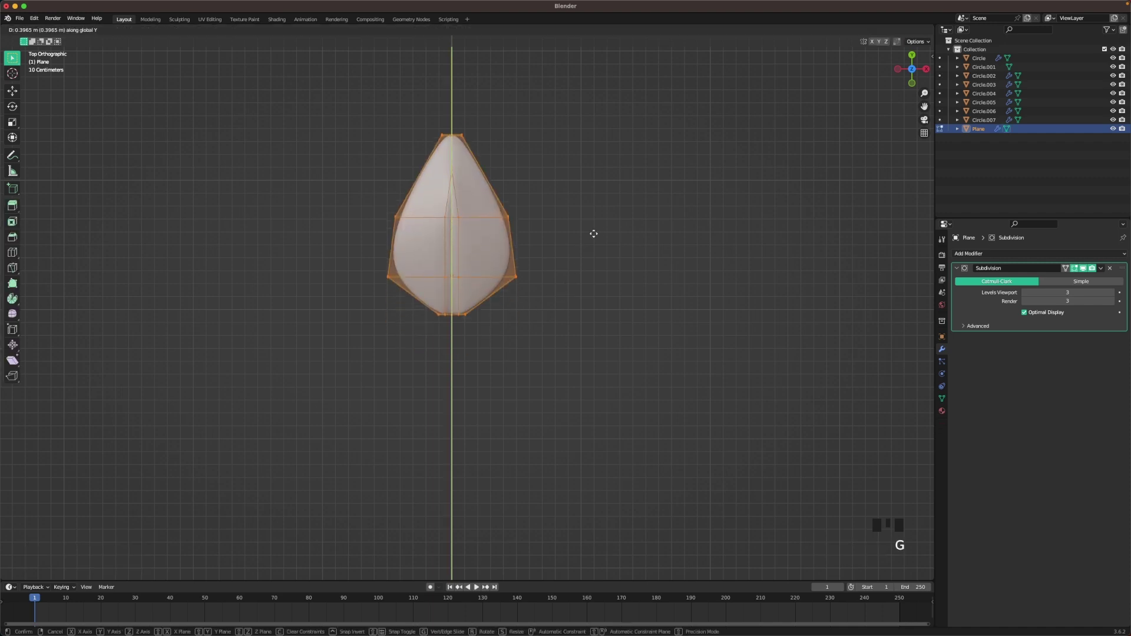
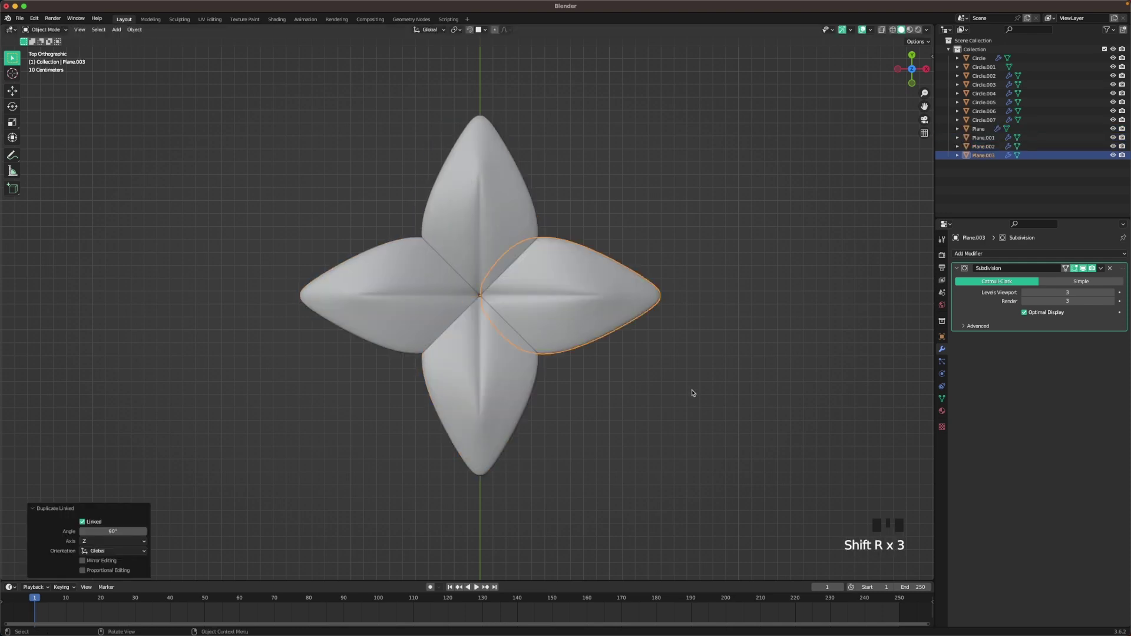
Place the last of four linked petal copies rotated 90° apart into a cross-shaped flower.
click(676, 389)
drag(672, 406, 469, 248)
key(shift+a)
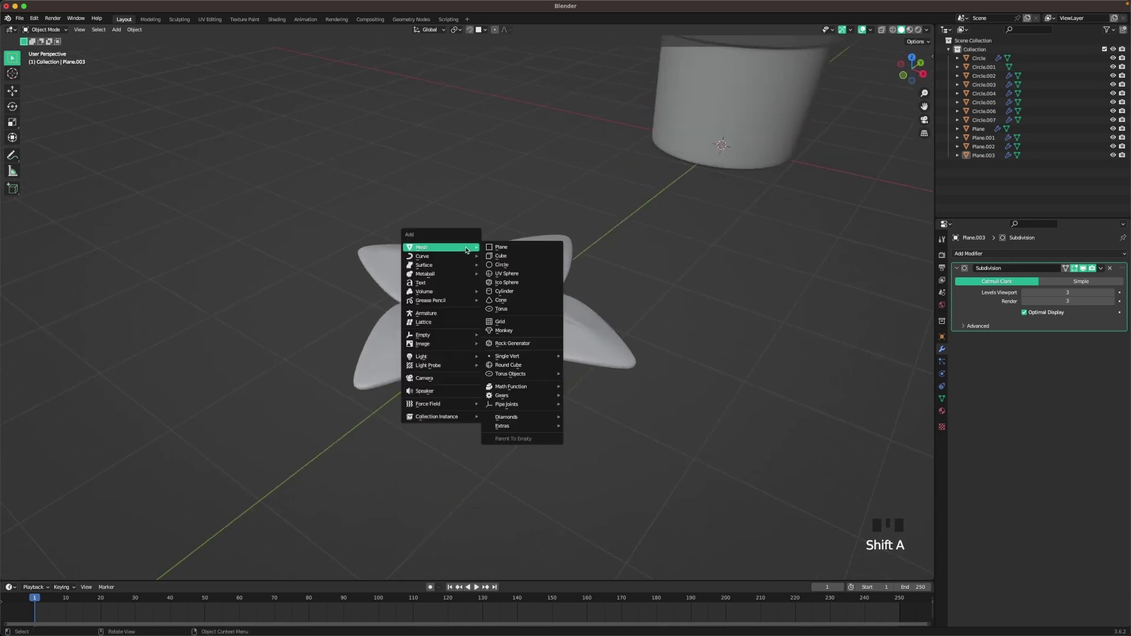
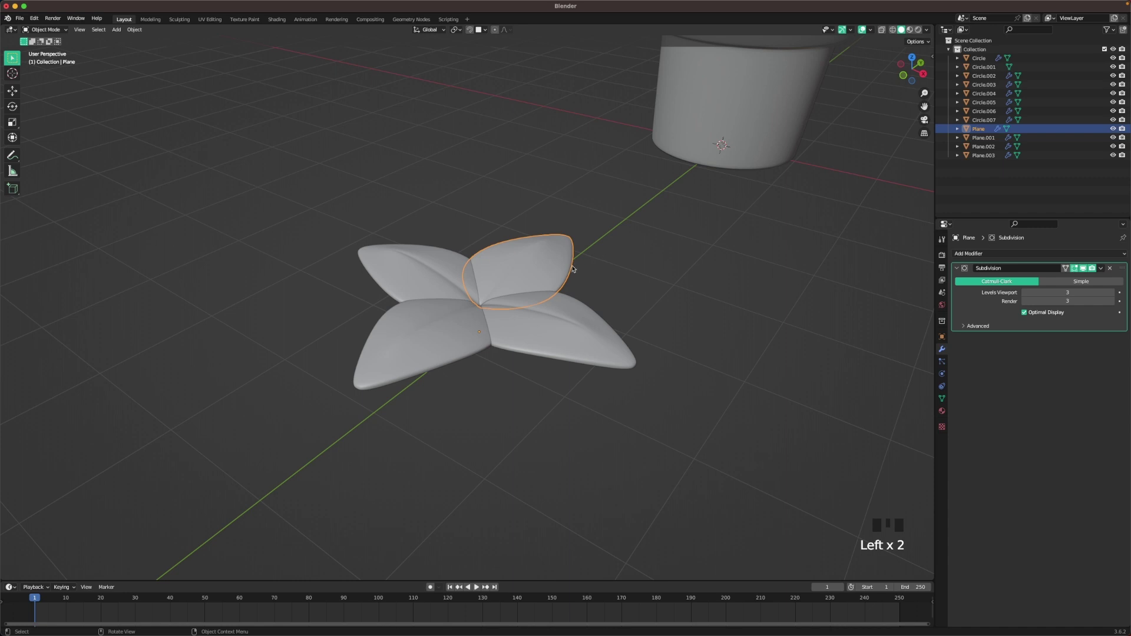
Snap the 3D cursor to the petals, add a UV sphere there and shrink it.
key(shift+s)
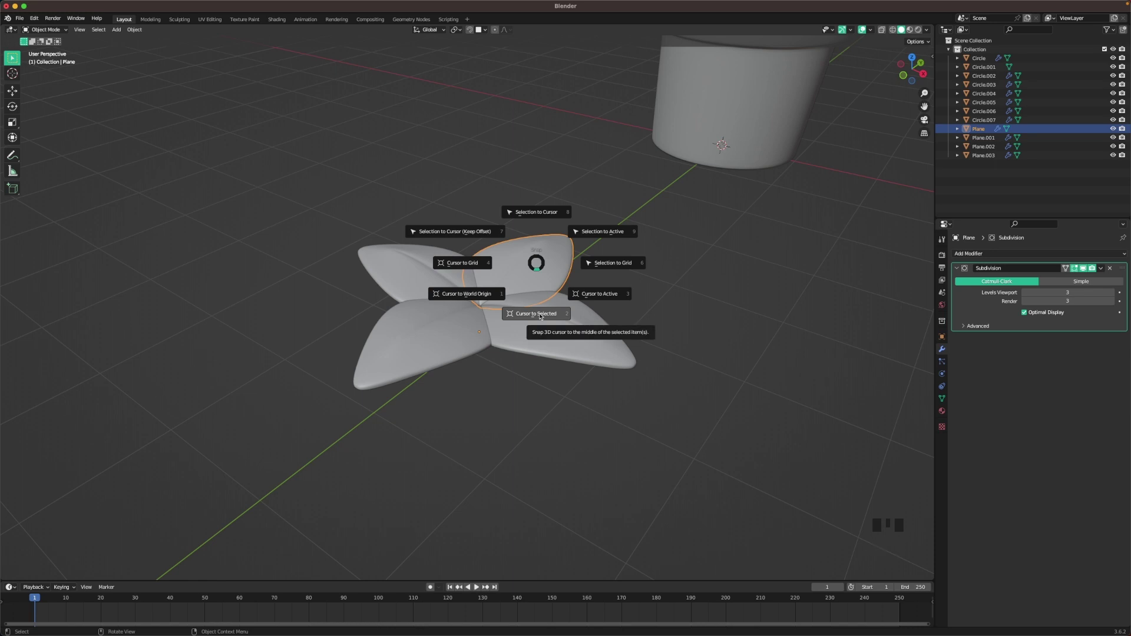
key(shift+a)
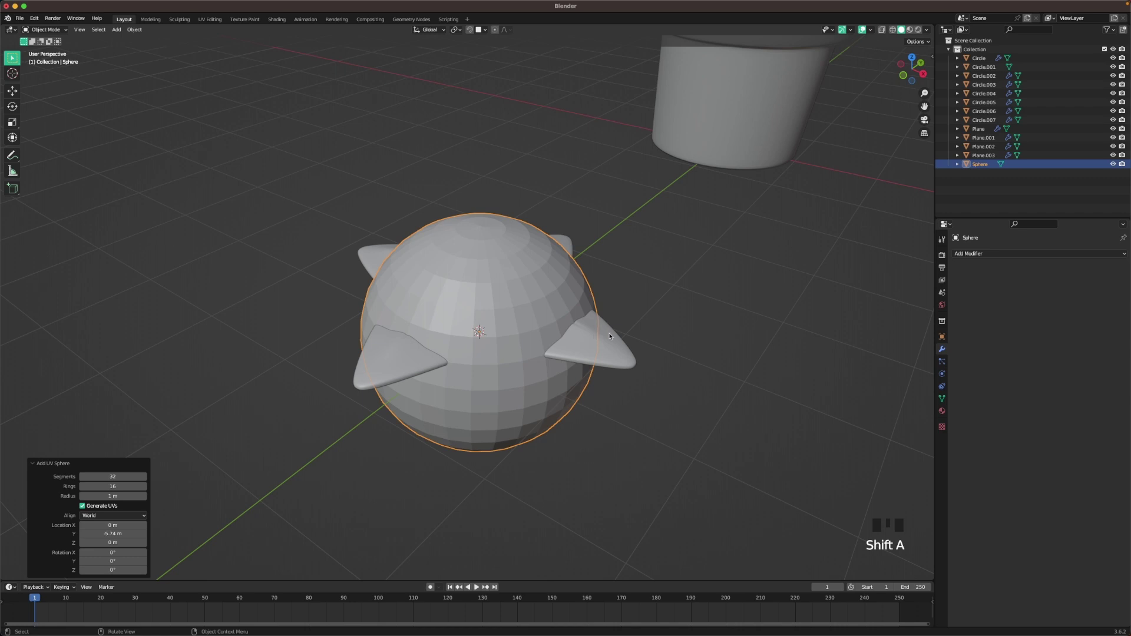
key(Tab)
key(s)
Delete the sphere's lower half and flatten the remaining dome vertically.
key(Tab)
key(g)
key(Tab)
key(s)
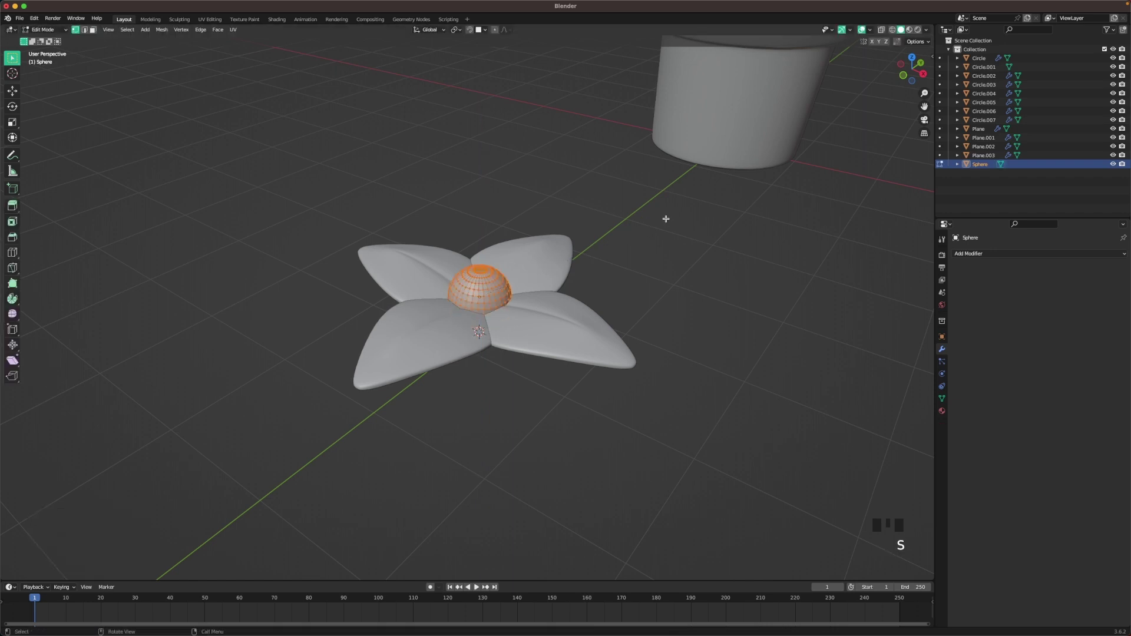
key(s)
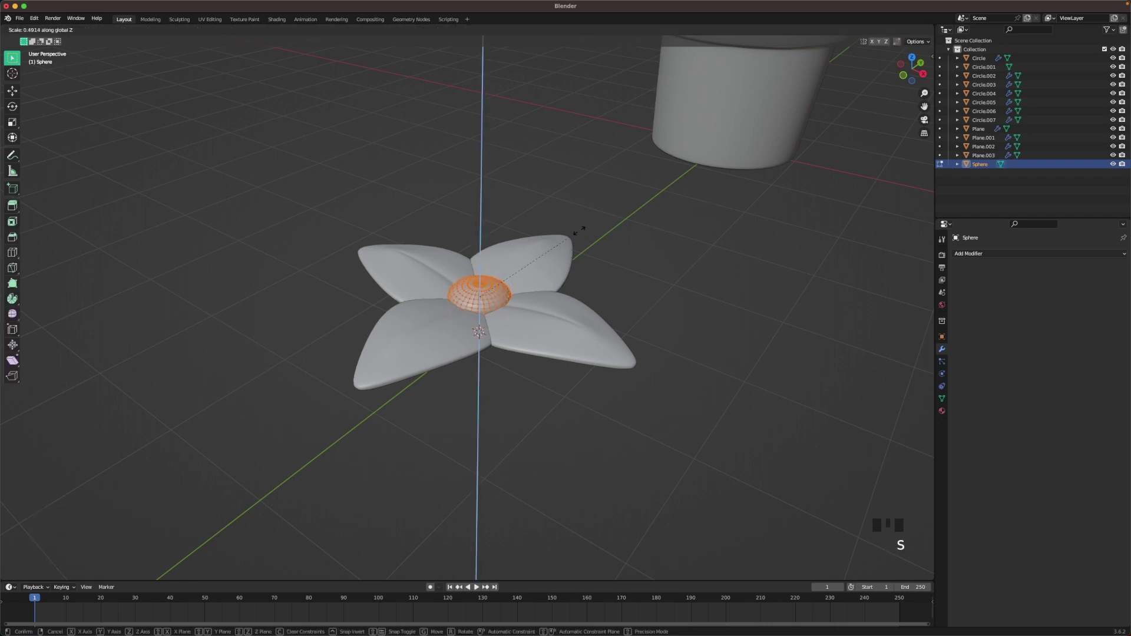
key(Tab)
Lower the dome onto the petals as the flower centre and add a level-2 Subdivision modifier.
key(g)
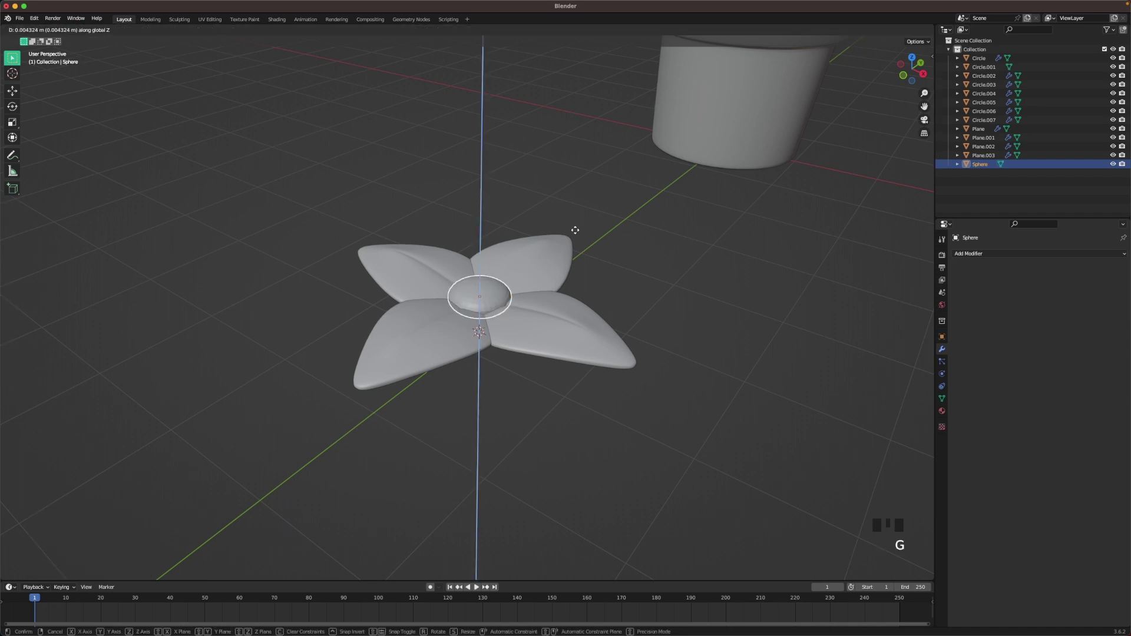
scroll(down, 3)
drag(601, 315, 597, 289)
key(s)
middle_click(663, 296)
right_click(476, 291)
scroll(up, 3)
drag(605, 288, 647, 270)
key(ctrl+2)
click(697, 292)
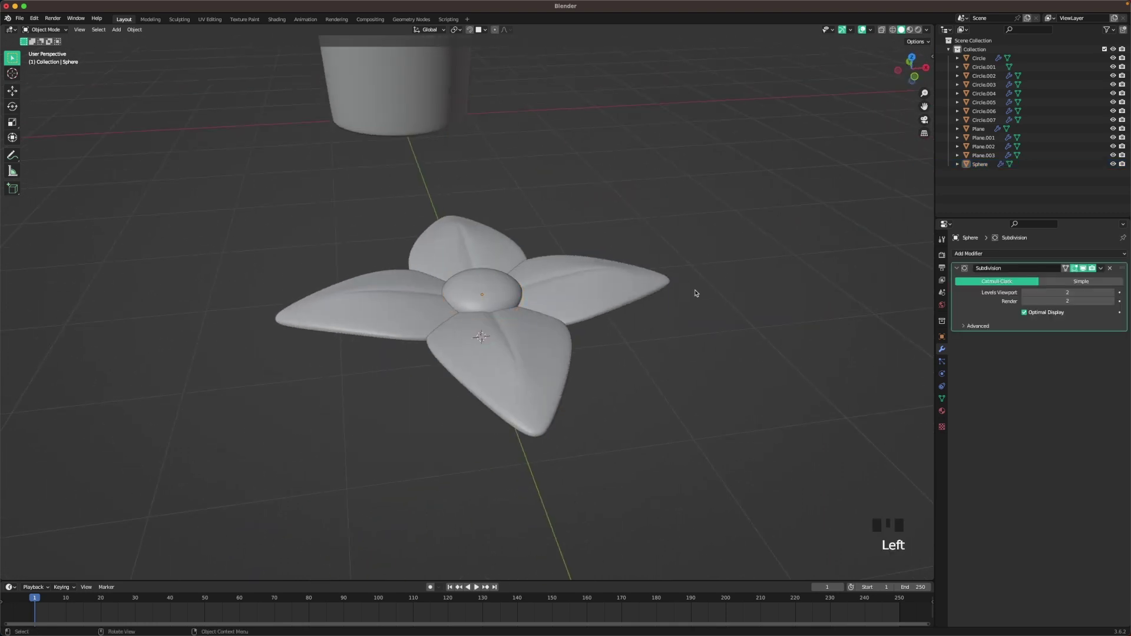
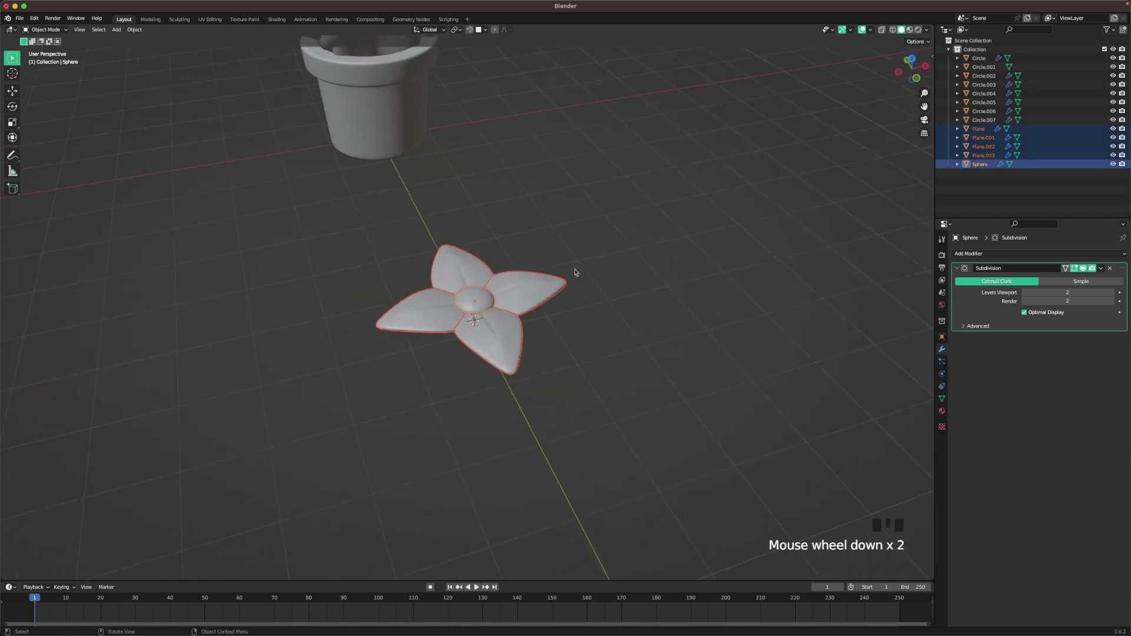
In front view, raise the whole flower up beside the cactus's left arm.
key(Tab)
key(s)
key(Tab)
drag(600, 277, 580, 351)
key(`)
key(g)
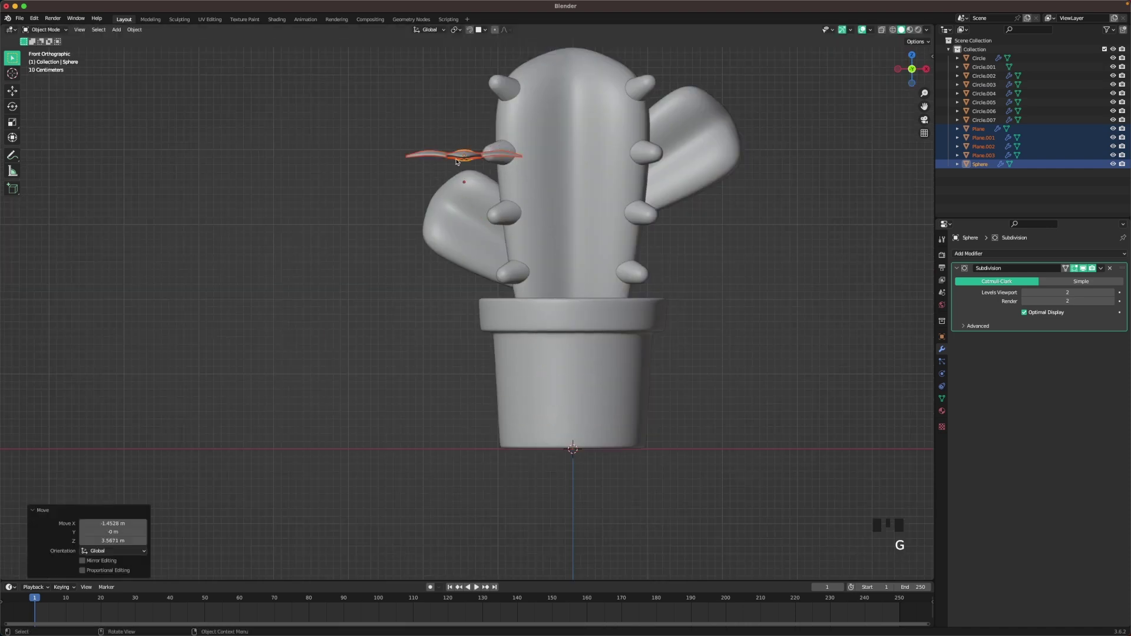
Tilt the flower about its pivot and shrink it slightly to fit the arm.
key(.)
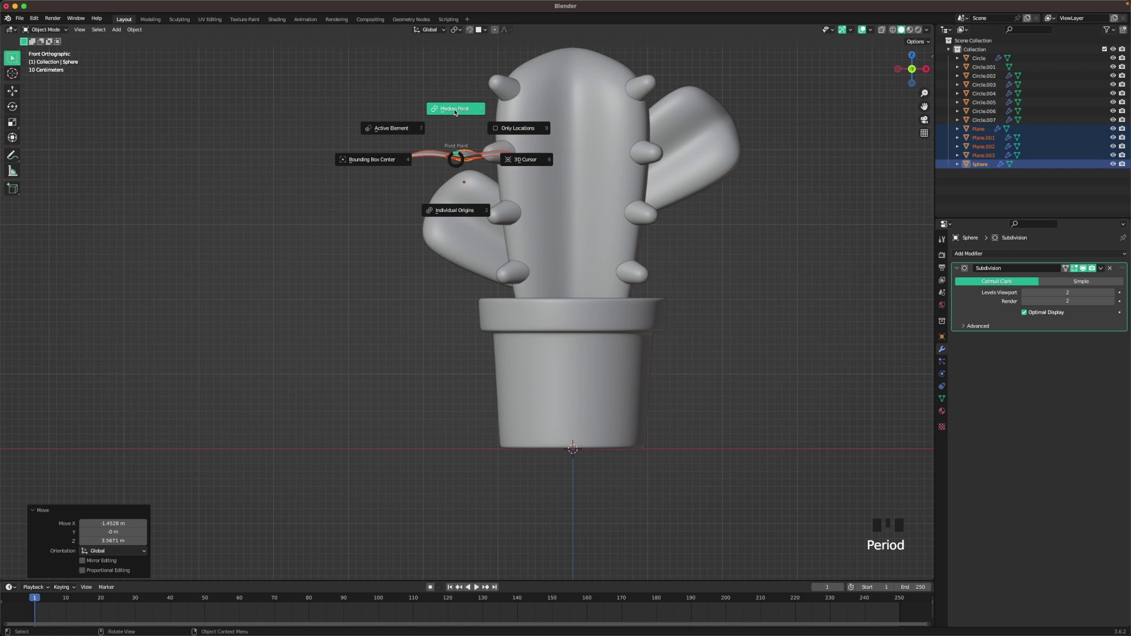
key(r)
drag(464, 155, 465, 151)
key(r)
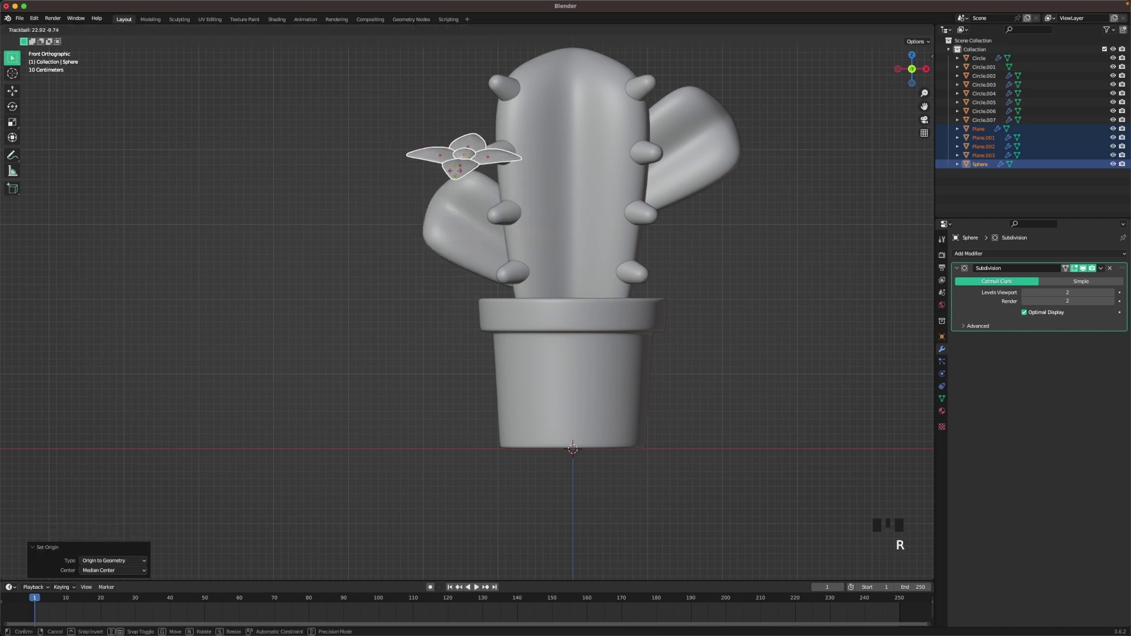
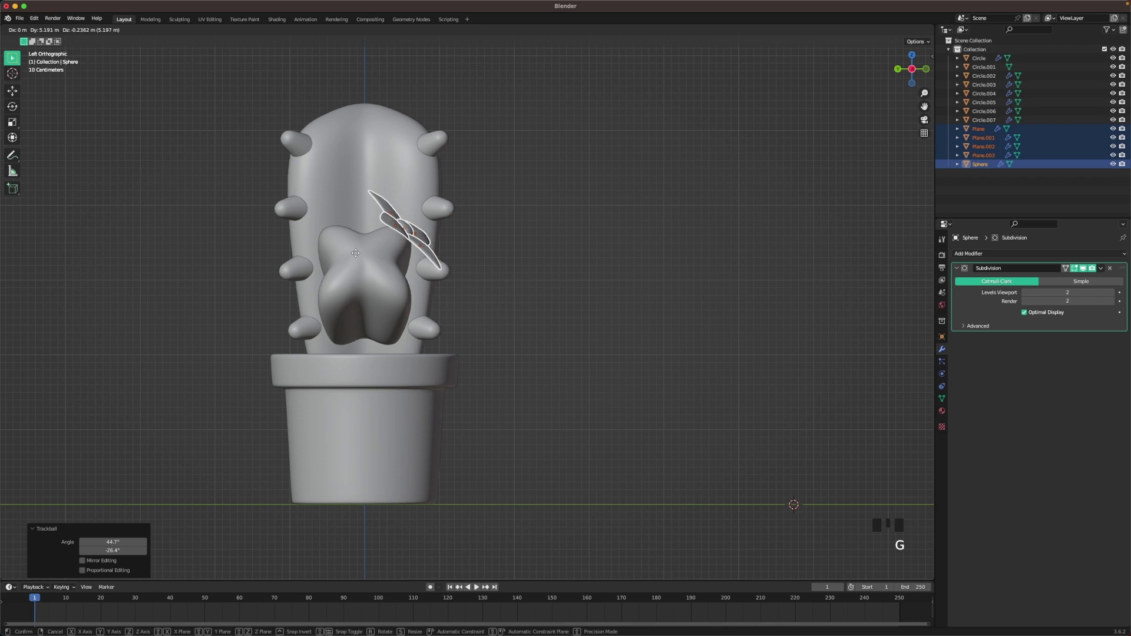
key(s)
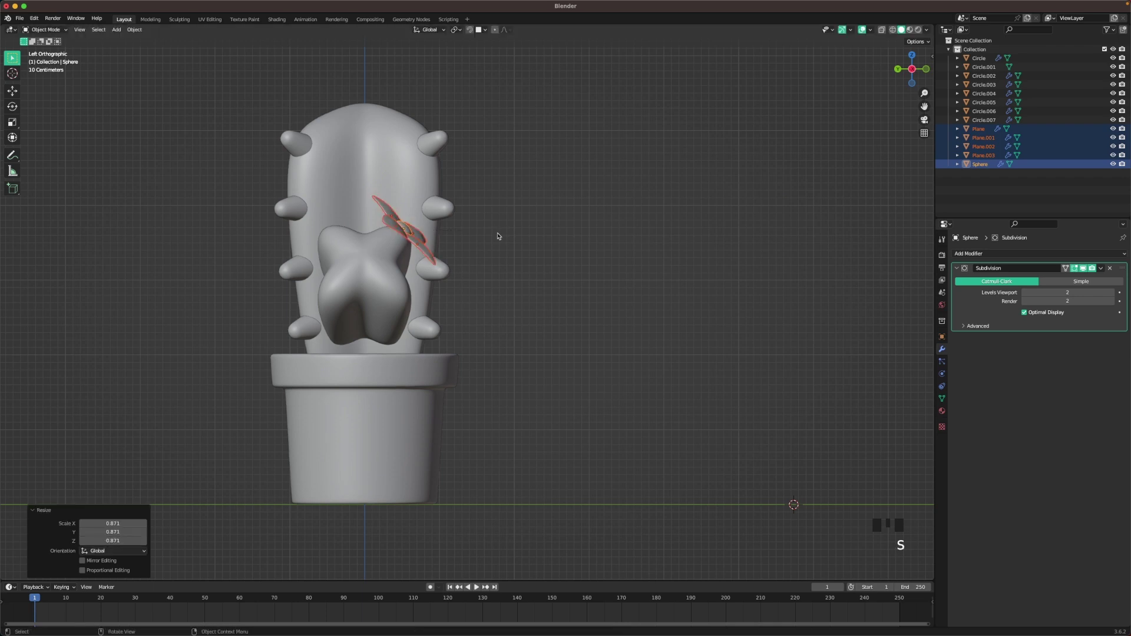
key(z)
key(`)
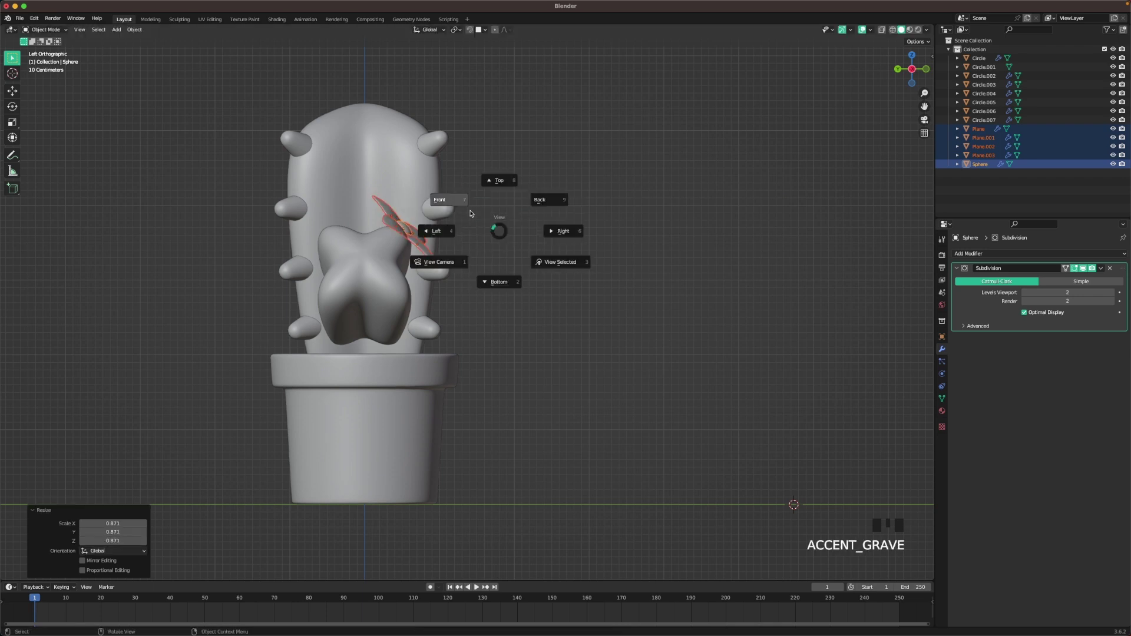
Move the flower onto the arm's tip and tilt it to face outward.
key(r)
drag(474, 249, 584, 252)
key(g)
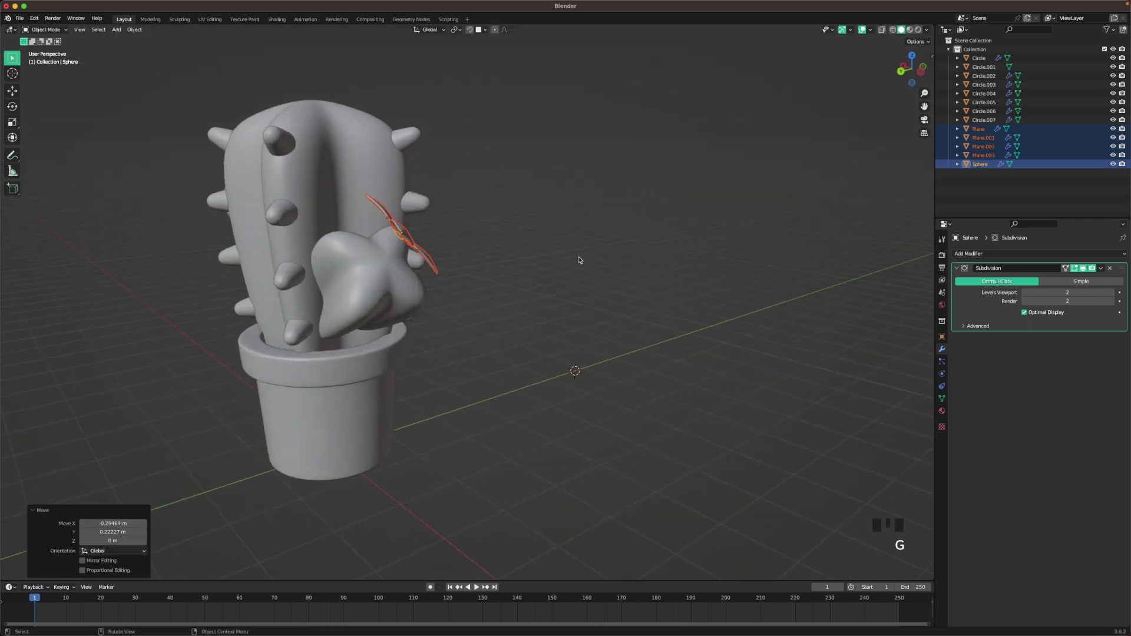
middle_click(581, 264)
key(r)
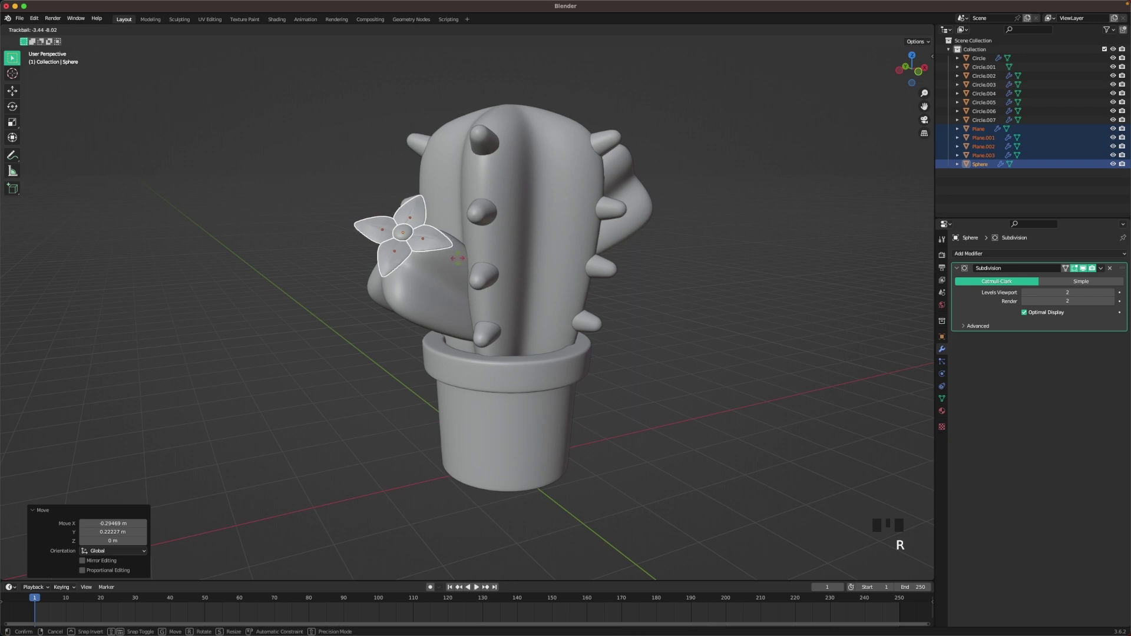
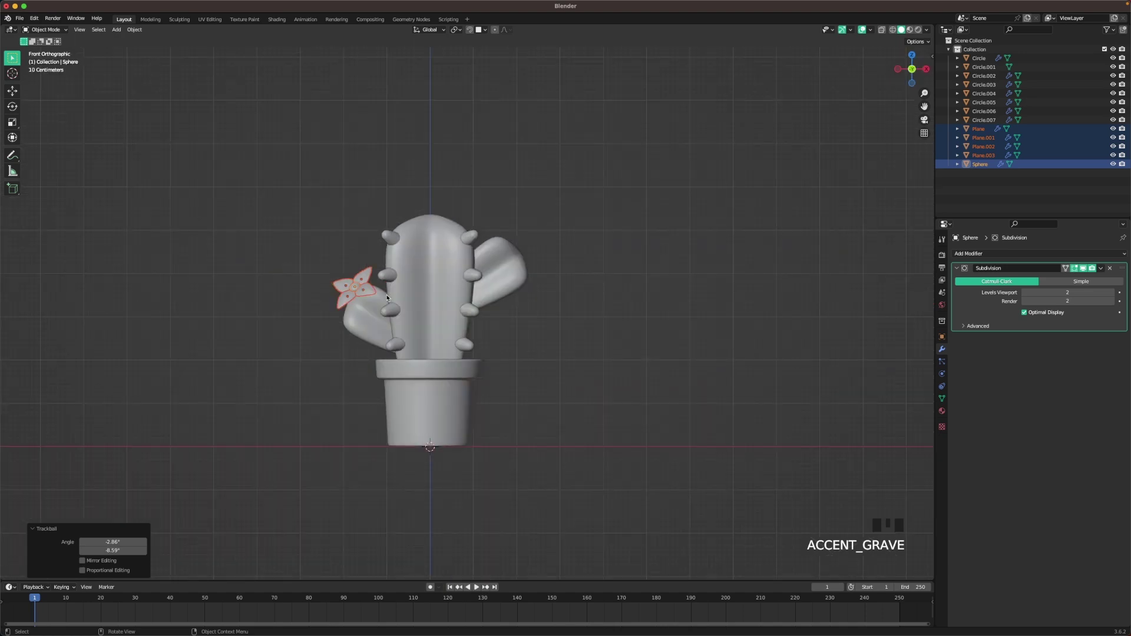
Duplicate the flower and move the copy onto the tip of the cactus's right arm.
key(shift+d)
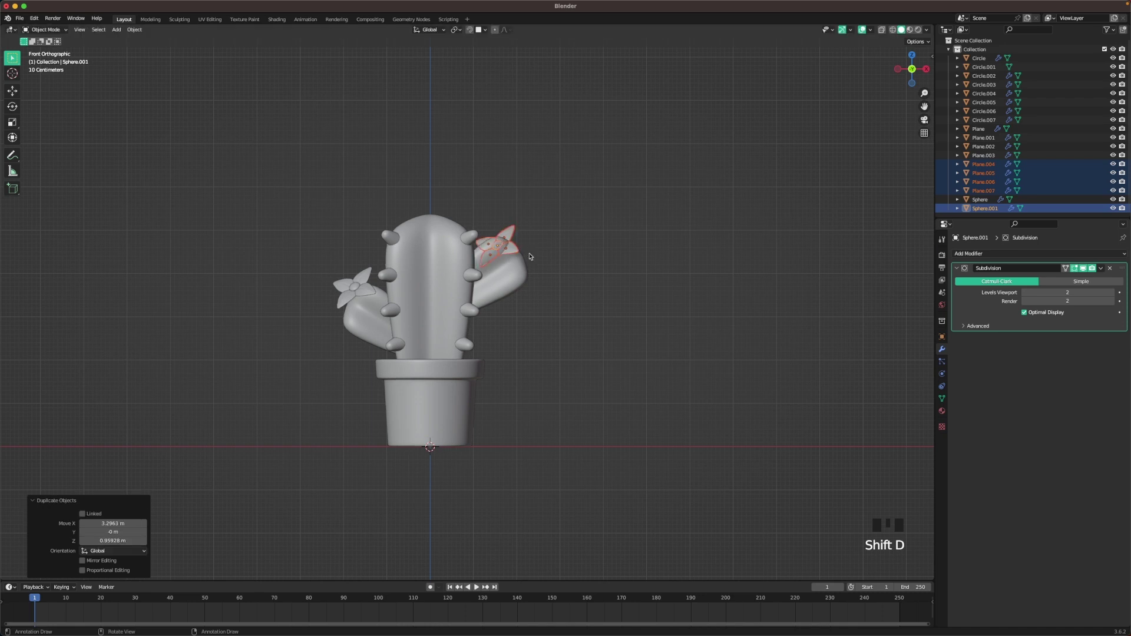
key(g)
key(r)
scroll(up, 3)
drag(565, 214, 559, 239)
key(g)
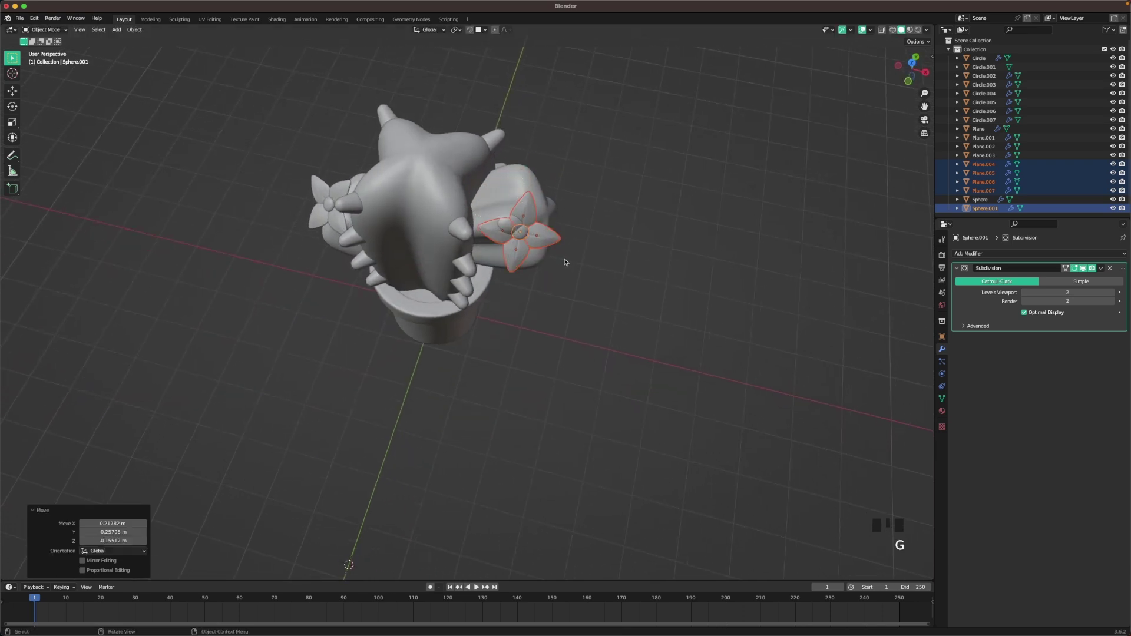
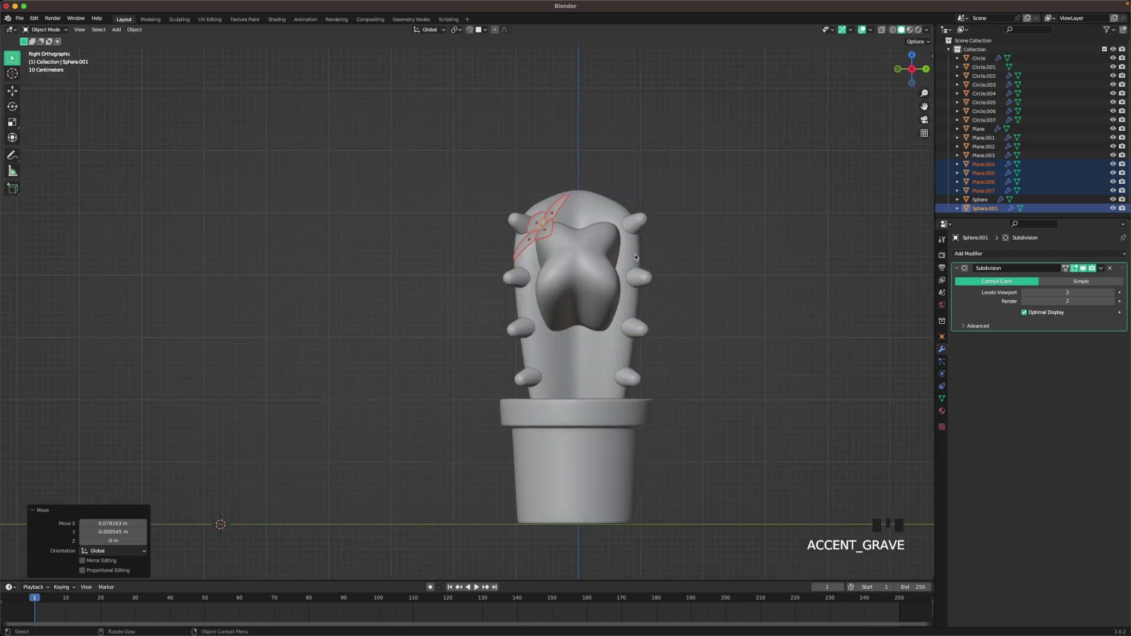
Inspect both flowers from side and front views, then deselect everything.
key(g)
middle_click(520, 268)
scroll(down, 3)
scroll(up, 3)
scroll(down, 3)
drag(556, 301, 608, 284)
click(609, 284)
scroll(down, 3)
drag(603, 293, 577, 300)
key(shift+c)
scroll(down, 3)
drag(548, 419, 636, 396)
scroll(up, 3)
key(`)
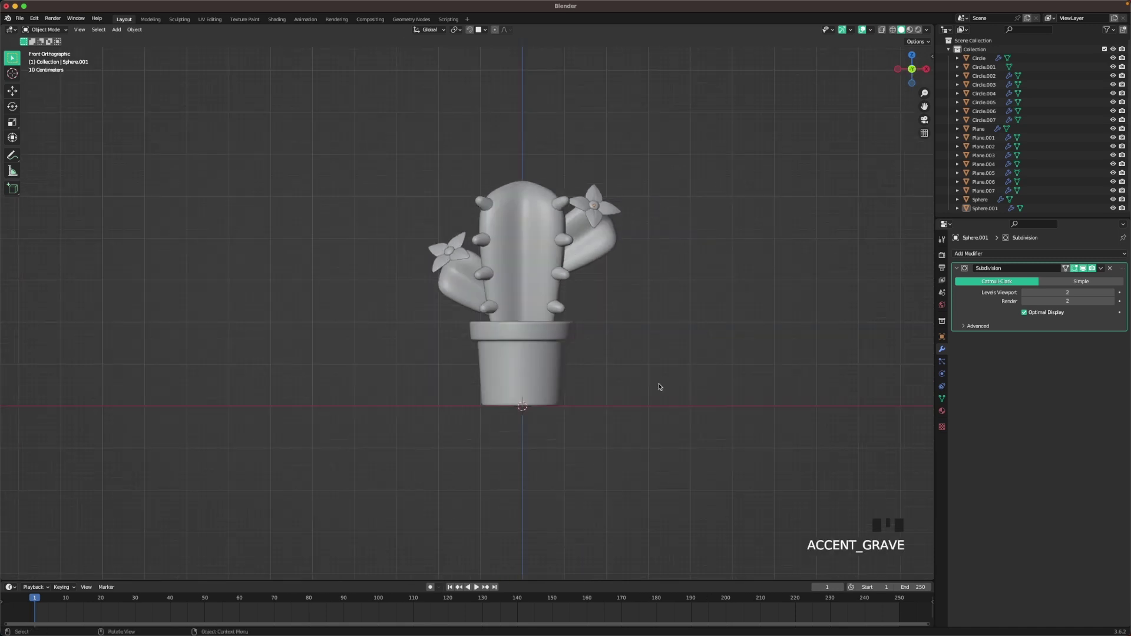
Add a camera, move it back in front of the cactus and look through it.
key(shift+a)
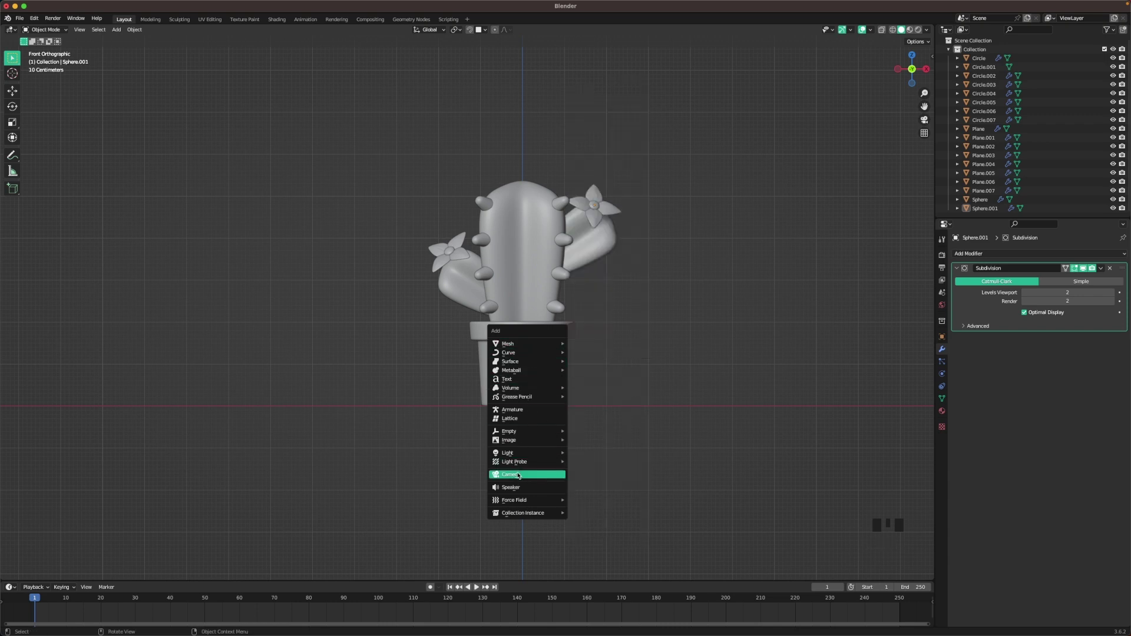
drag(469, 394, 570, 421)
scroll(down, 3)
drag(617, 427, 575, 416)
key(g)
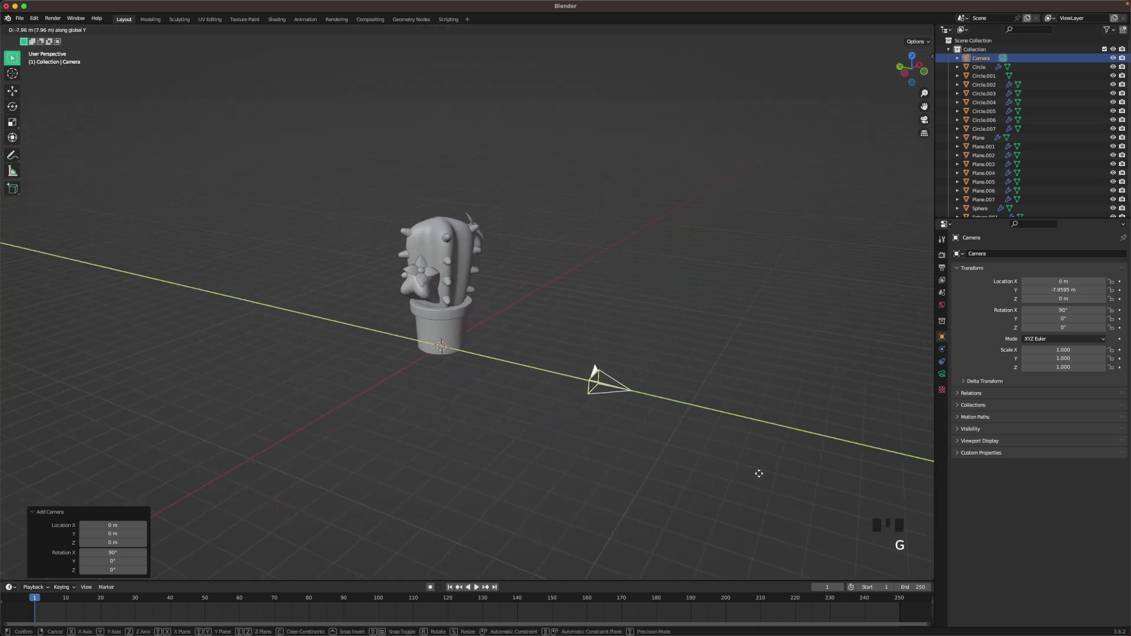
key(`)
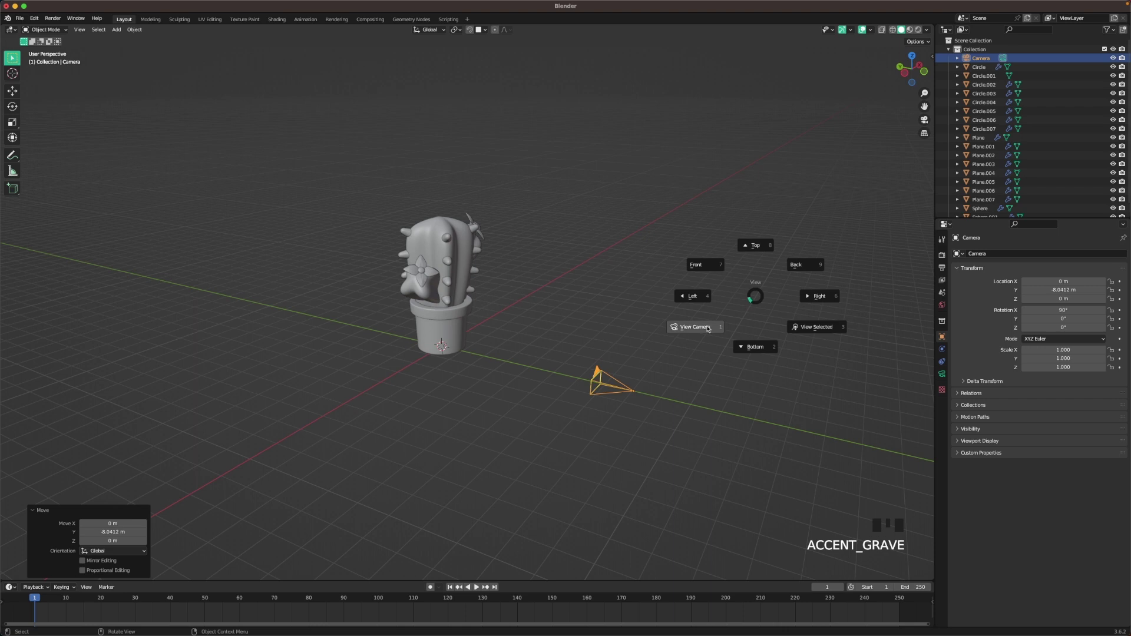
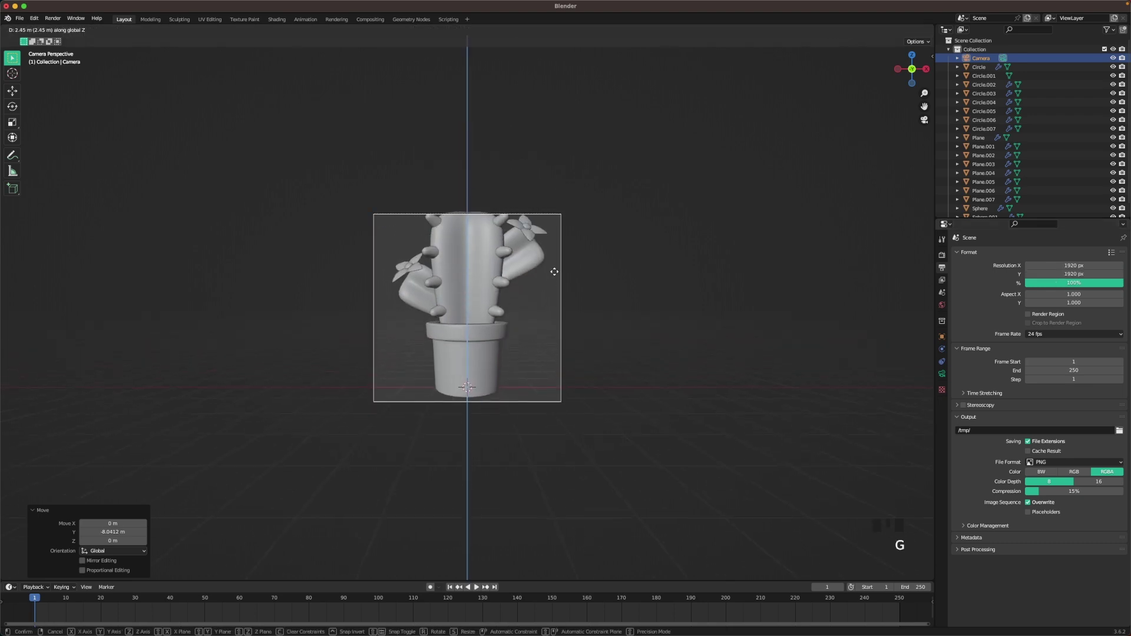
scroll(up, 3)
Raise, push in and tilt the camera so the cactus fills the square frame, then select the pot for editing.
key(g)
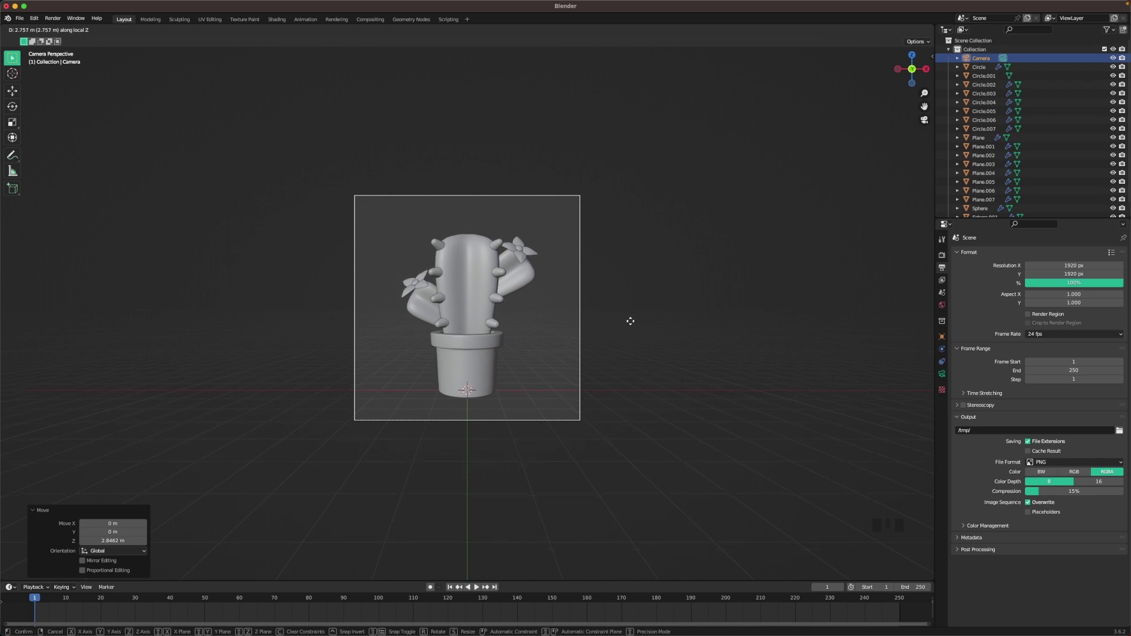
key(g)
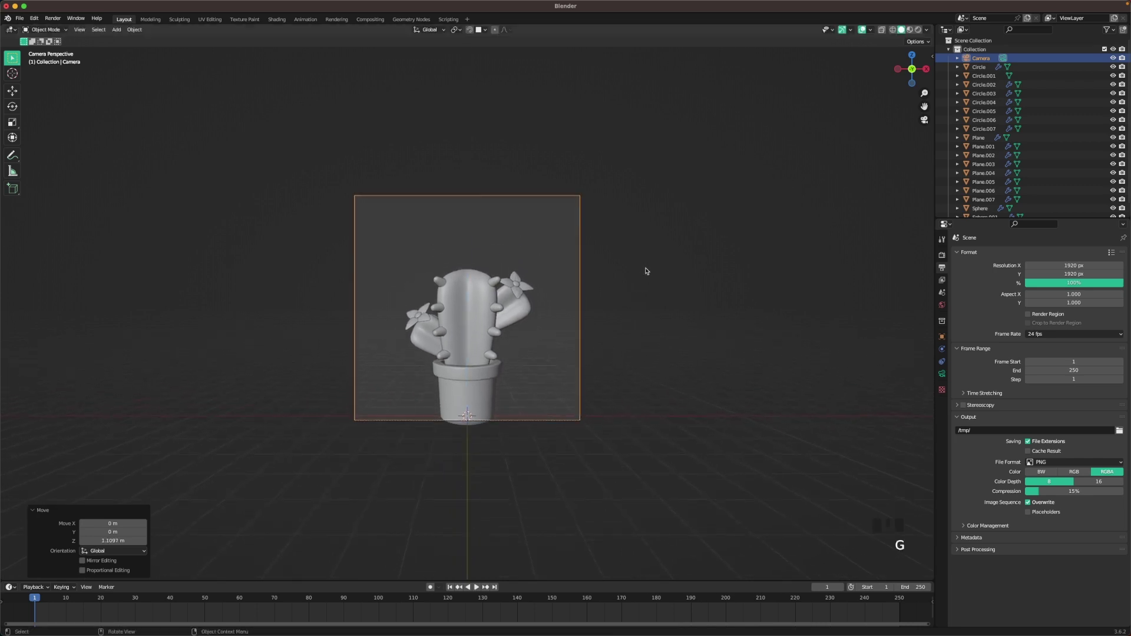
key(r)
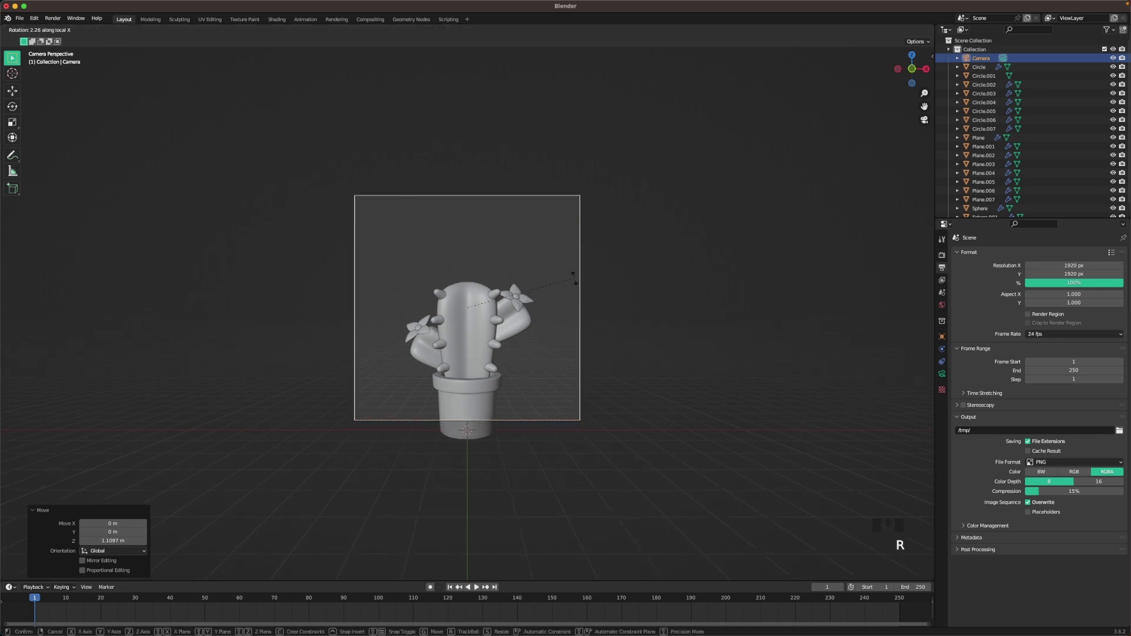
key(g)
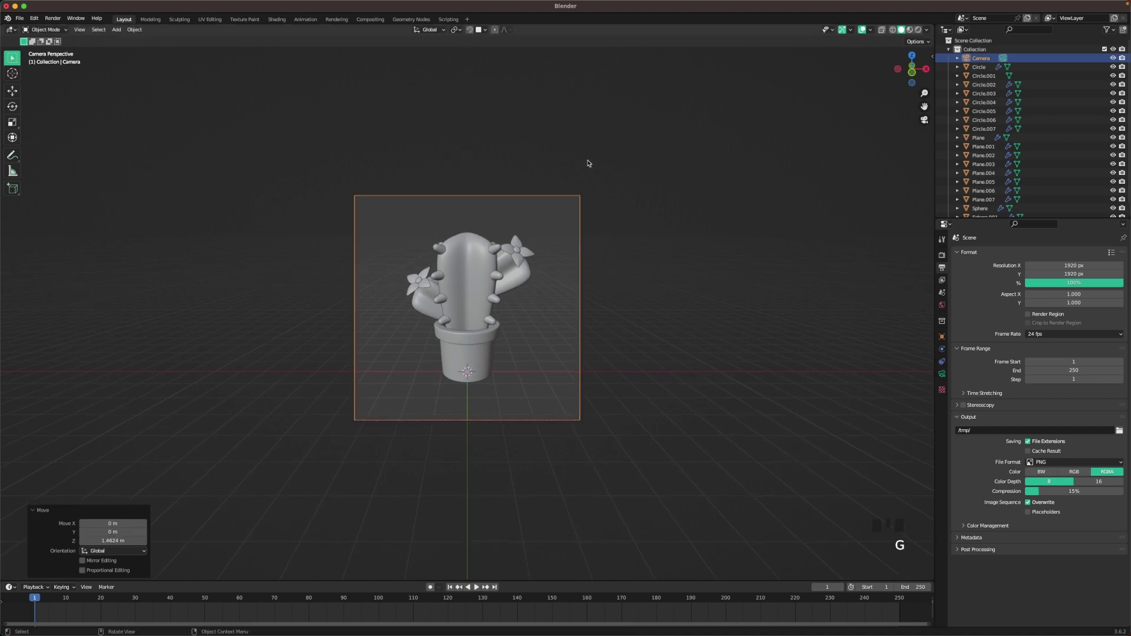
scroll(up, 3)
click(484, 416)
key(Tab)
Shrink the pot's geometry slightly and nudge it into place under the cactus.
key(a)
key(s)
key(s)
key(Tab)
key(g)
click(713, 368)
scroll(down, 3)
Lower the whole potted cactus onto the ground line in front view.
key(`)
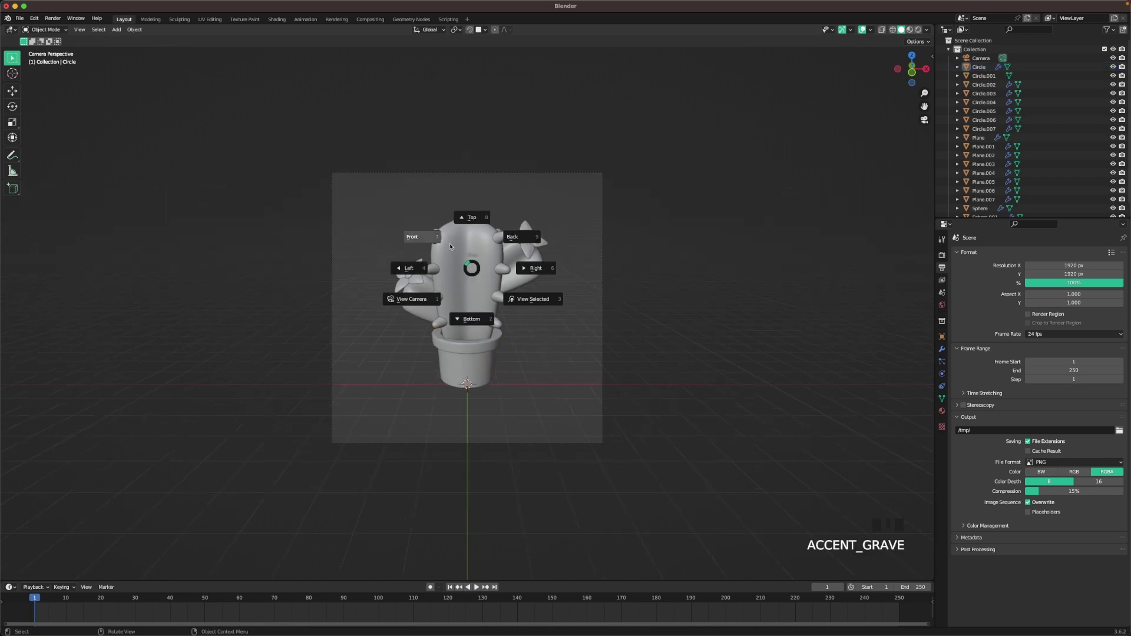
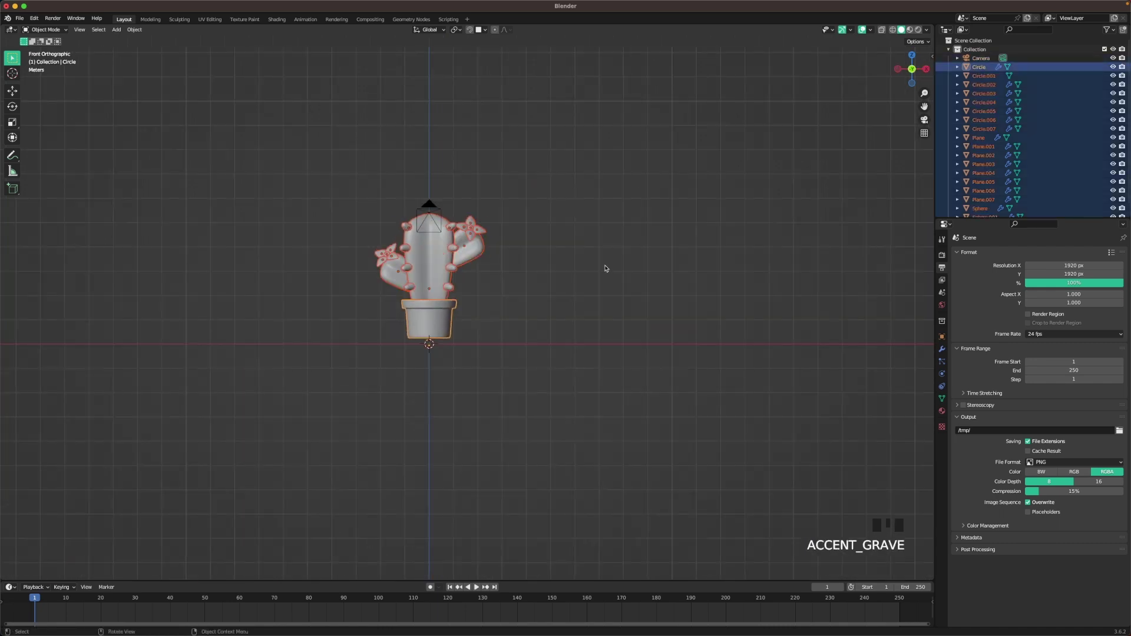
scroll(up, 3)
key(g)
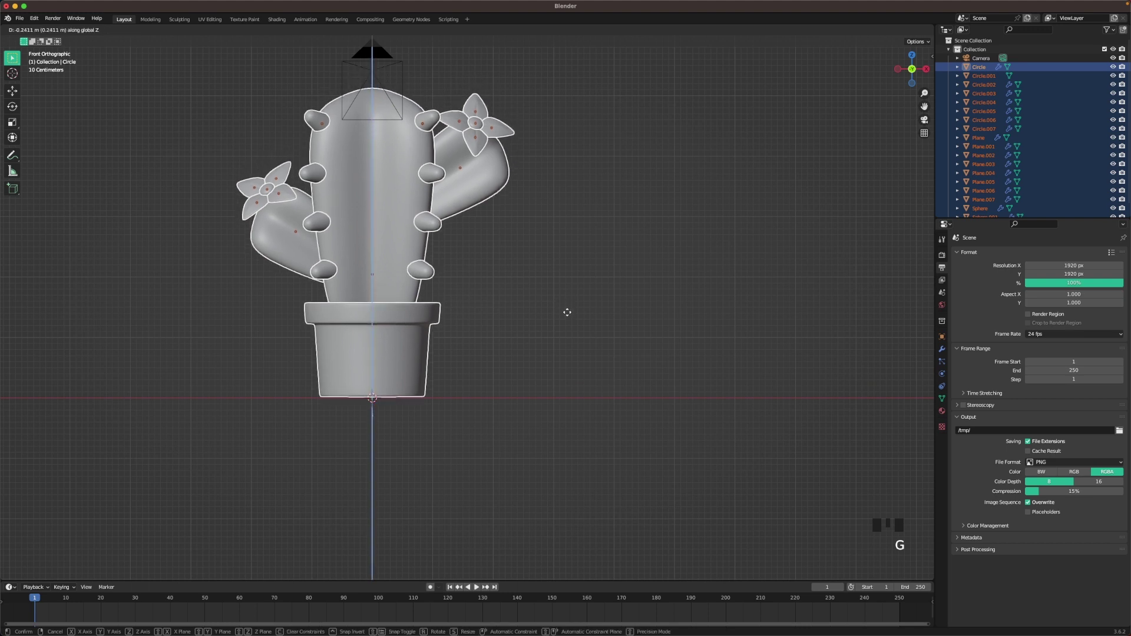
scroll(down, 3)
scroll(down, 3)
Look through the camera again and move it down to recentre the cactus.
key(`)
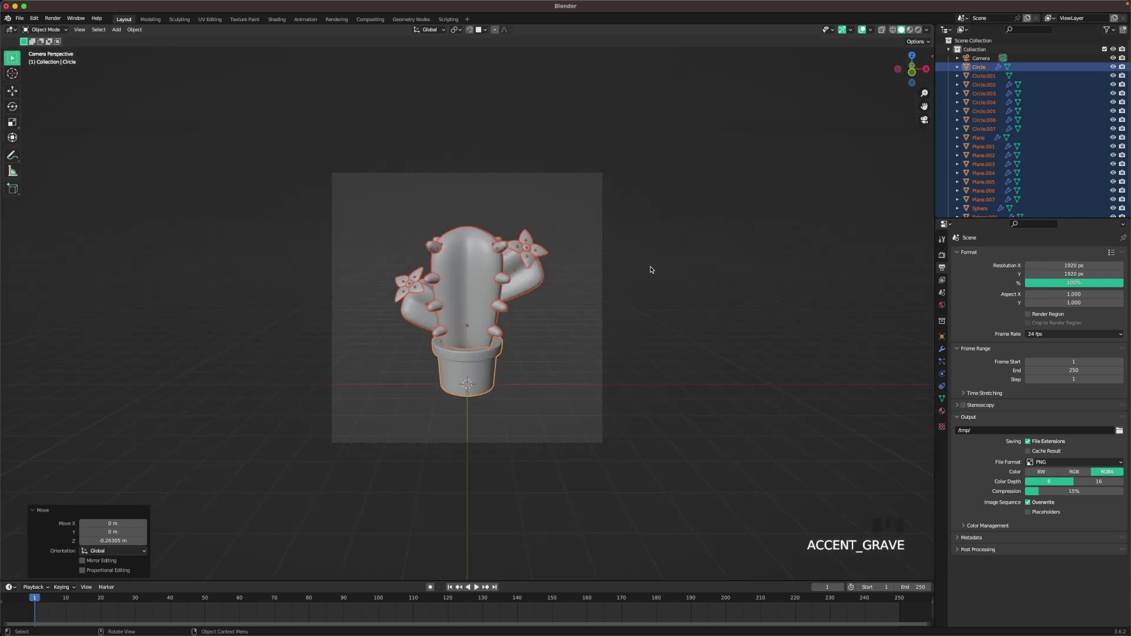
drag(661, 275, 635, 273)
click(605, 261)
key(g)
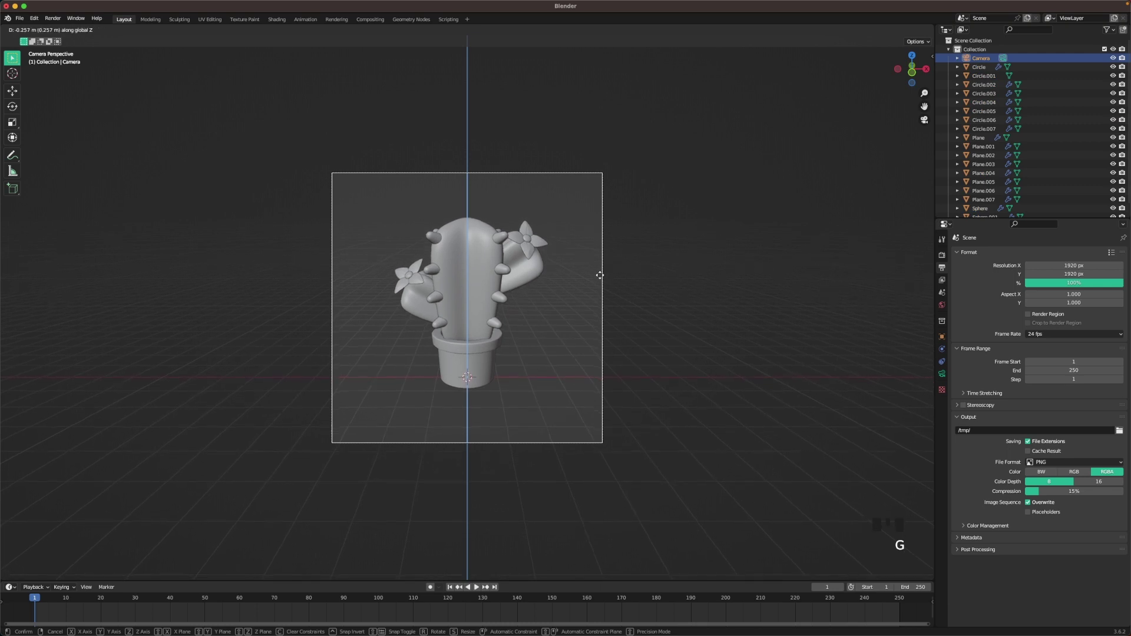
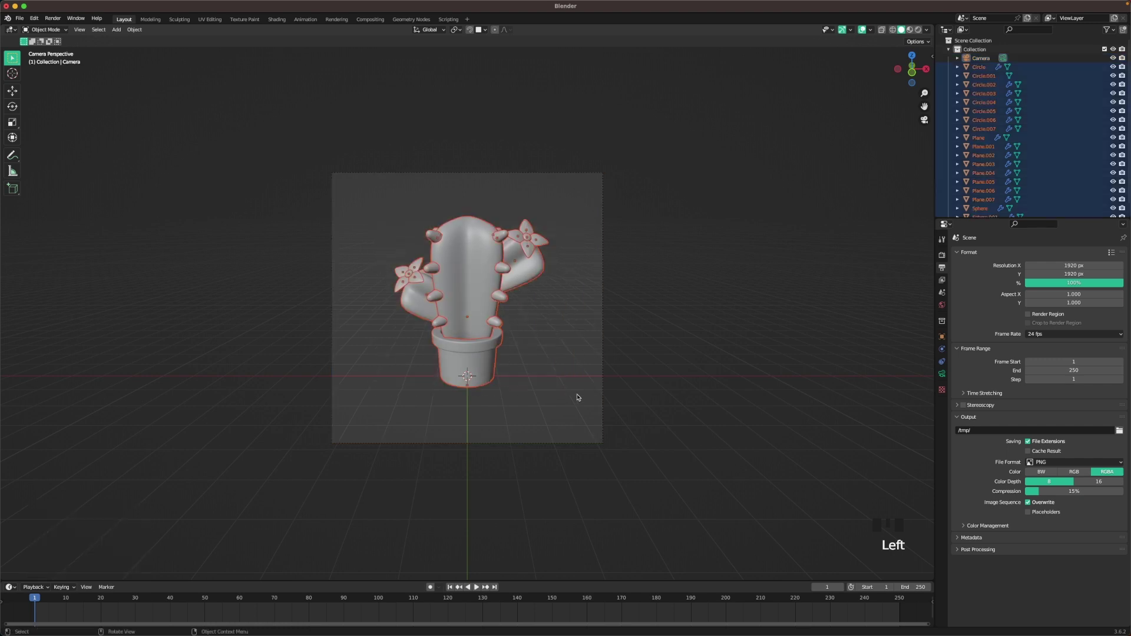
Rotate the whole cactus about 20° around Z so the camera sees it at an angle.
key(r)
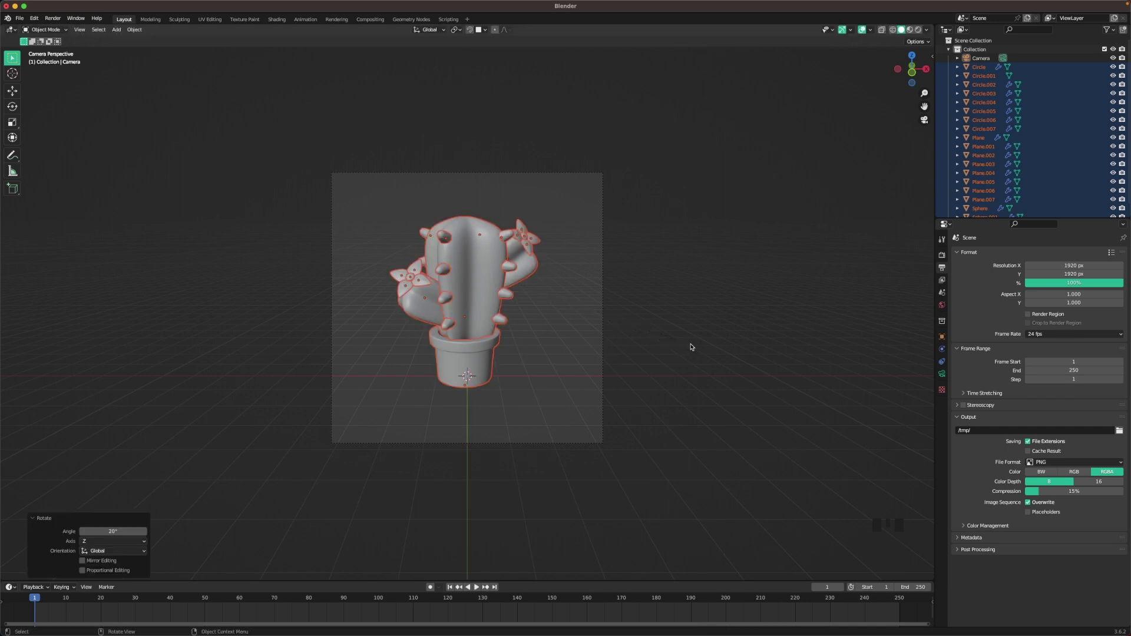
click(694, 336)
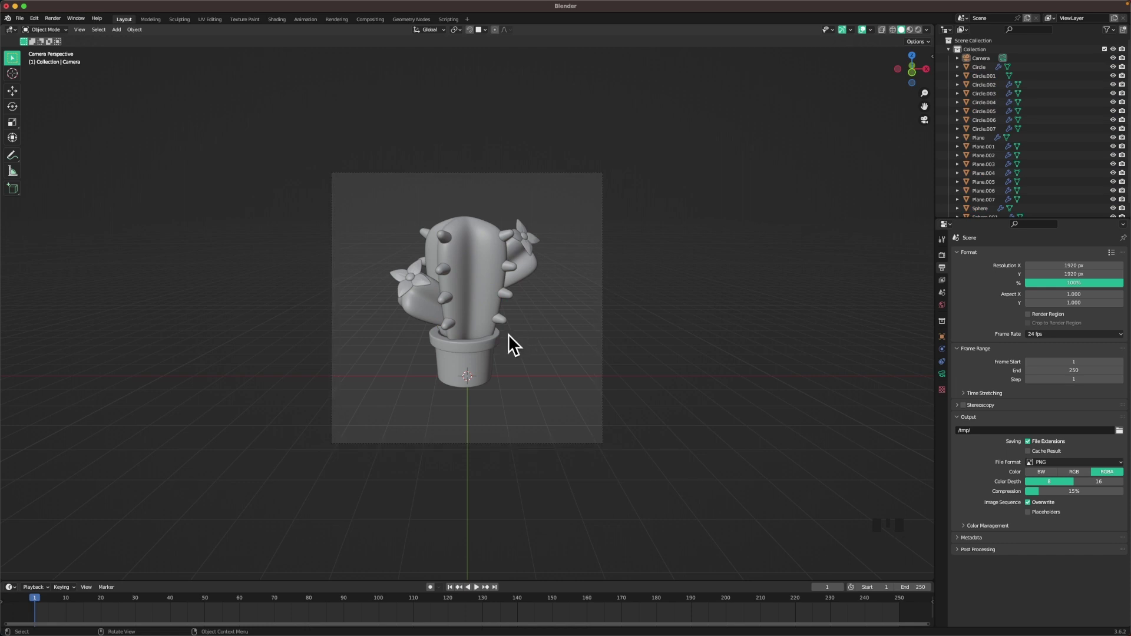
click(477, 358)
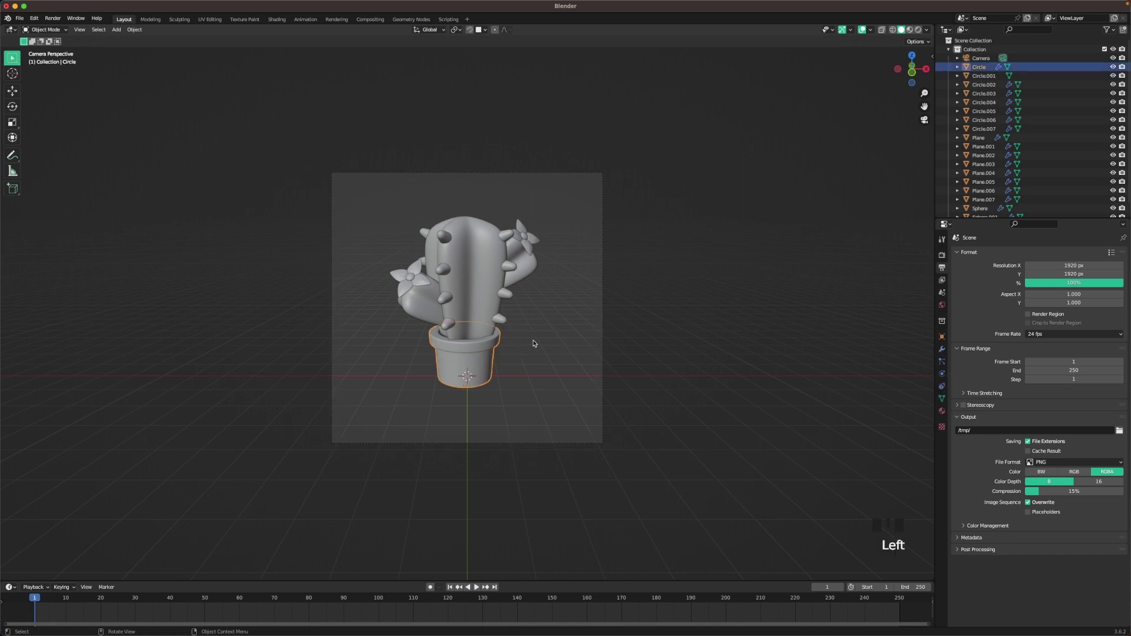
Widen the pot slightly by scaling all its geometry in Edit Mode.
key(Tab)
key(a)
key(s)
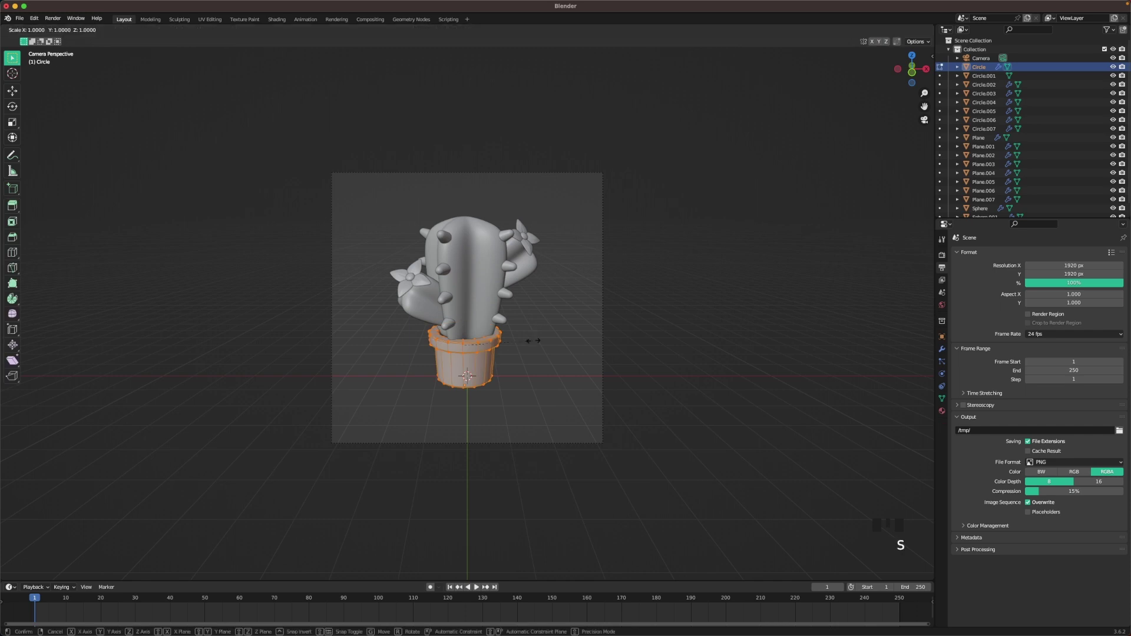
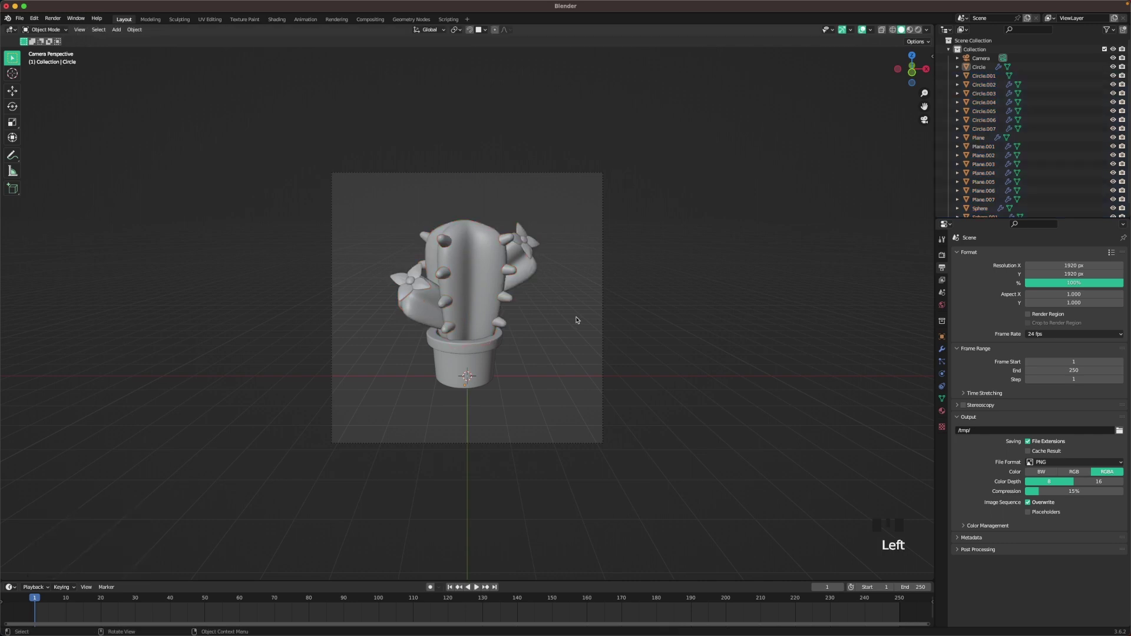
click(665, 281)
Add a plane under the pot, scale it into a wide floor and check it through the camera.
key(shift+a)
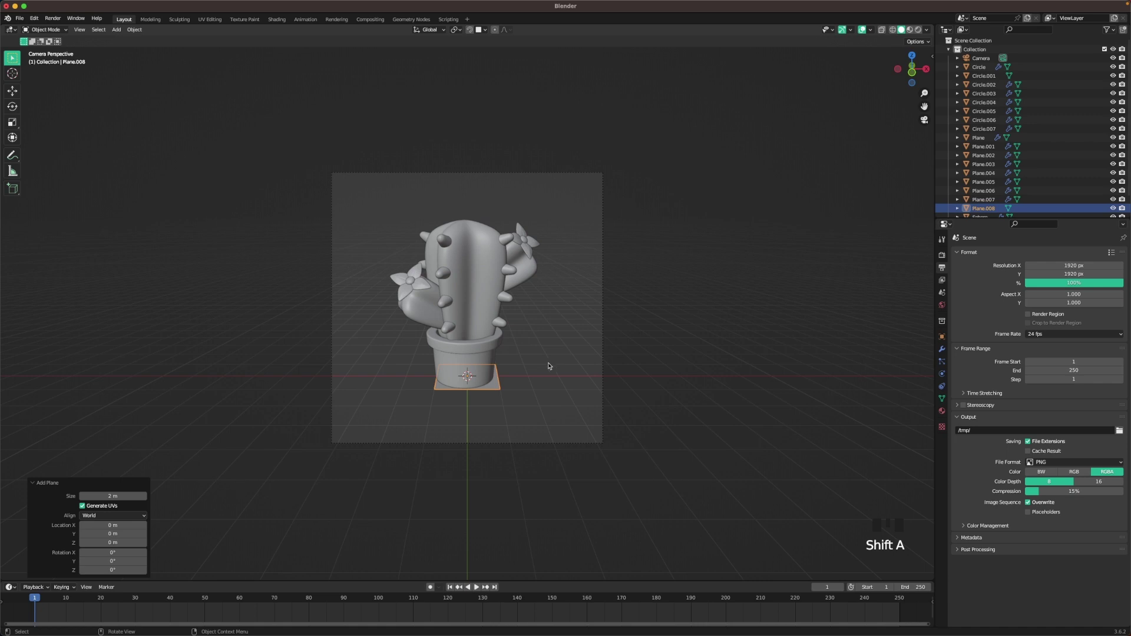
key(Tab)
key(s)
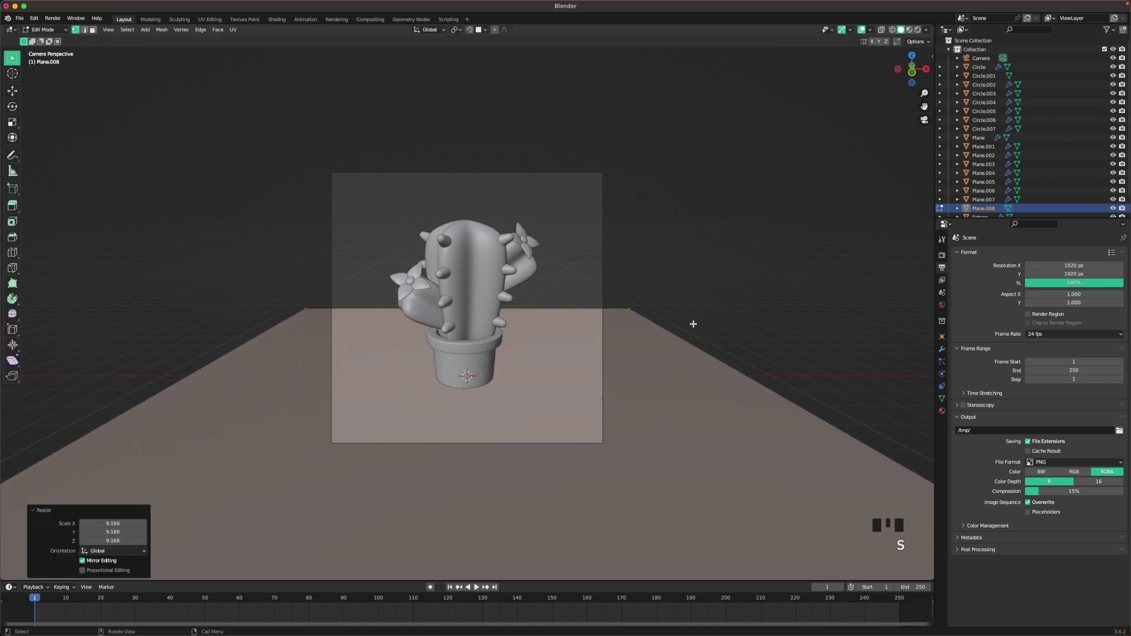
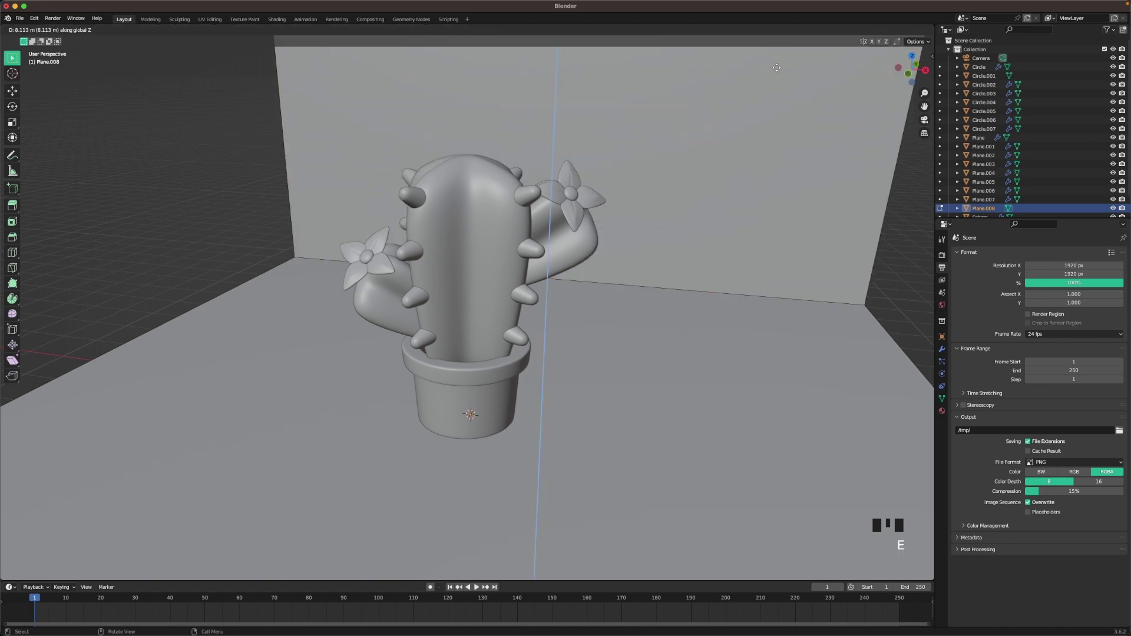
scroll(down, 3)
key(`)
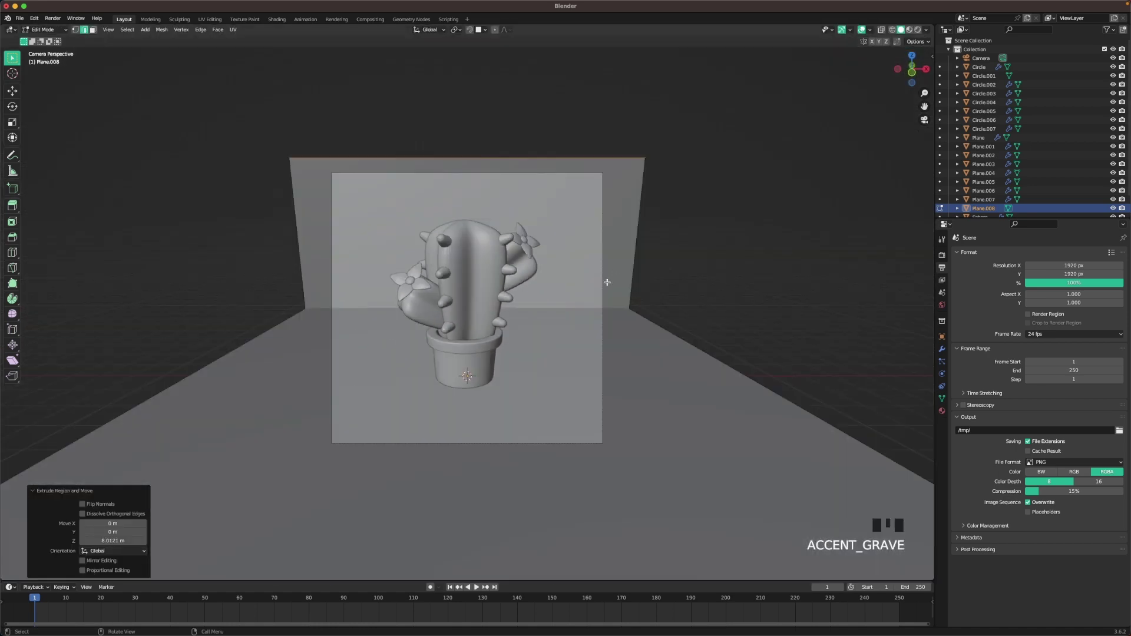
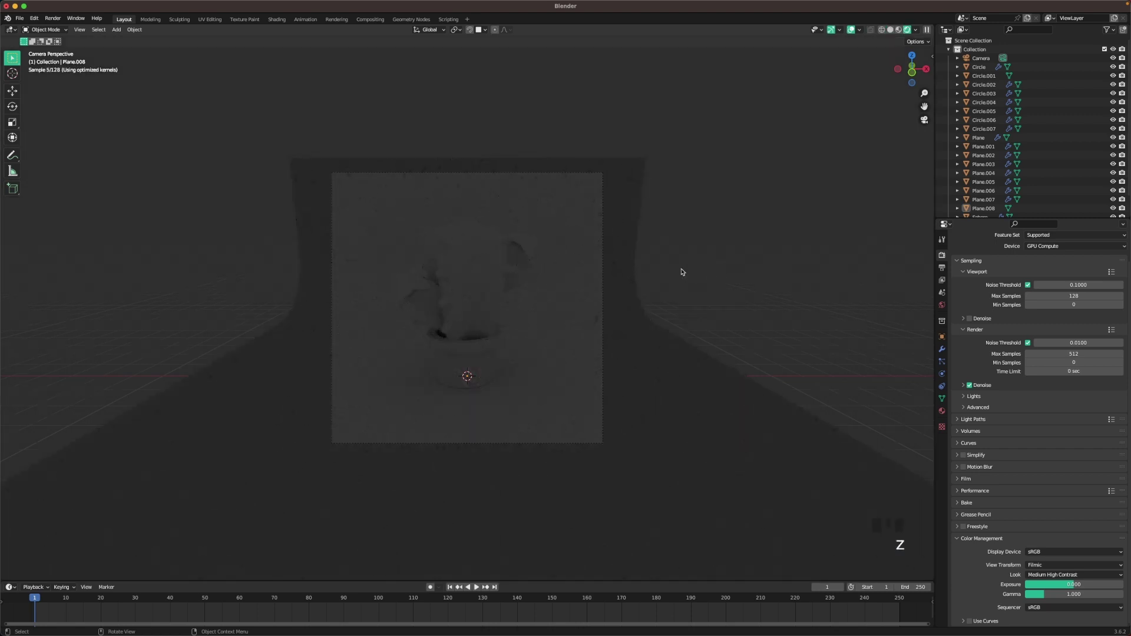
Add an area light and raise it high above the cactus.
scroll(up, 3)
key(shift+a)
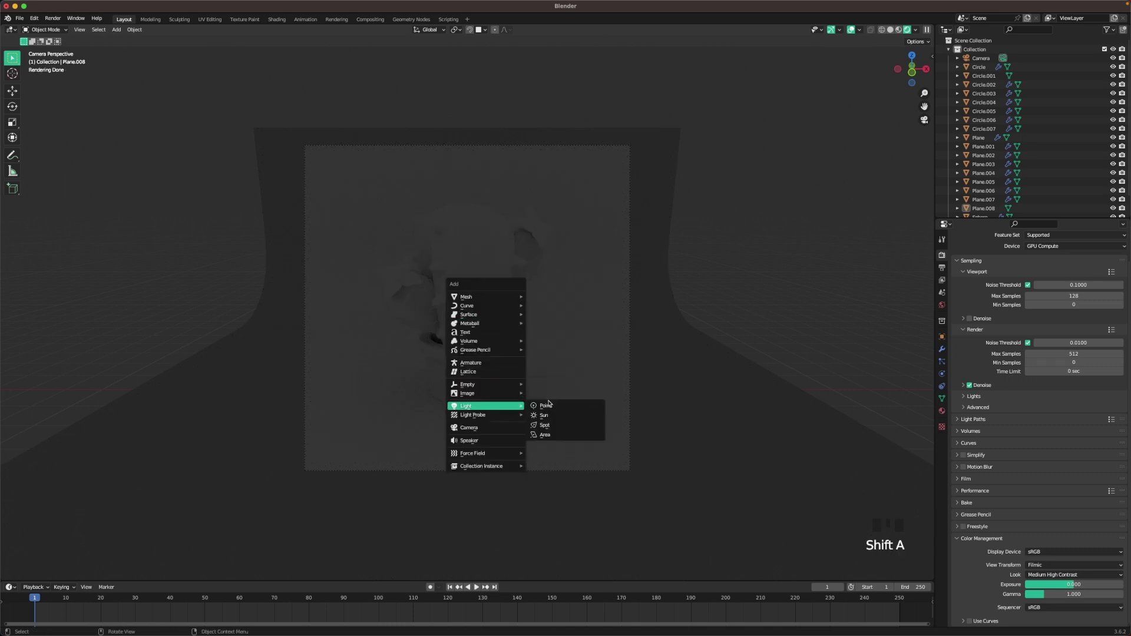
scroll(down, 3)
key(g)
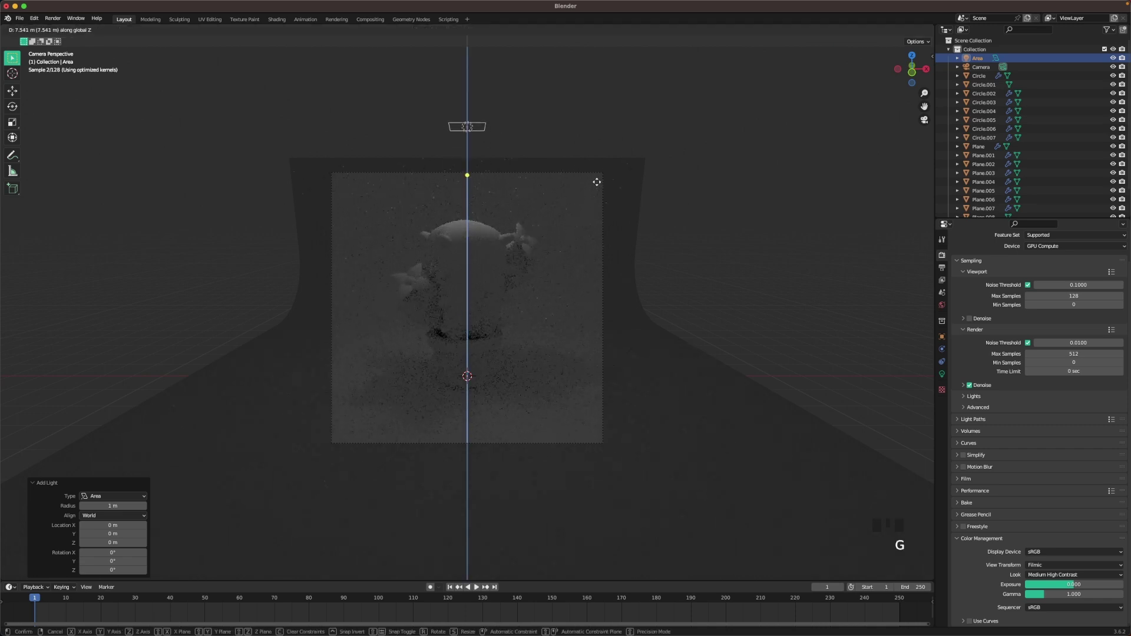
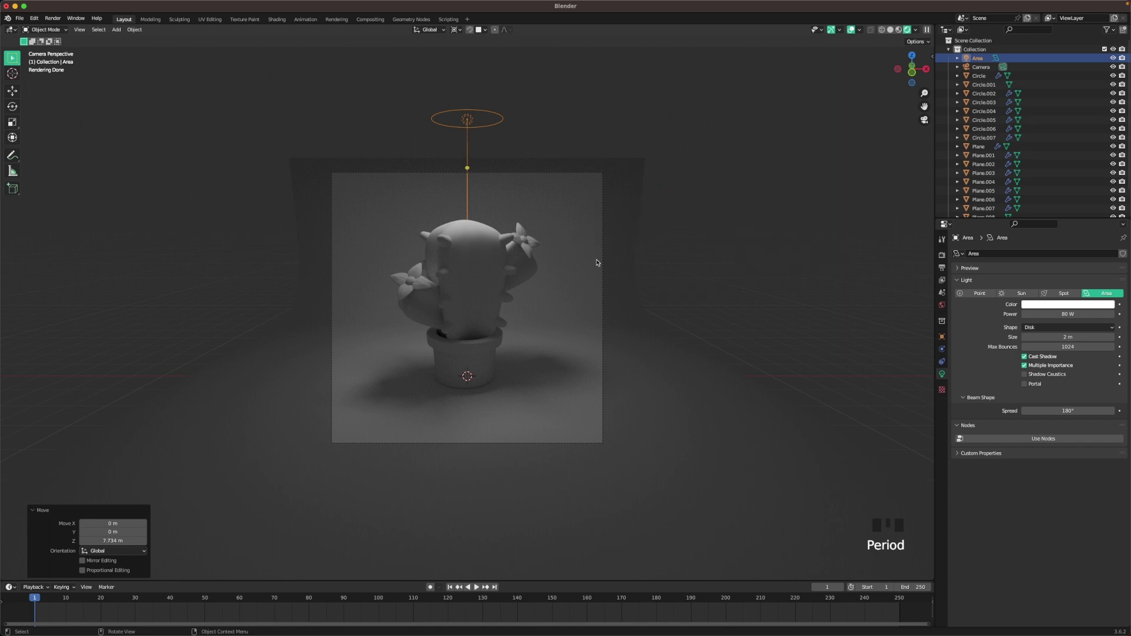
Tilt the light about -20° around X and set its power to 100 W.
key(r)
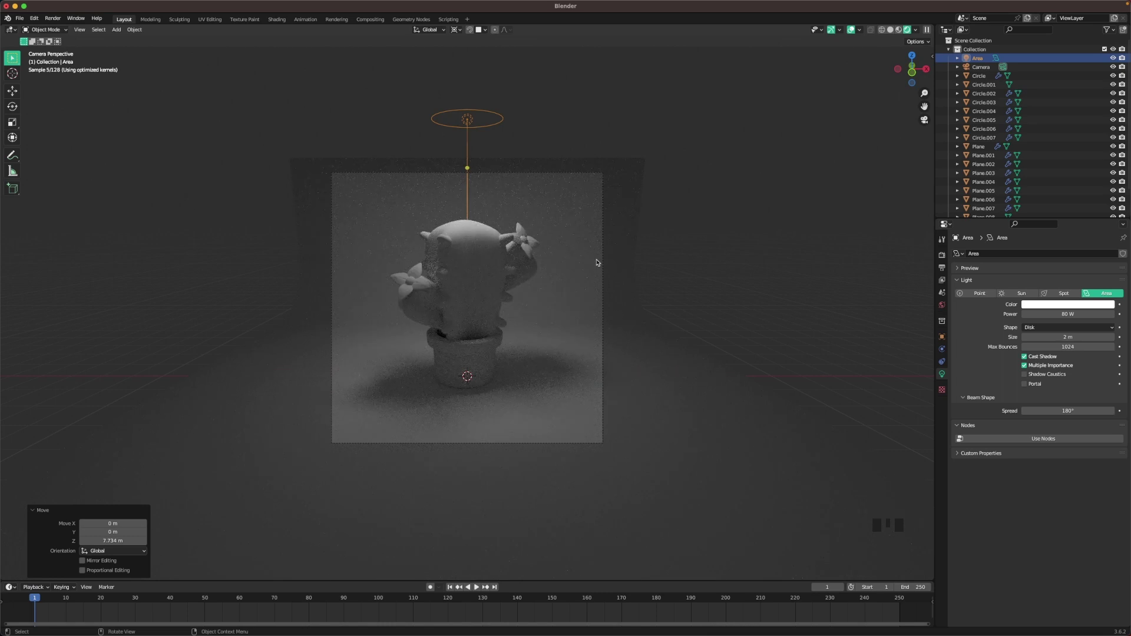
key(r)
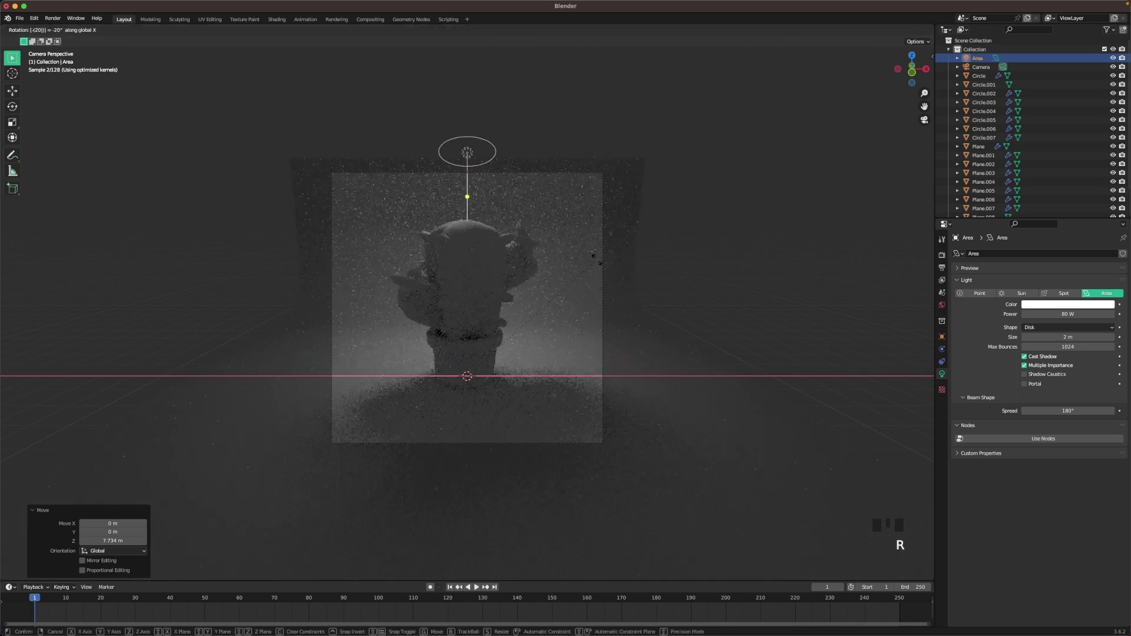
scroll(down, 3)
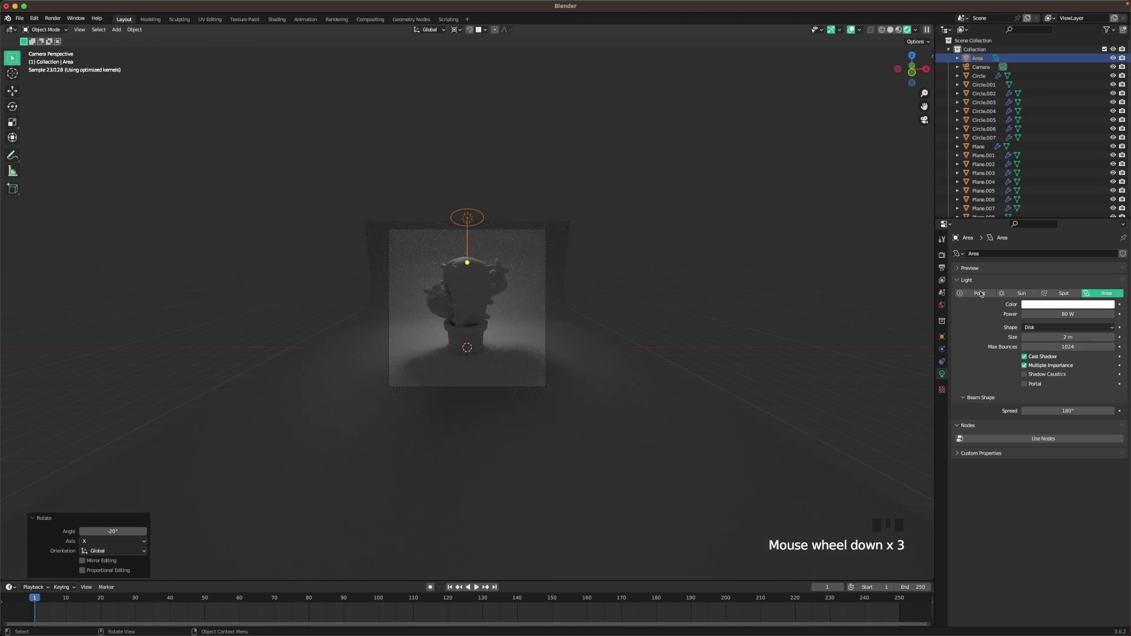
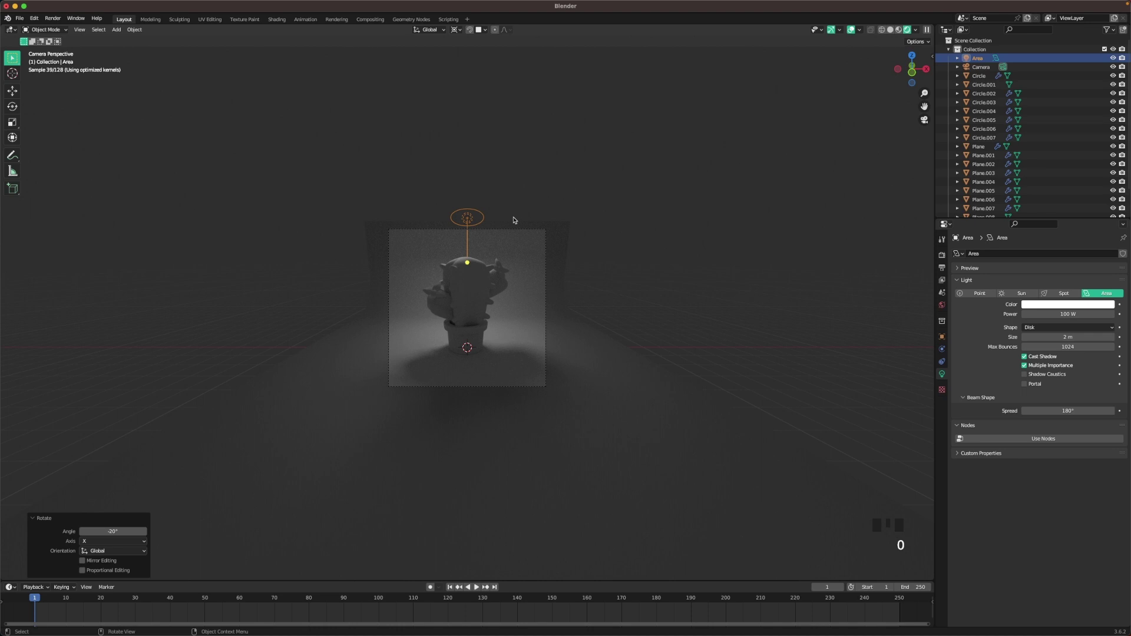
scroll(down, 3)
Duplicate the light, tilt it 45°, swing it to the cactus's right front and push it outward.
key(shift+d)
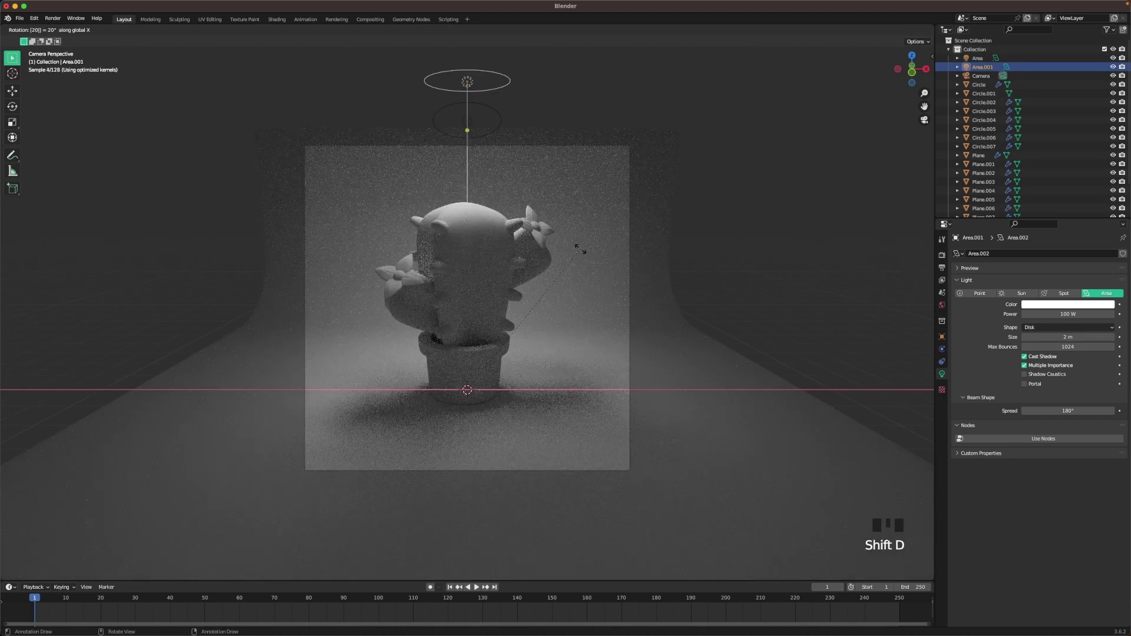
key(r)
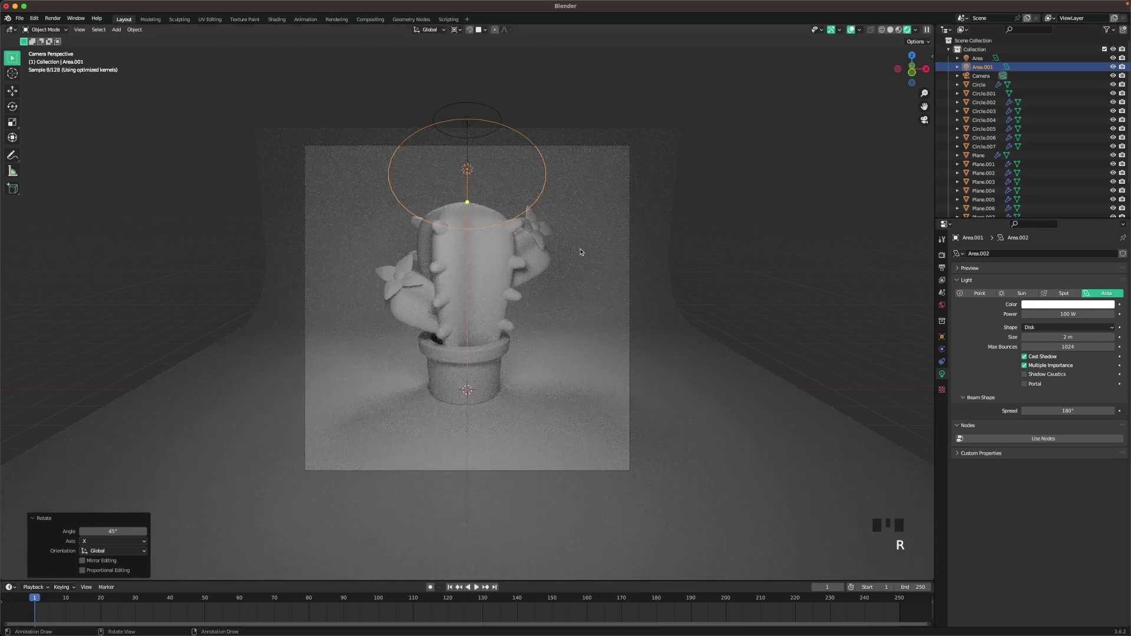
key(r)
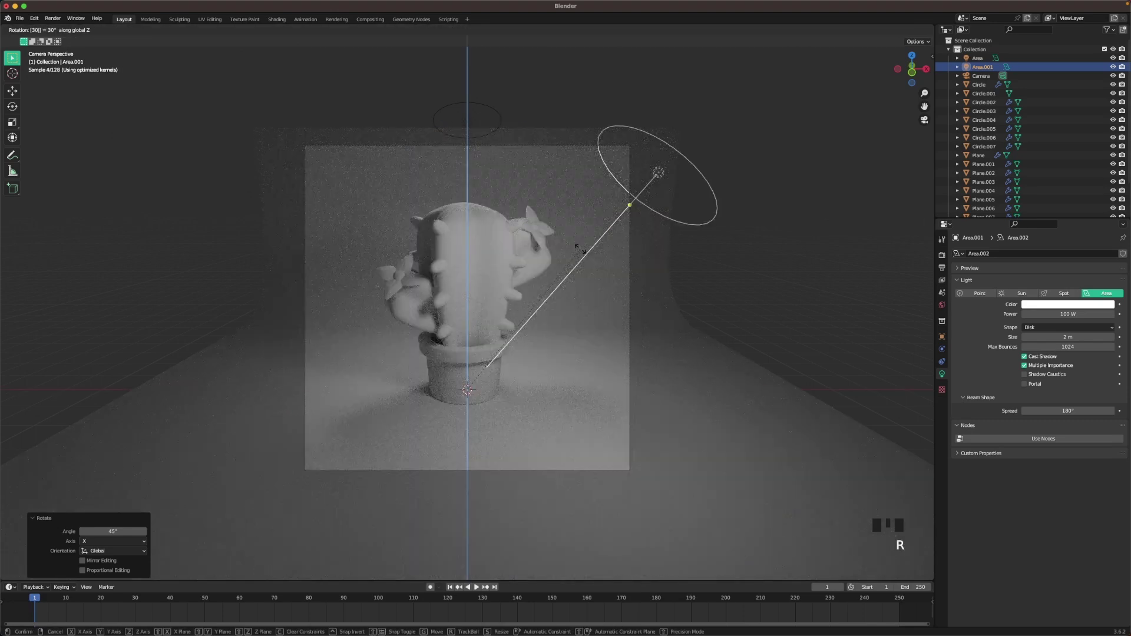
key(g)
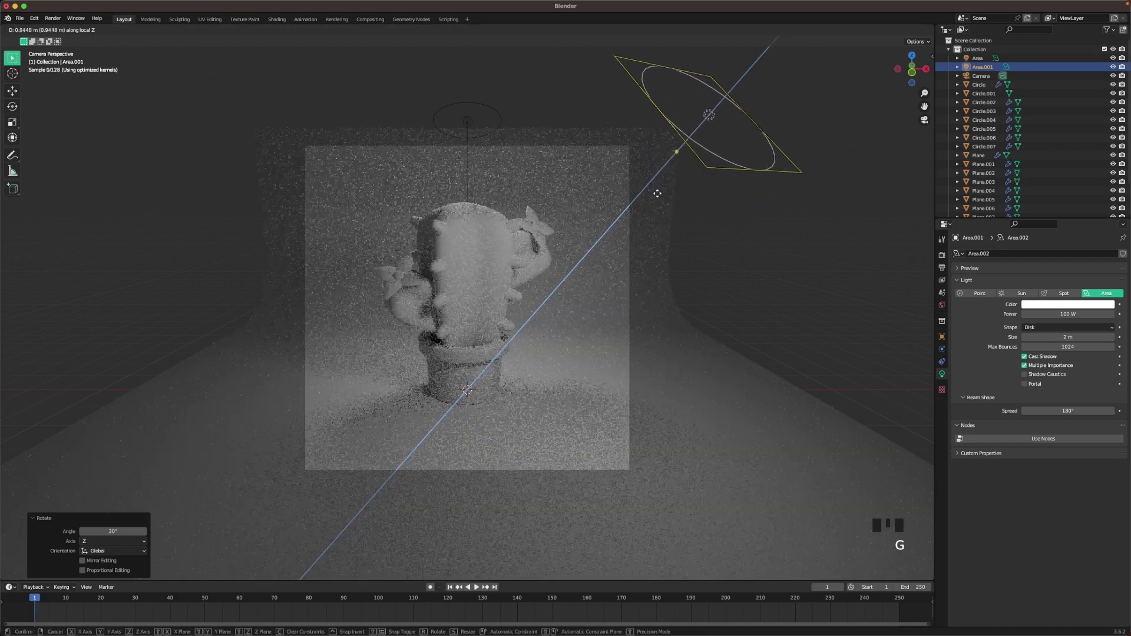
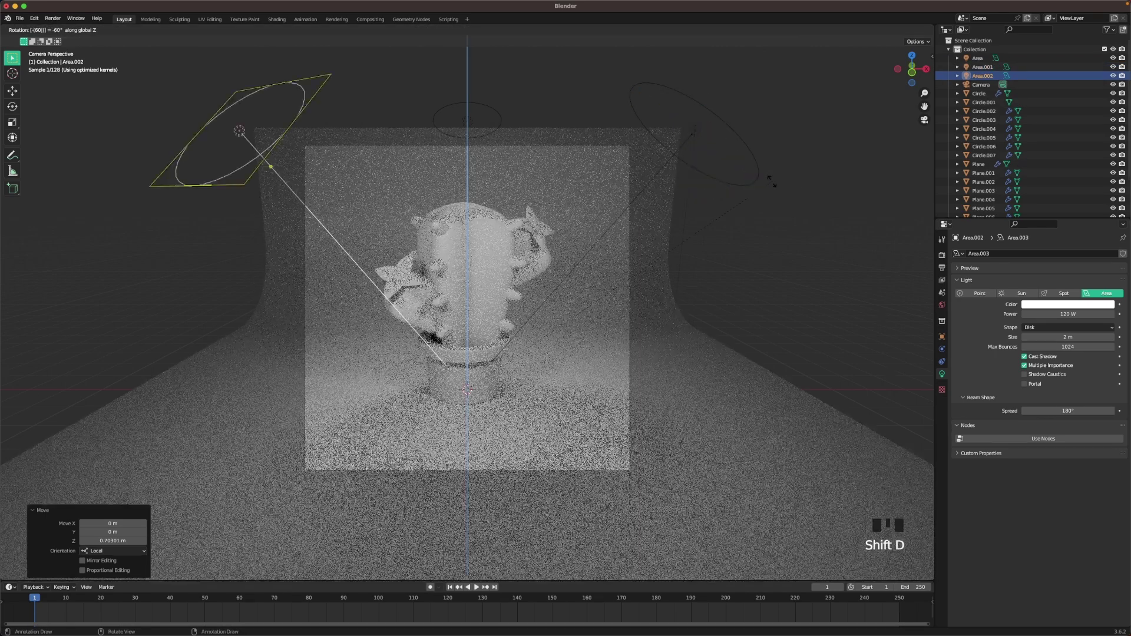
Duplicate again for a third light on the other front side and pull it out along its axis.
key(g)
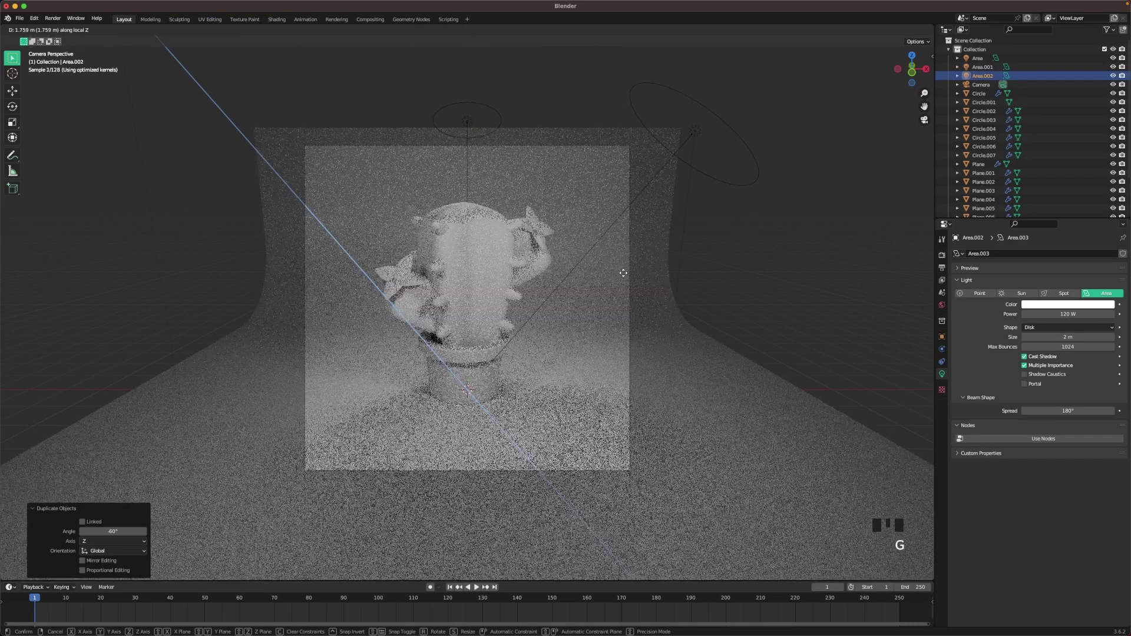
click(750, 255)
scroll(down, 3)
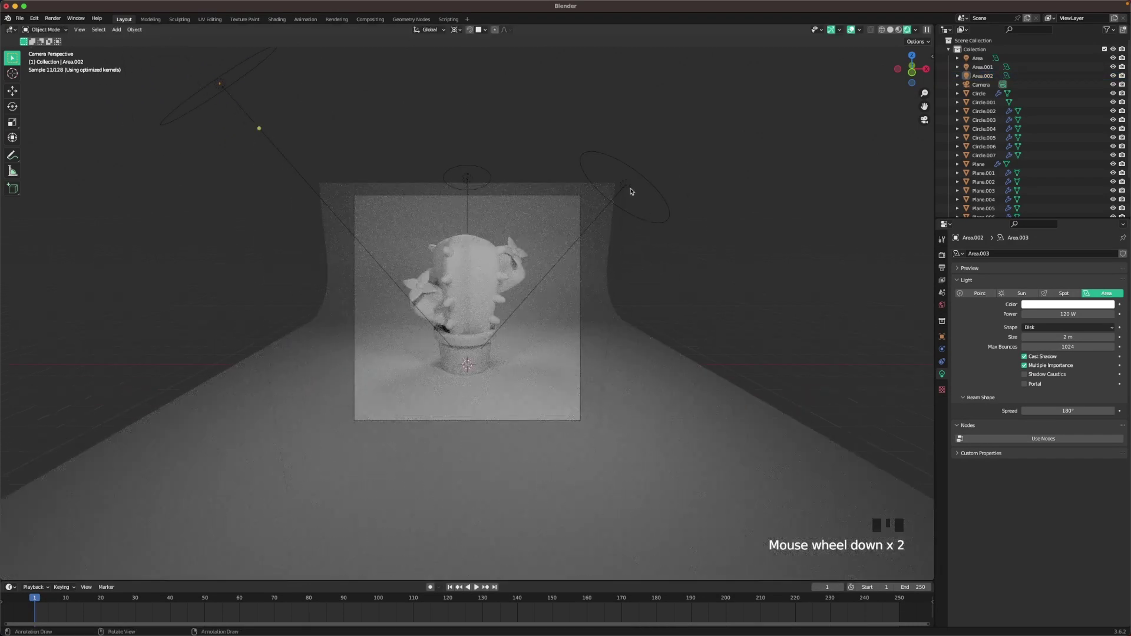
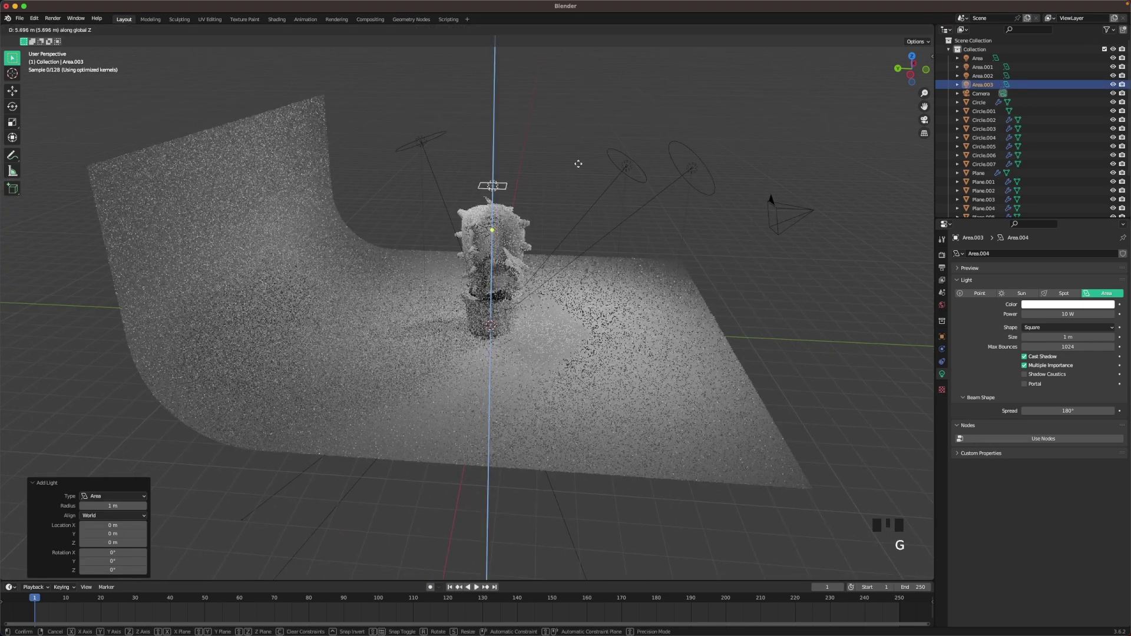
Add a small fourth area light above the cactus, tilt it 45° and shift it behind along Y.
key(.)
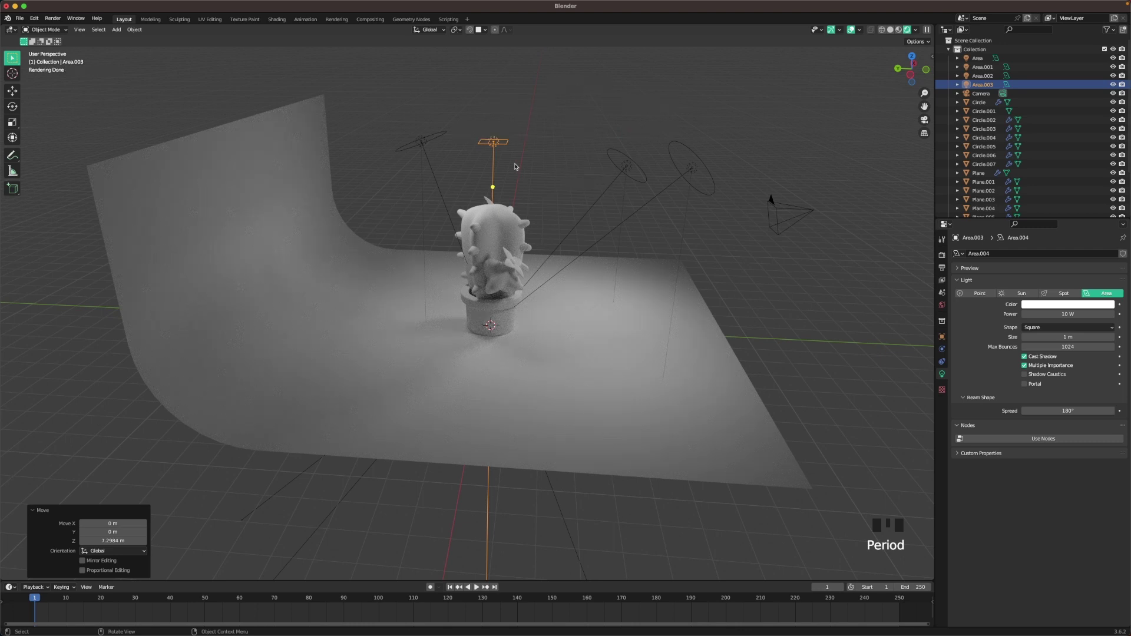
key(r)
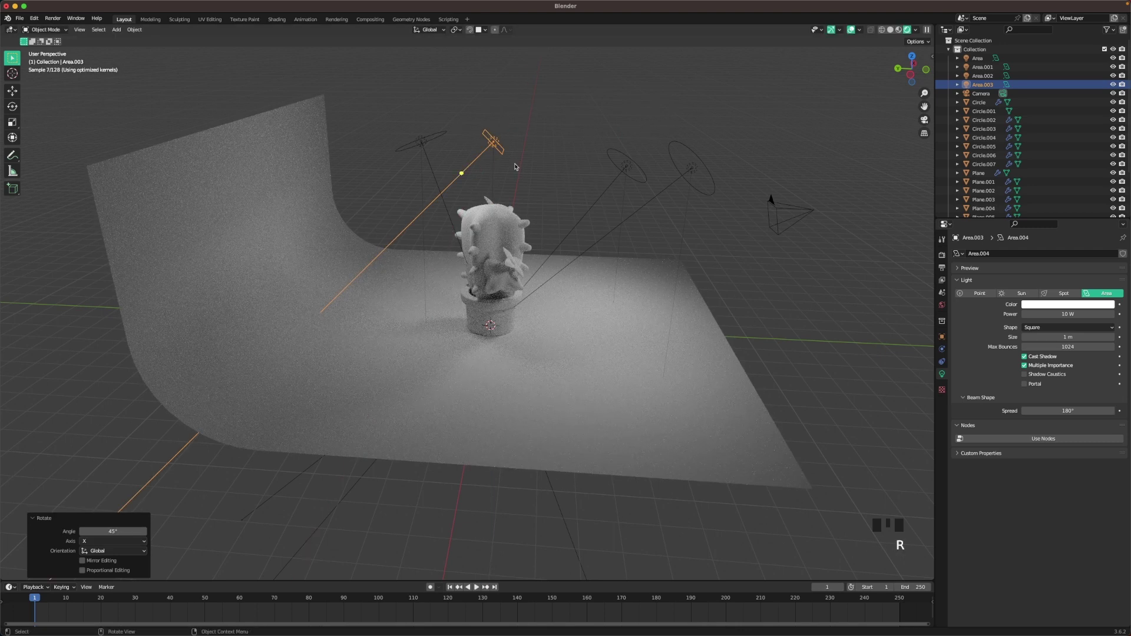
key(g)
key(g)
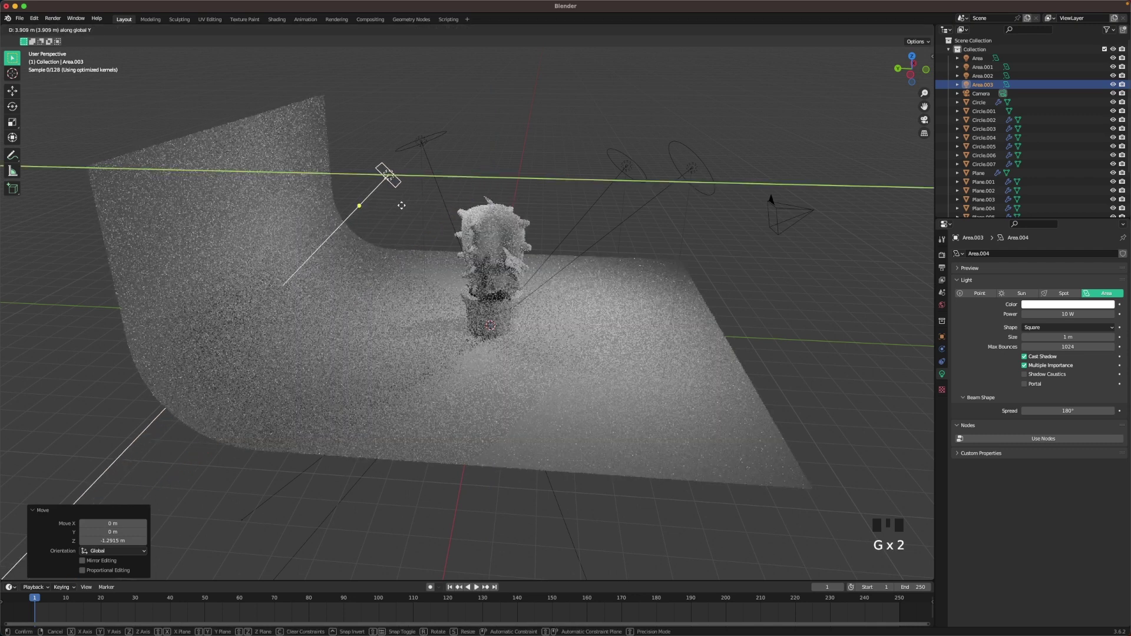
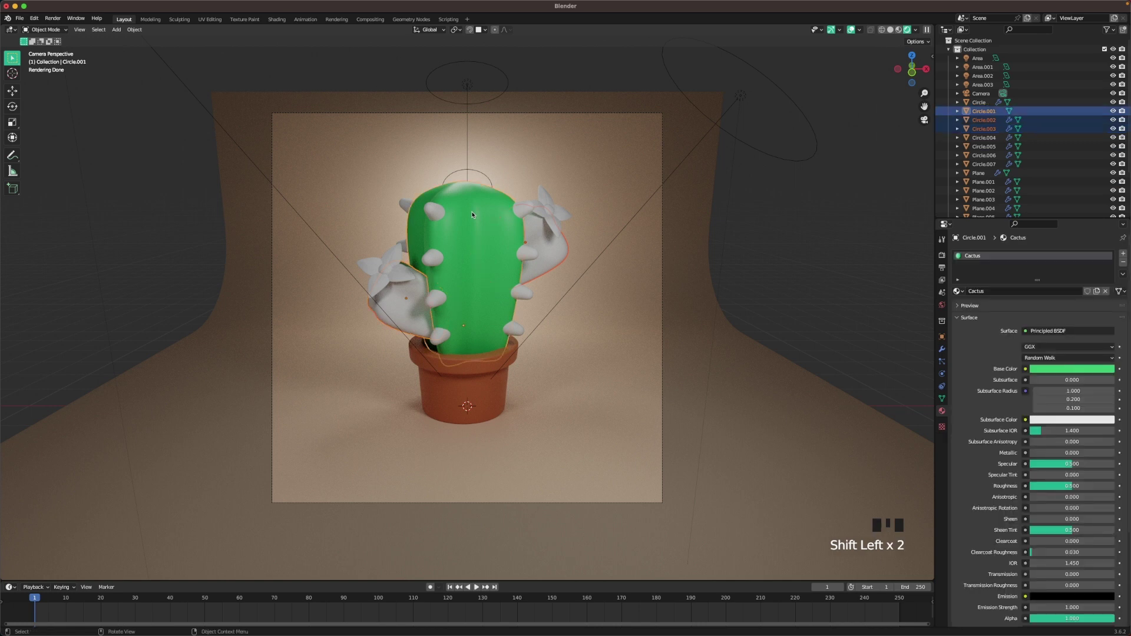
Link the cactus's green material onto the arms with Ctrl+L.
key(ctrl+l)
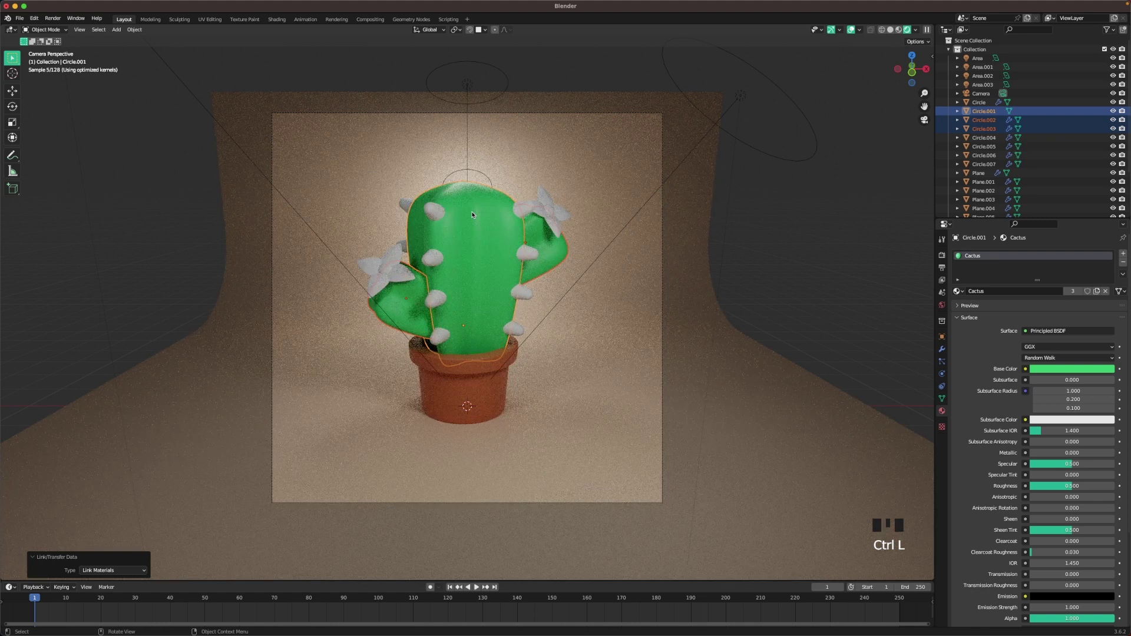
click(835, 235)
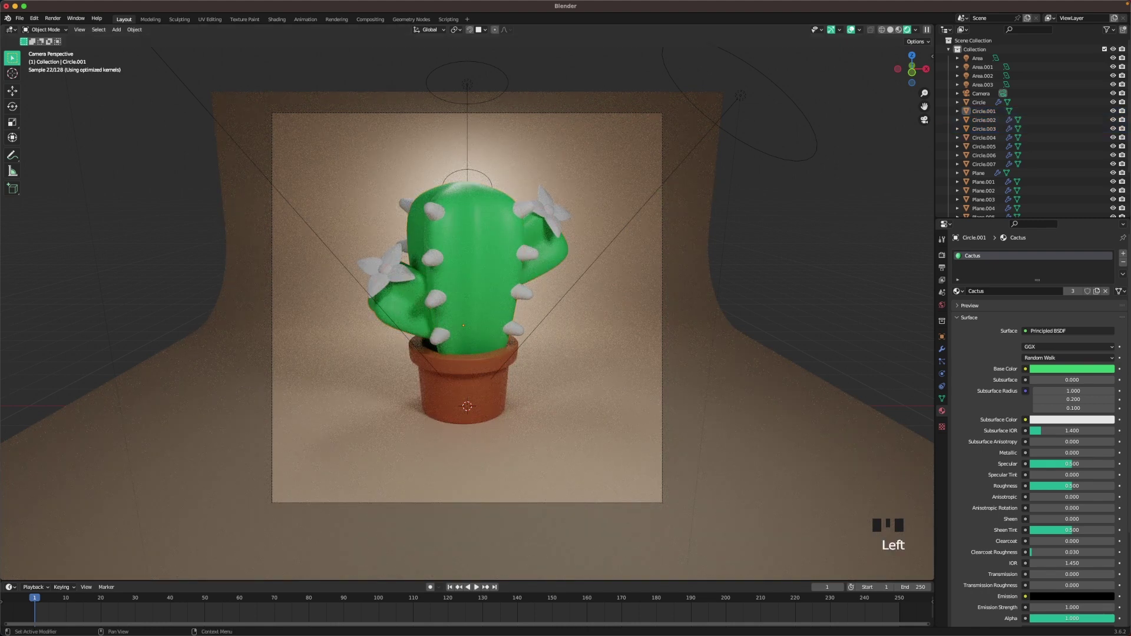
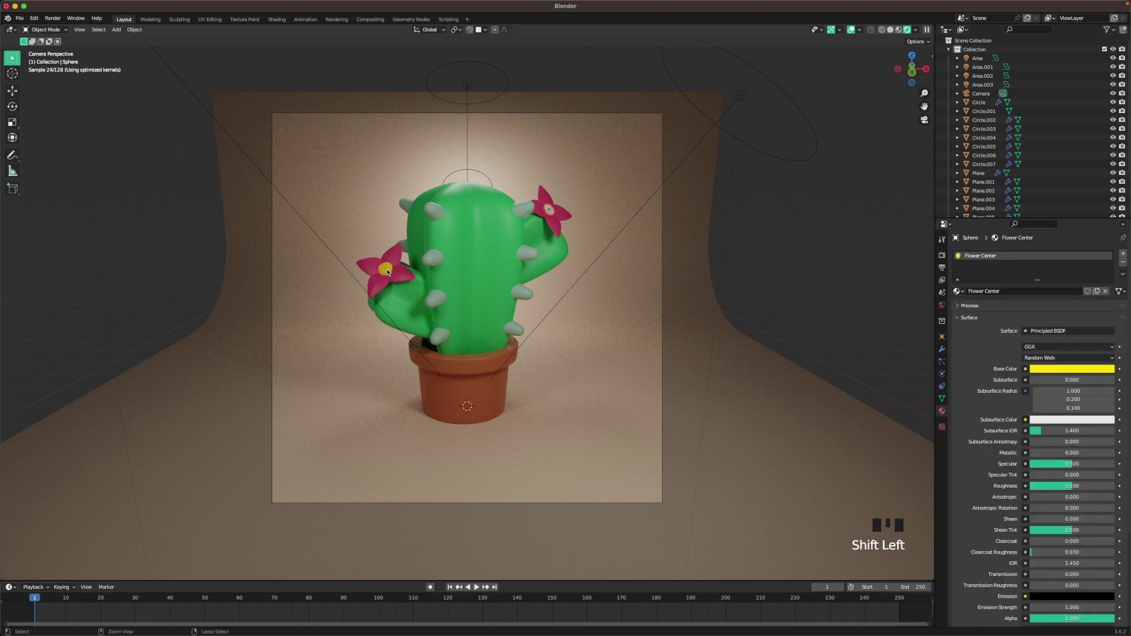
Link the yellow Flower Center material to the other flower so both share it.
key(ctrl+l)
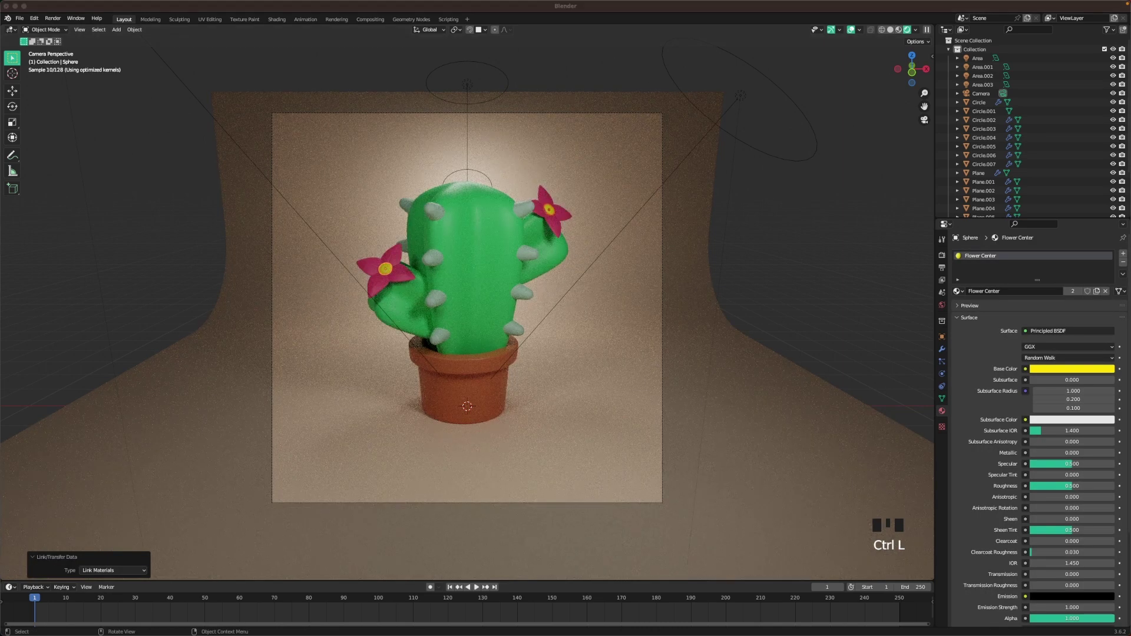
click(785, 267)
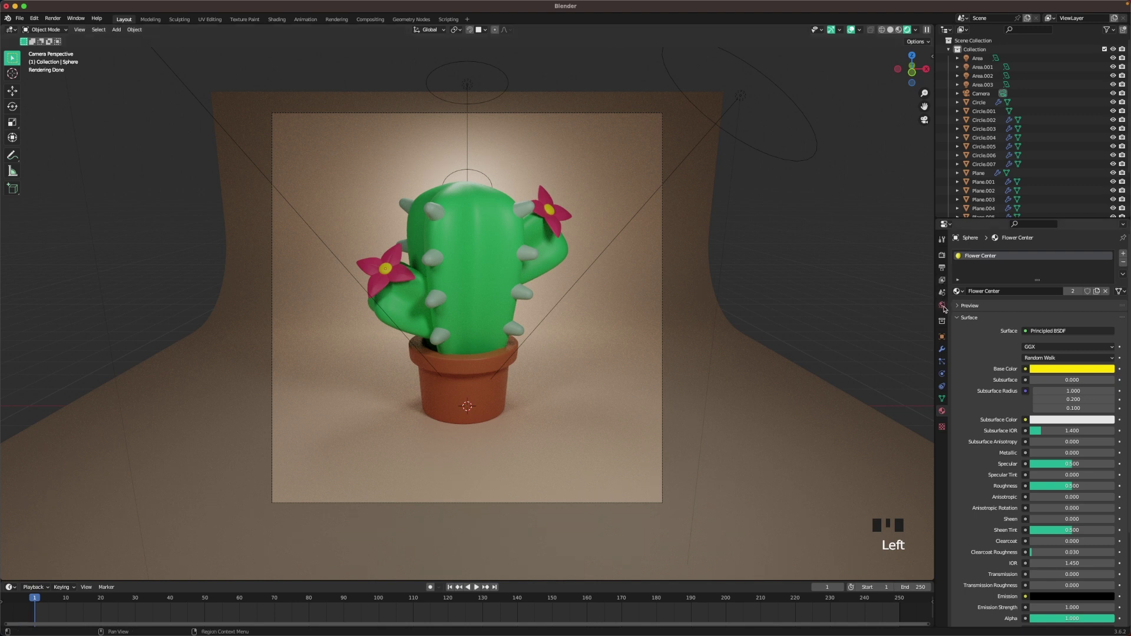
Tint the world background warm pink and pull the 200 W front-right light farther out along its axis.
click(946, 307)
click(1051, 312)
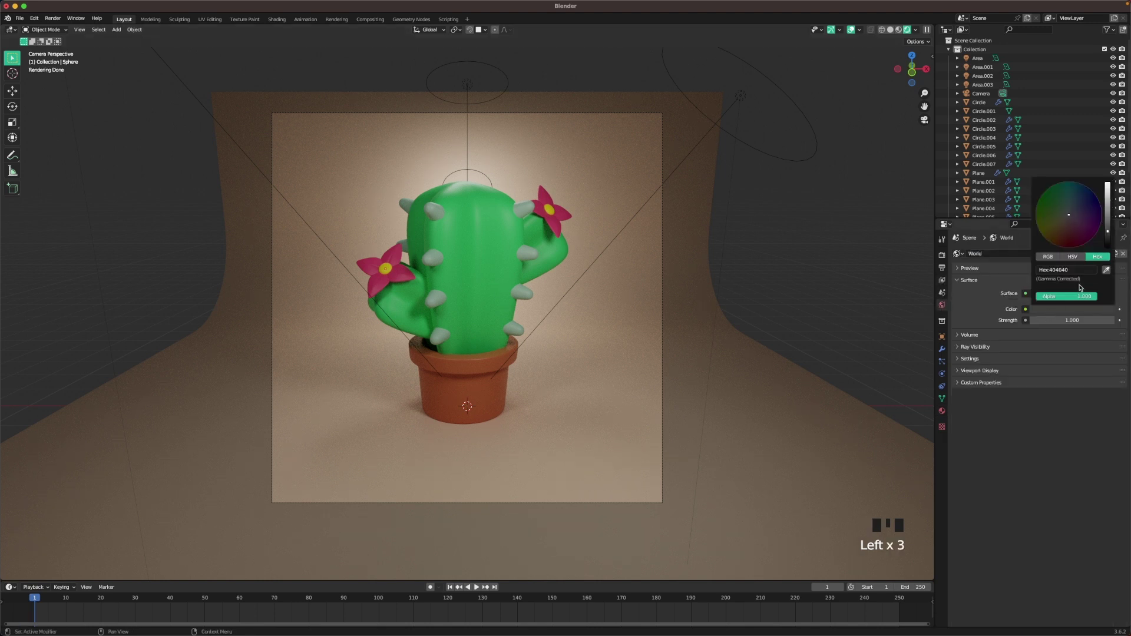
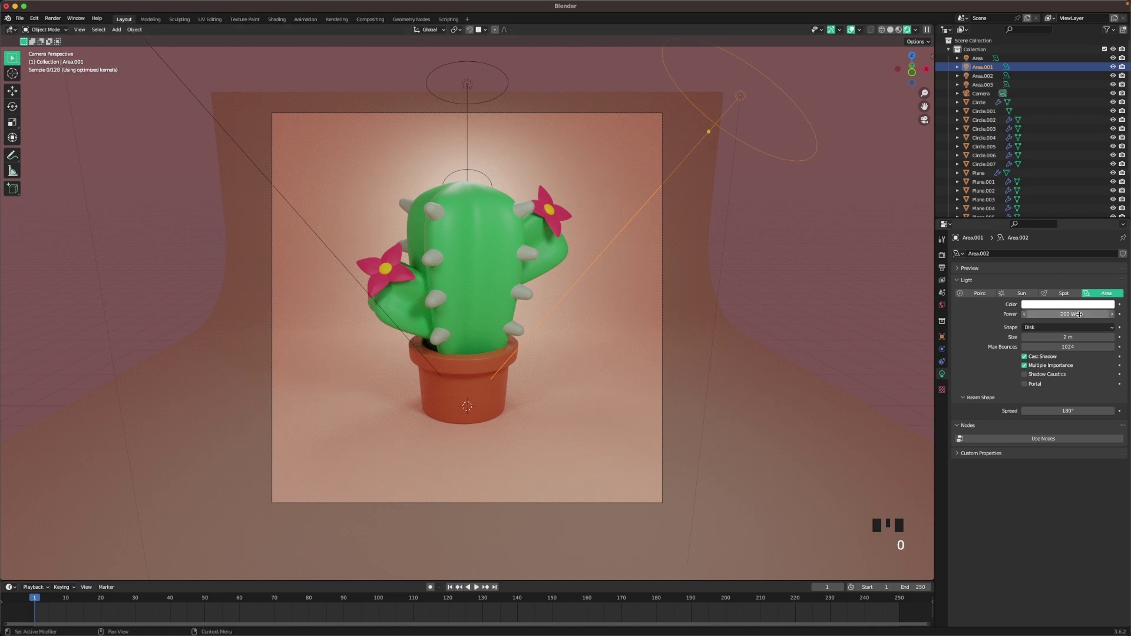
key(g)
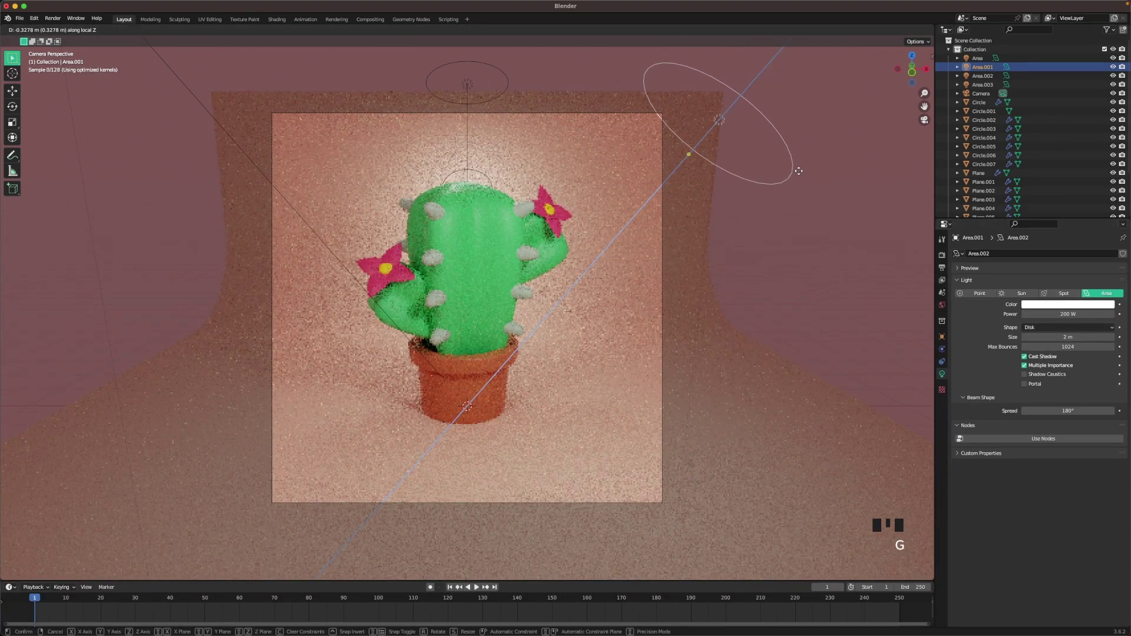